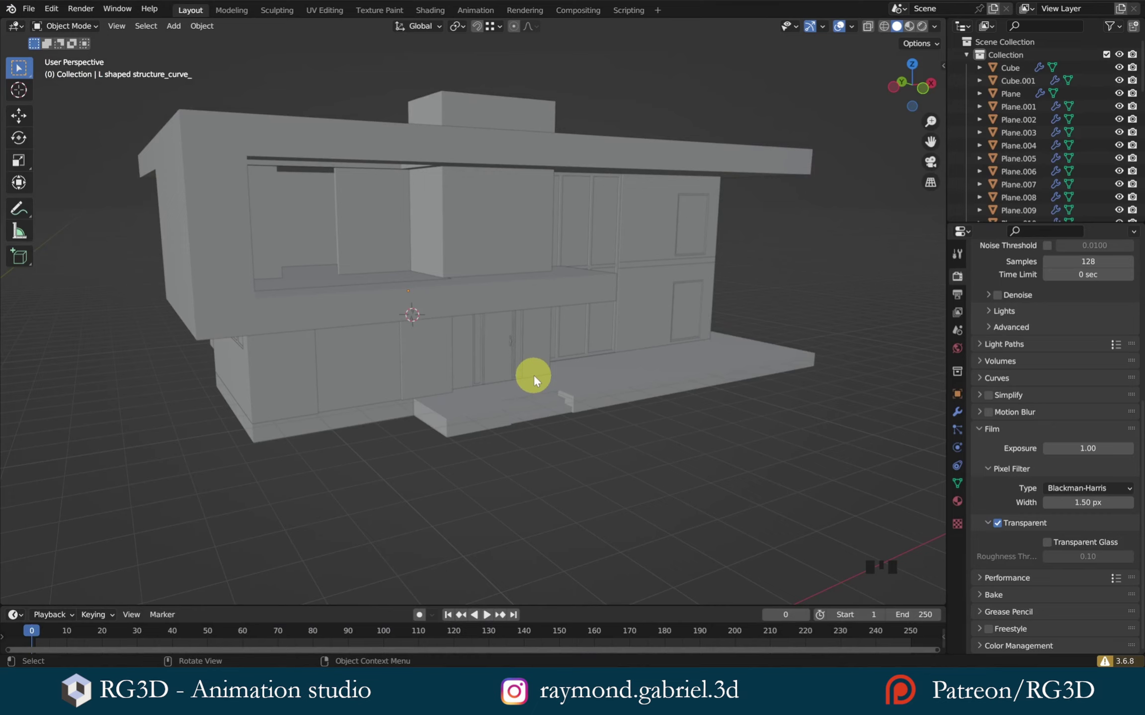
- Orbit and zoom around the untextured grey house to preview it
{"action": "left_click_drag", "start_coordinate": [562, 361], "coordinate": [280, 426]}
{"action": "scroll", "scroll_direction": "up", "scroll_amount": 3}
{"action": "left_click_drag", "start_coordinate": [440, 370], "coordinate": [369, 353]}
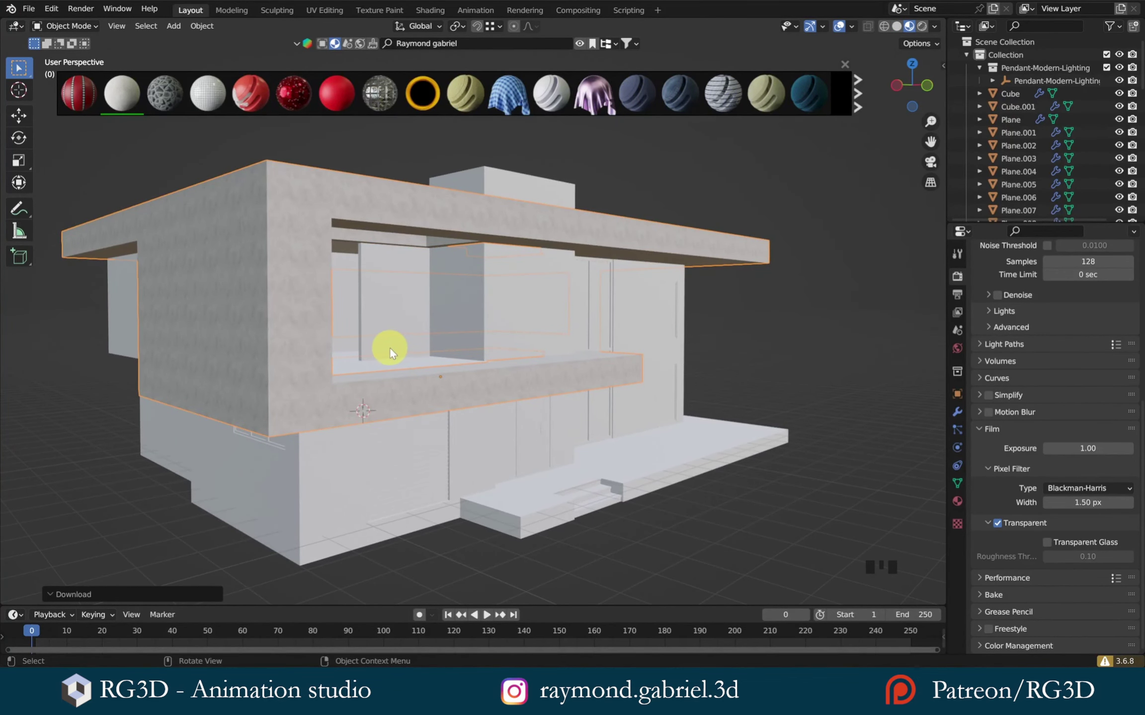
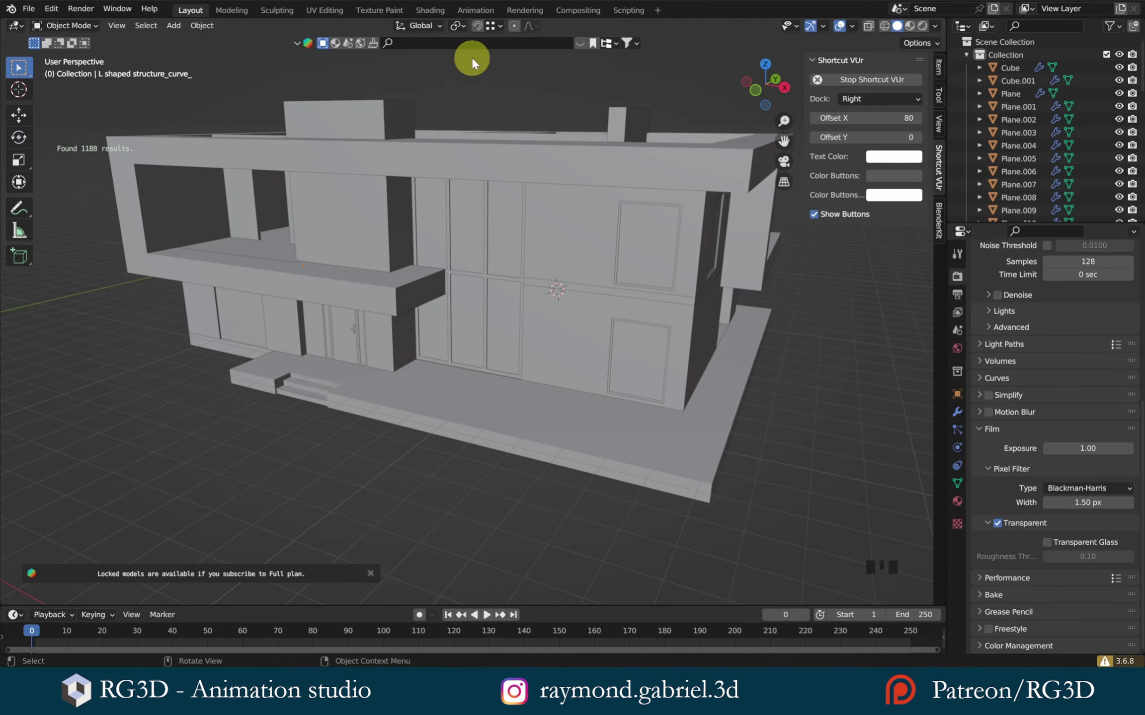
- Browse BlenderKit's Models, Scenes, HDRs and Brushes asset categories in the asset bar
{"action": "left_click_drag", "start_coordinate": [453, 159], "coordinate": [324, 44]}
{"action": "left_click", "coordinate": [324, 44]}
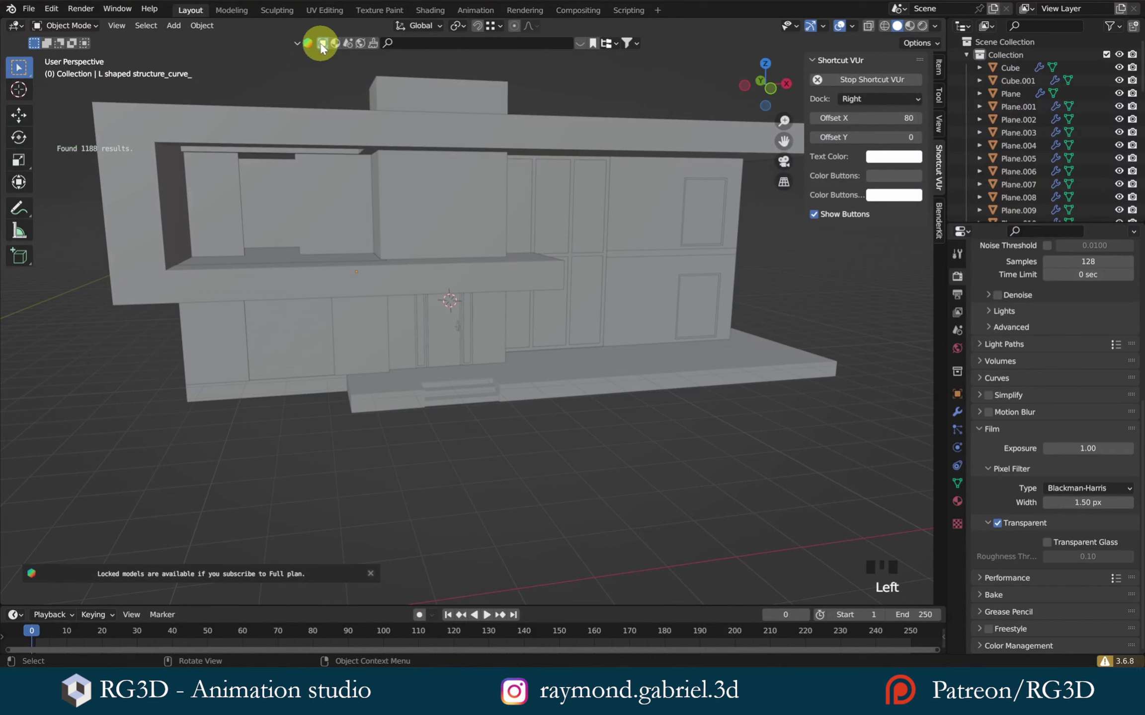
{"action": "left_click_drag", "start_coordinate": [587, 46], "coordinate": [338, 46]}
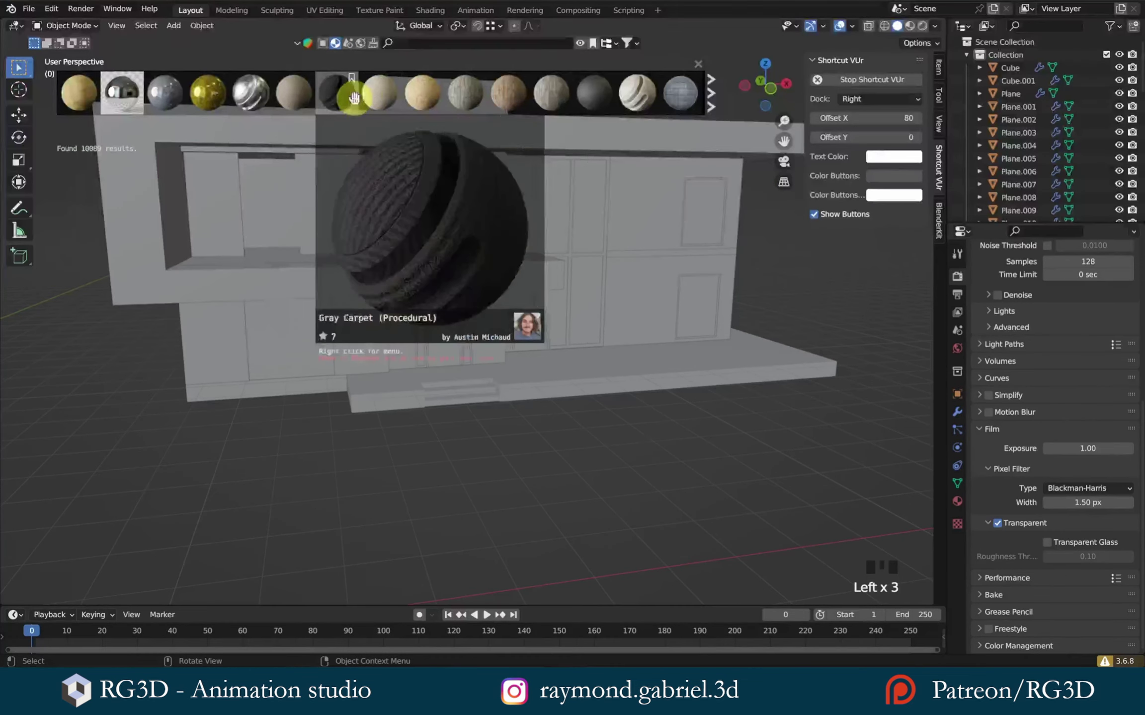
{"action": "left_click", "coordinate": [198, 91]}
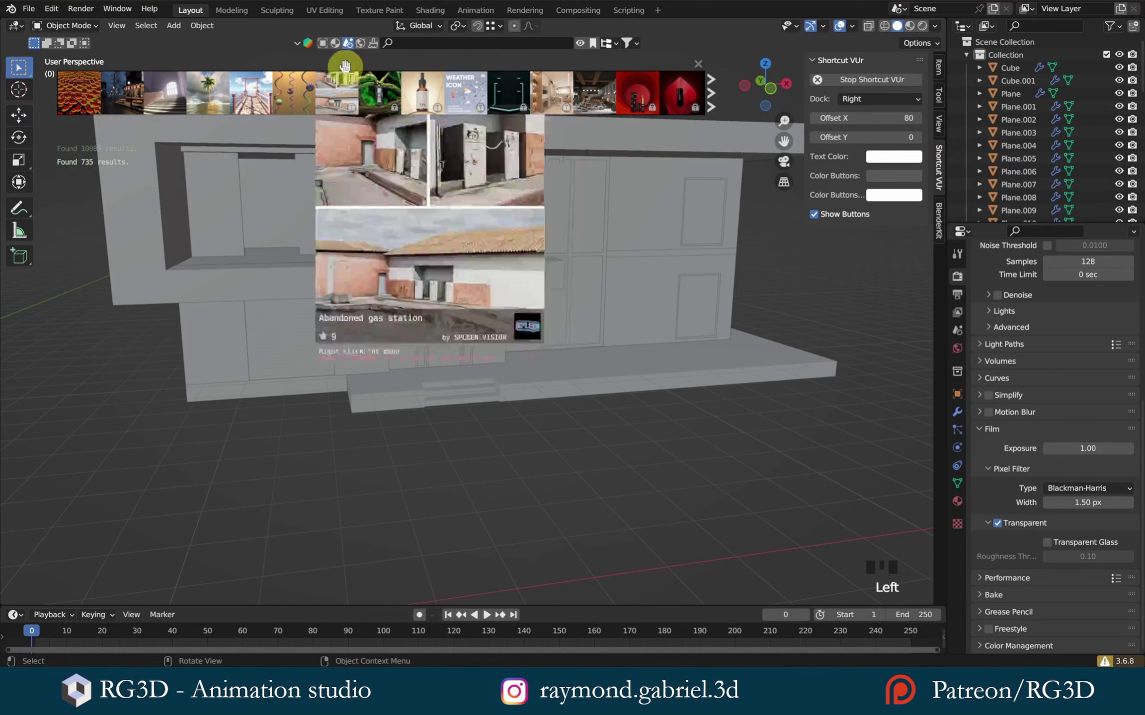
{"action": "left_click", "coordinate": [369, 45]}
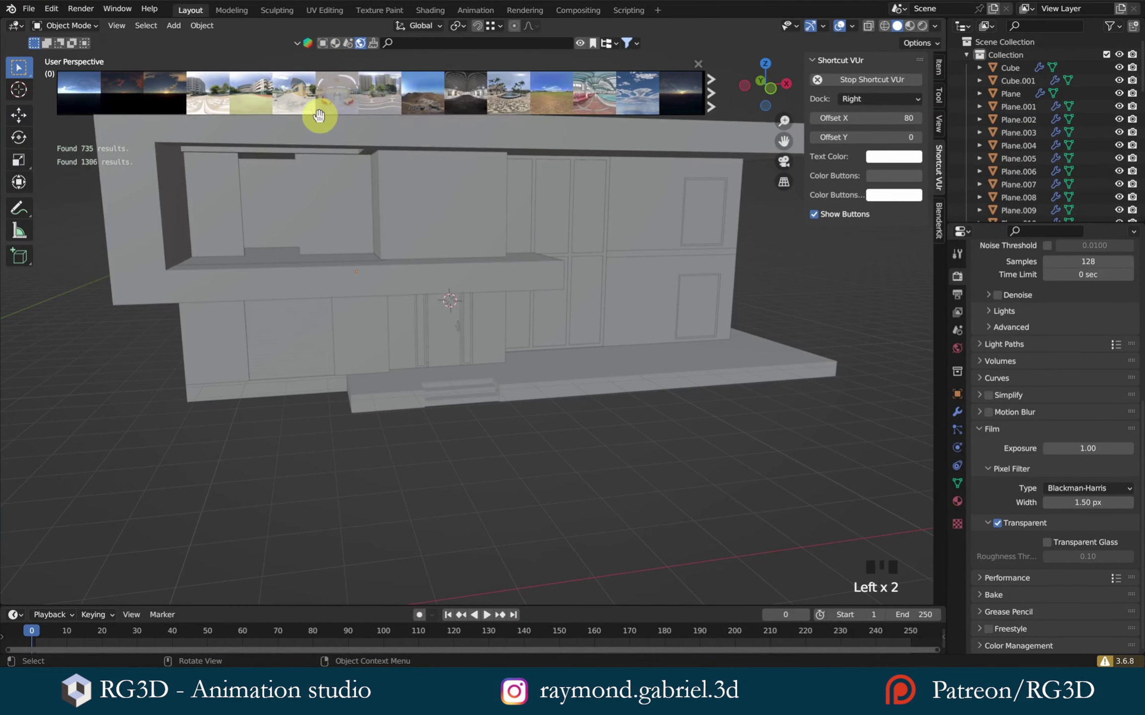
{"action": "left_click", "coordinate": [298, 95]}
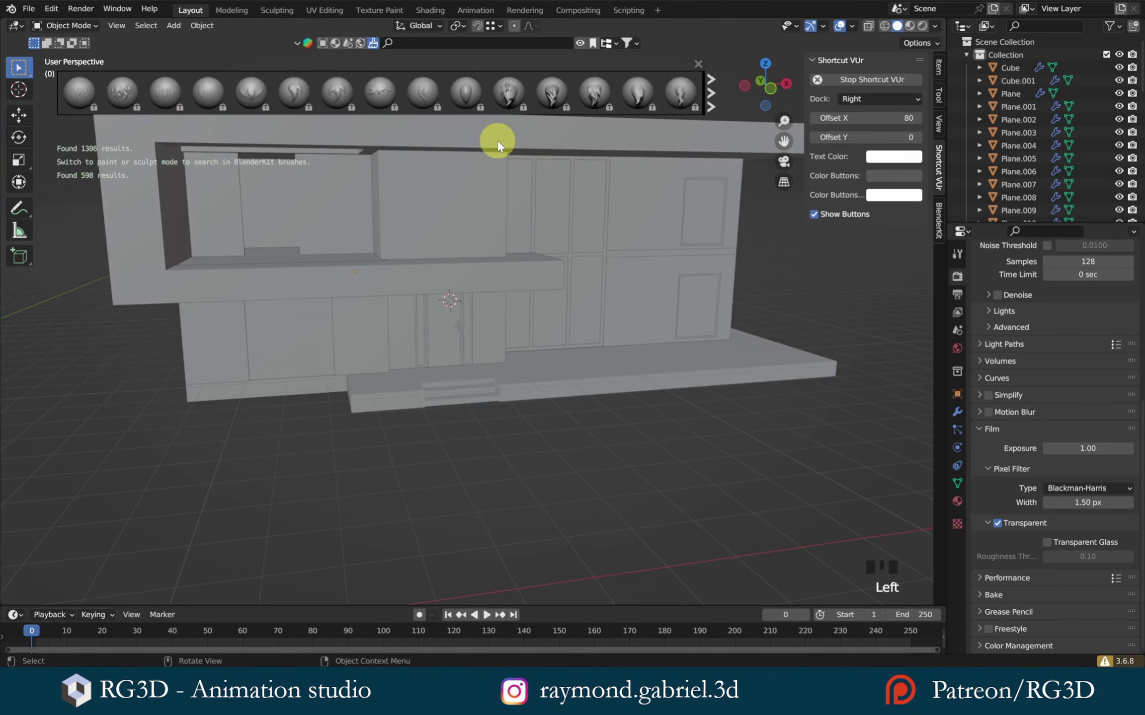
- Return the asset bar to Models and toggle the N sidebar
{"action": "scroll", "scroll_direction": "up", "scroll_amount": 3}
{"action": "left_click", "coordinate": [327, 46]}
{"action": "scroll", "scroll_direction": "down", "scroll_amount": 3}
{"action": "scroll", "scroll_direction": "up", "scroll_amount": 3}
{"action": "key", "text": "n"}
{"action": "key", "text": "n"}
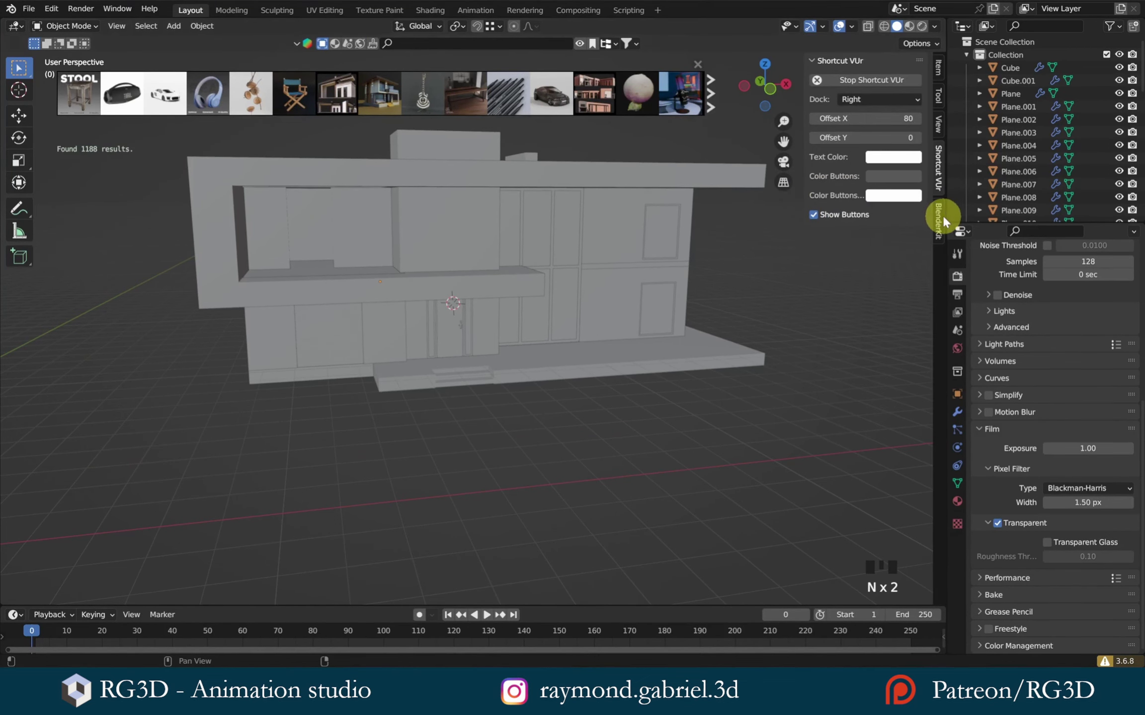
- Bring up the BlenderKit sidebar panel with its search and upload settings
{"action": "left_click_drag", "start_coordinate": [941, 212], "coordinate": [770, 232]}
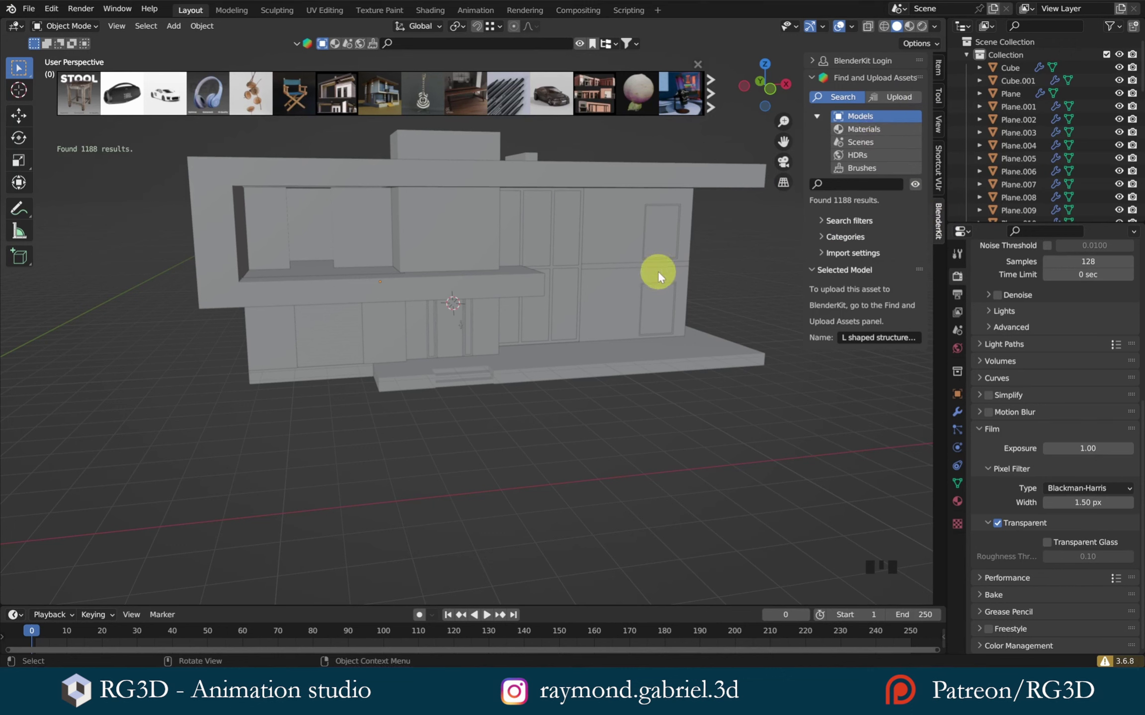
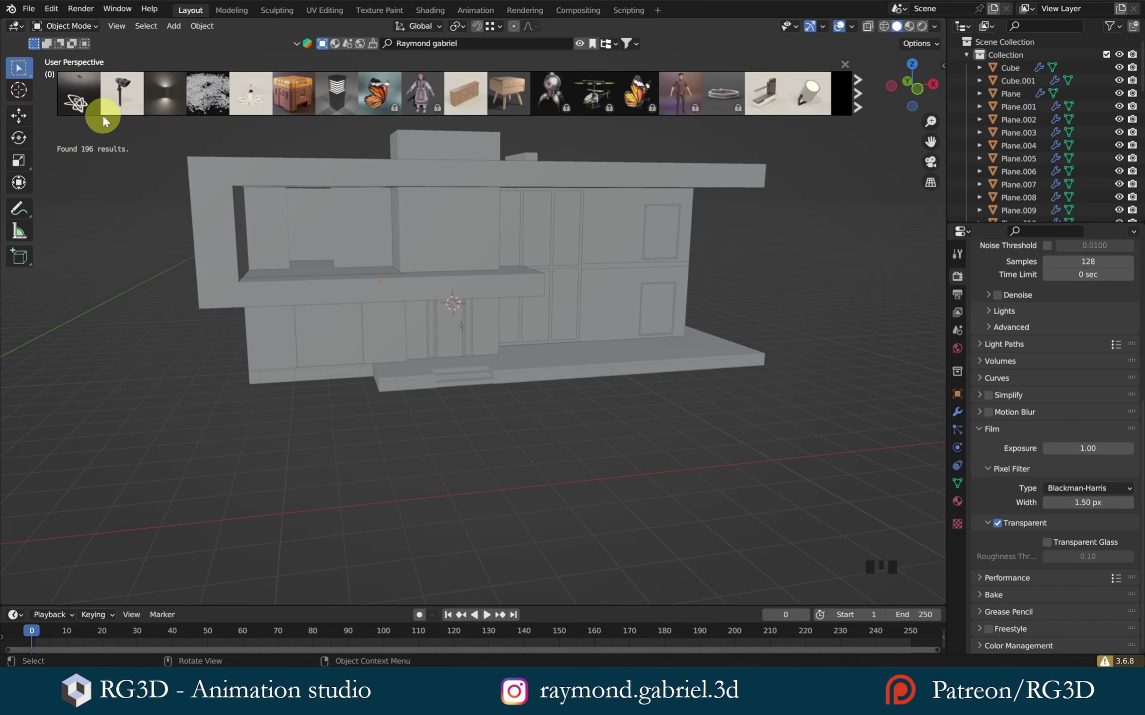
- Zoom to the lower facade and select the tall glazed window panel for the pendant lamp
{"action": "scroll", "scroll_direction": "up", "scroll_amount": 3}
{"action": "left_click_drag", "start_coordinate": [604, 230], "coordinate": [453, 84]}
{"action": "left_click_drag", "start_coordinate": [453, 85], "coordinate": [453, 84]}
{"action": "scroll", "scroll_direction": "up", "scroll_amount": 3}
{"action": "scroll", "scroll_direction": "down", "scroll_amount": 3}
{"action": "left_click_drag", "start_coordinate": [452, 85], "coordinate": [452, 84]}
{"action": "left_click", "coordinate": [453, 84]}
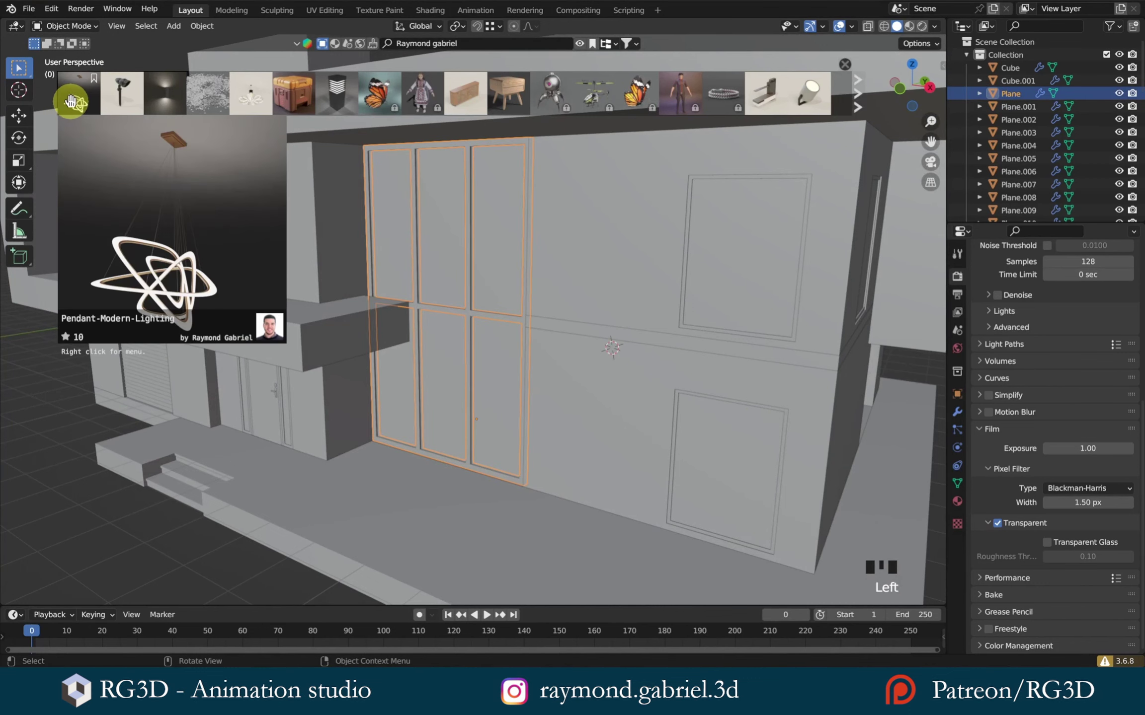
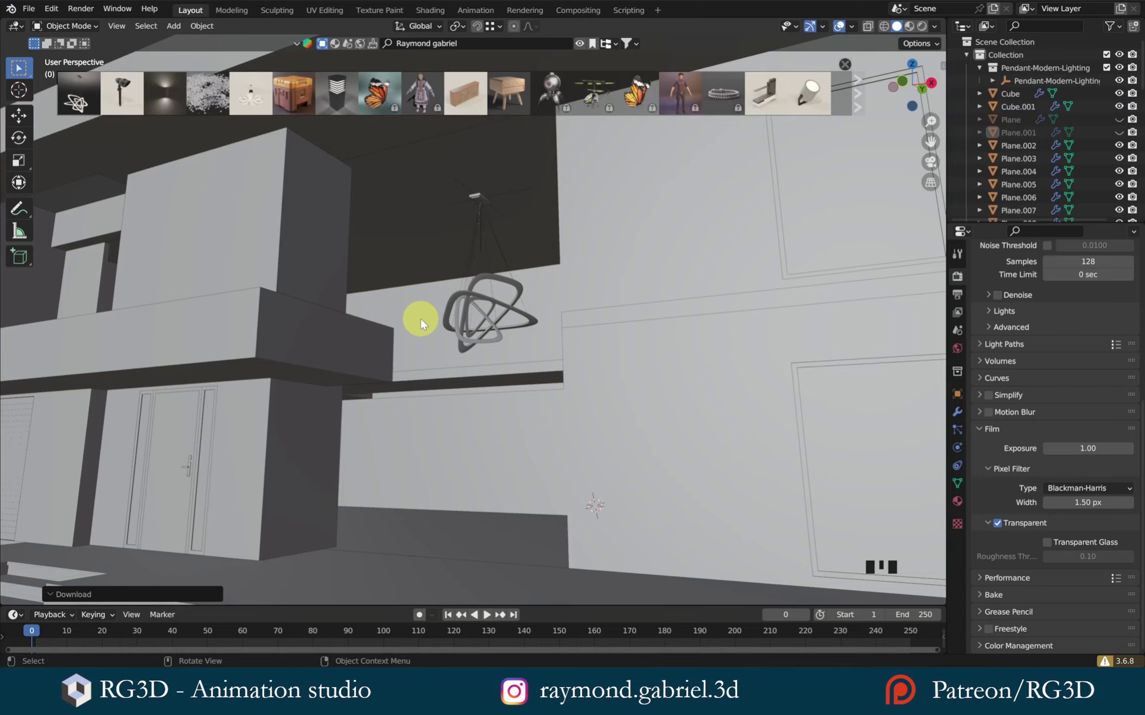
- Switch the BlenderKit asset search to Materials and unhide all hidden objects
{"action": "left_click_drag", "start_coordinate": [427, 322], "coordinate": [414, 258]}
{"action": "scroll", "scroll_direction": "up", "scroll_amount": 3}
{"action": "scroll", "scroll_direction": "down", "scroll_amount": 3}
{"action": "left_click_drag", "start_coordinate": [416, 288], "coordinate": [340, 51]}
{"action": "left_click", "coordinate": [340, 51]}
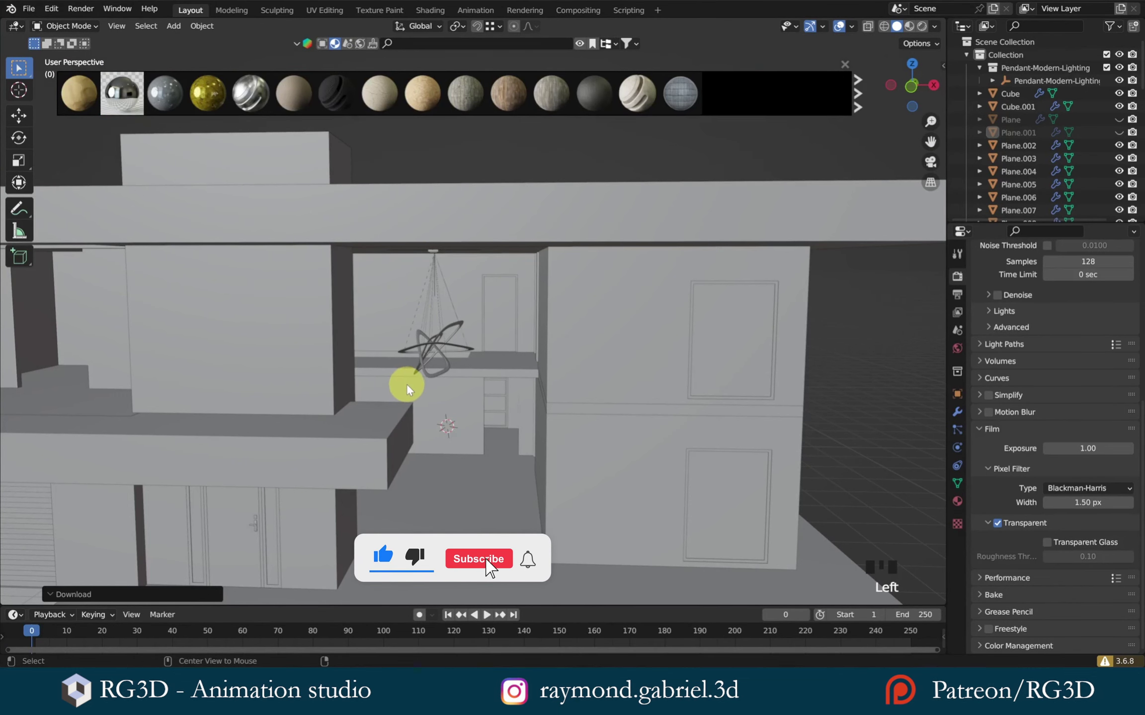
{"action": "key", "text": "alt+h"}
{"action": "key", "text": "alt+a"}
- Show the two hidden window planes again and clear the asset search text
{"action": "scroll", "scroll_direction": "down", "scroll_amount": 3}
{"action": "scroll", "scroll_direction": "down", "scroll_amount": 3}
{"action": "left_click", "coordinate": [339, 48]}
{"action": "left_click", "coordinate": [338, 46]}
{"action": "left_click", "coordinate": [447, 53]}
{"action": "left_click", "coordinate": [412, 91]}
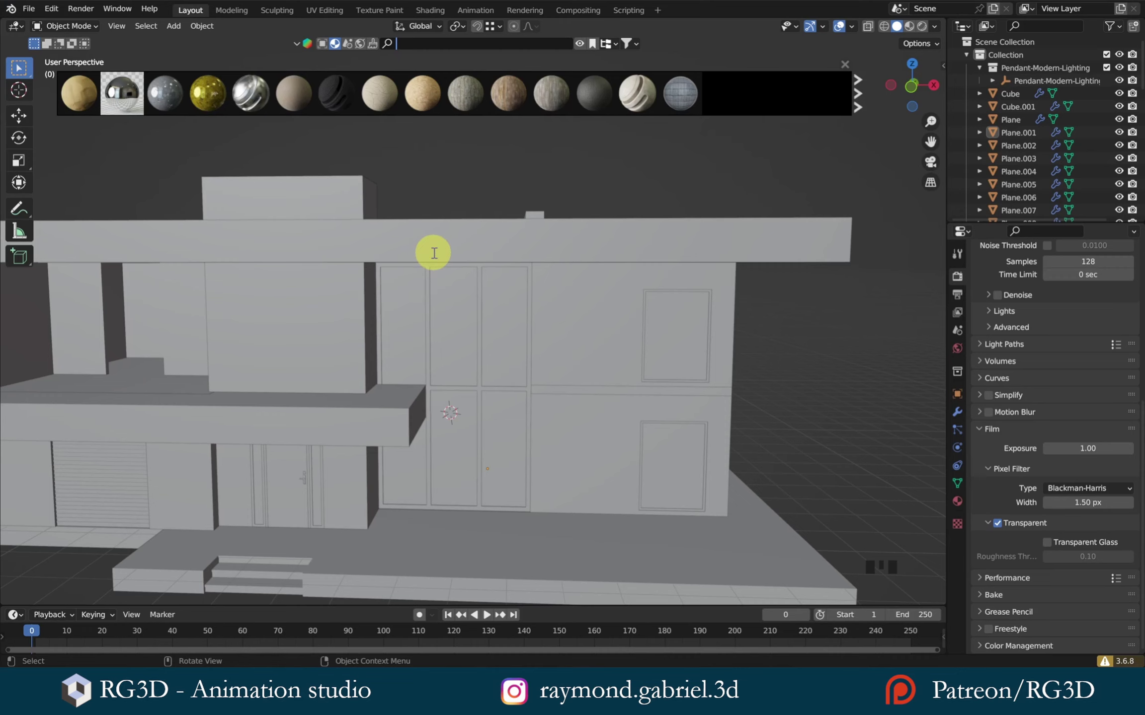
- Pull back above the house and select the L-shaped facade structure for the material drop
{"action": "left_click", "coordinate": [430, 248]}
{"action": "scroll", "scroll_direction": "down", "scroll_amount": 3}
{"action": "left_click_drag", "start_coordinate": [456, 338], "coordinate": [504, 337]}
{"action": "scroll", "scroll_direction": "down", "scroll_amount": 3}
{"action": "left_click_drag", "start_coordinate": [498, 337], "coordinate": [416, 86]}
{"action": "left_click", "coordinate": [416, 86]}
{"action": "key", "text": "BackSpace"}
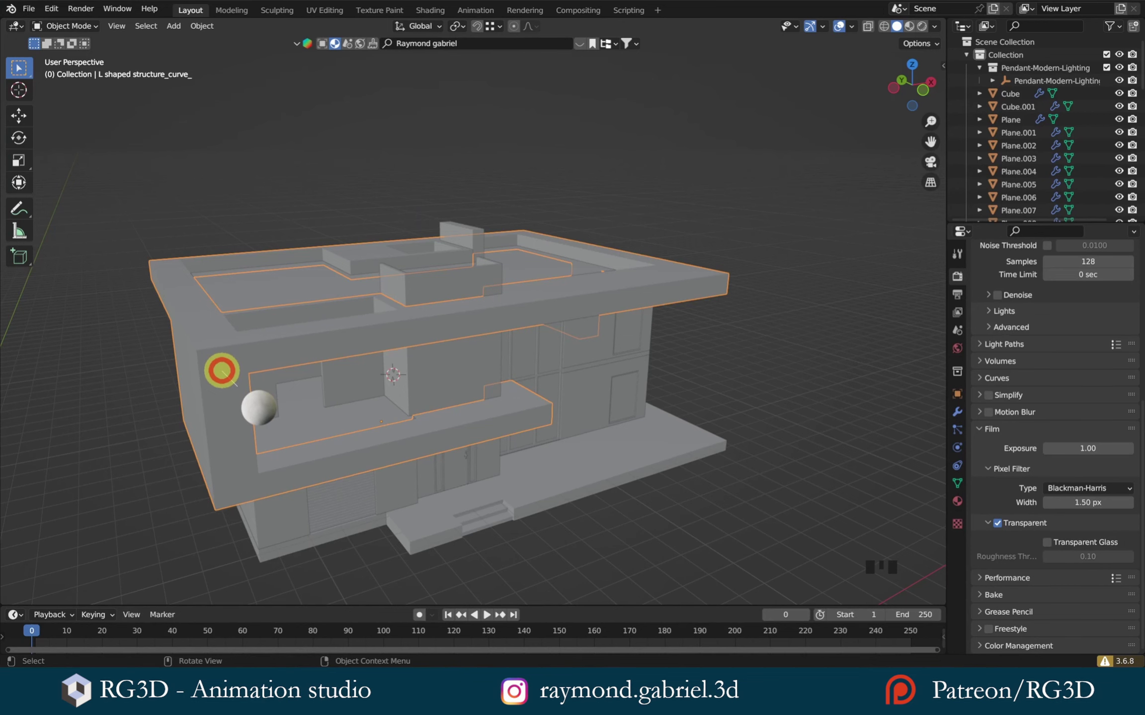
- Drop the Concrete material onto the L-shaped facade structure
{"action": "scroll", "scroll_direction": "up", "scroll_amount": 3}
{"action": "left_click_drag", "start_coordinate": [279, 415], "coordinate": [359, 298]}
{"action": "scroll", "scroll_direction": "down", "scroll_amount": 3}
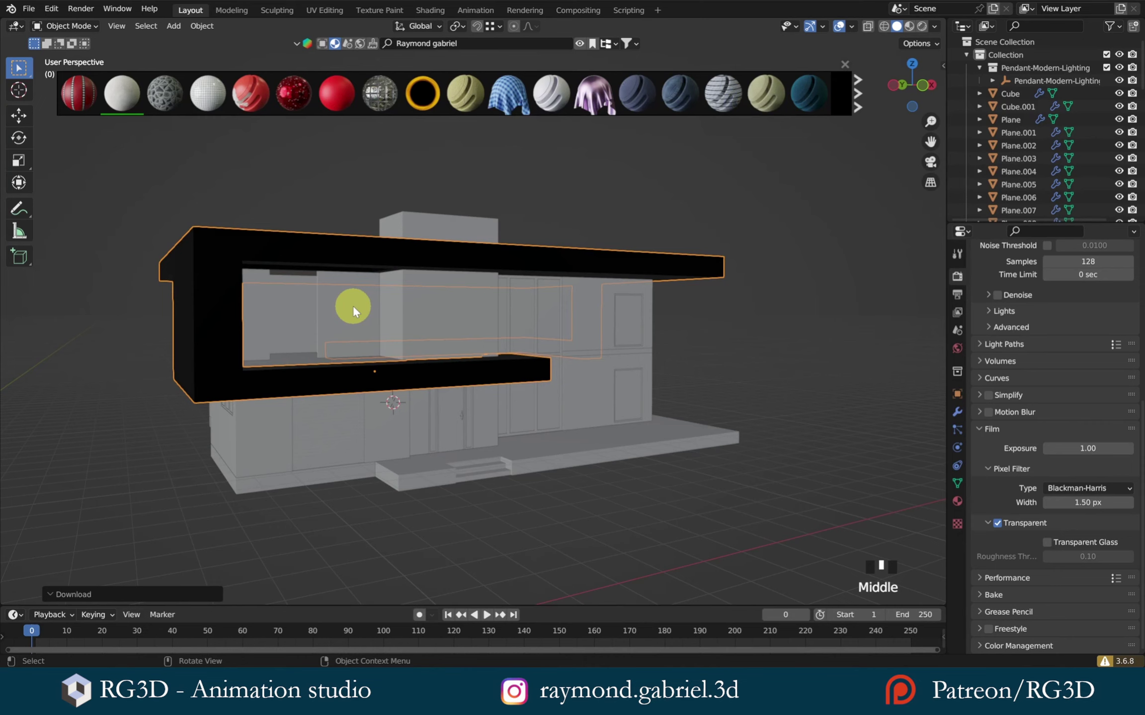
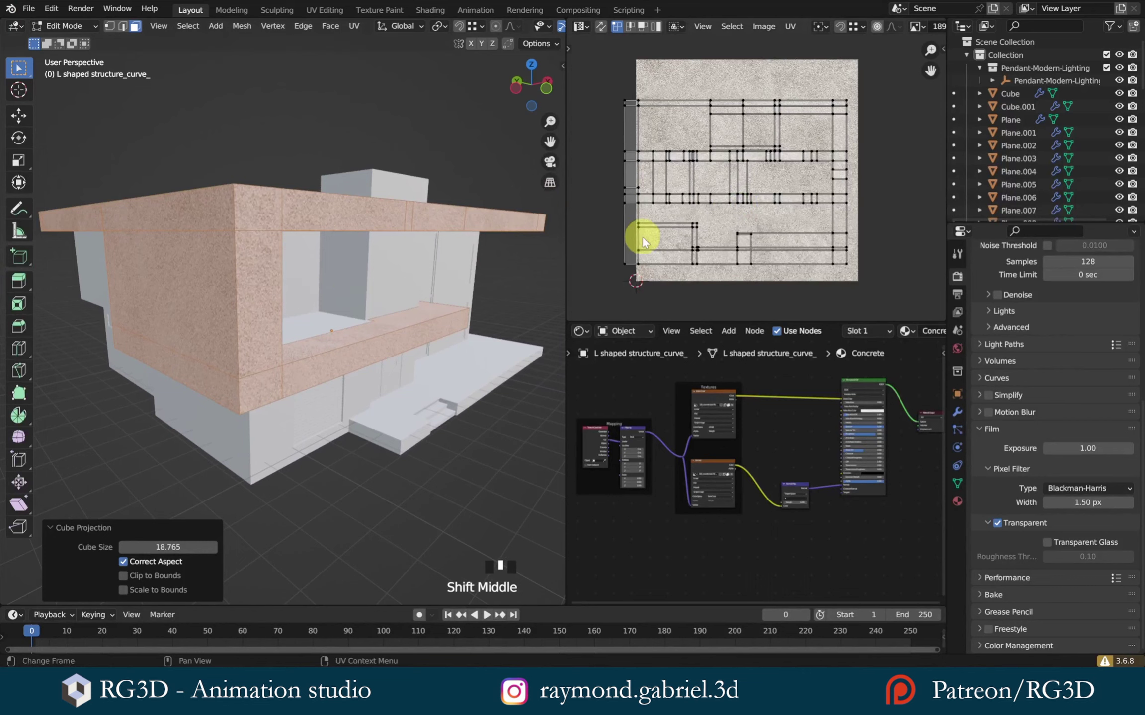
- Select all facade UV islands, then move and scale them across the concrete texture
{"action": "key", "text": "a"}
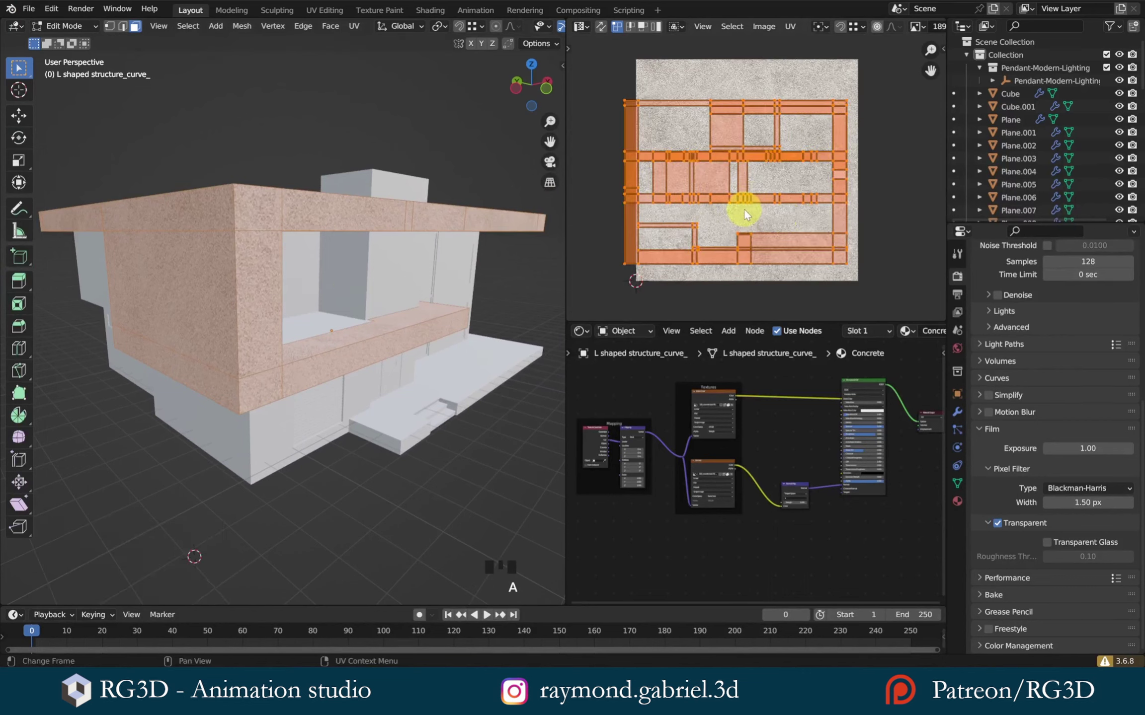
{"action": "key", "text": "g"}
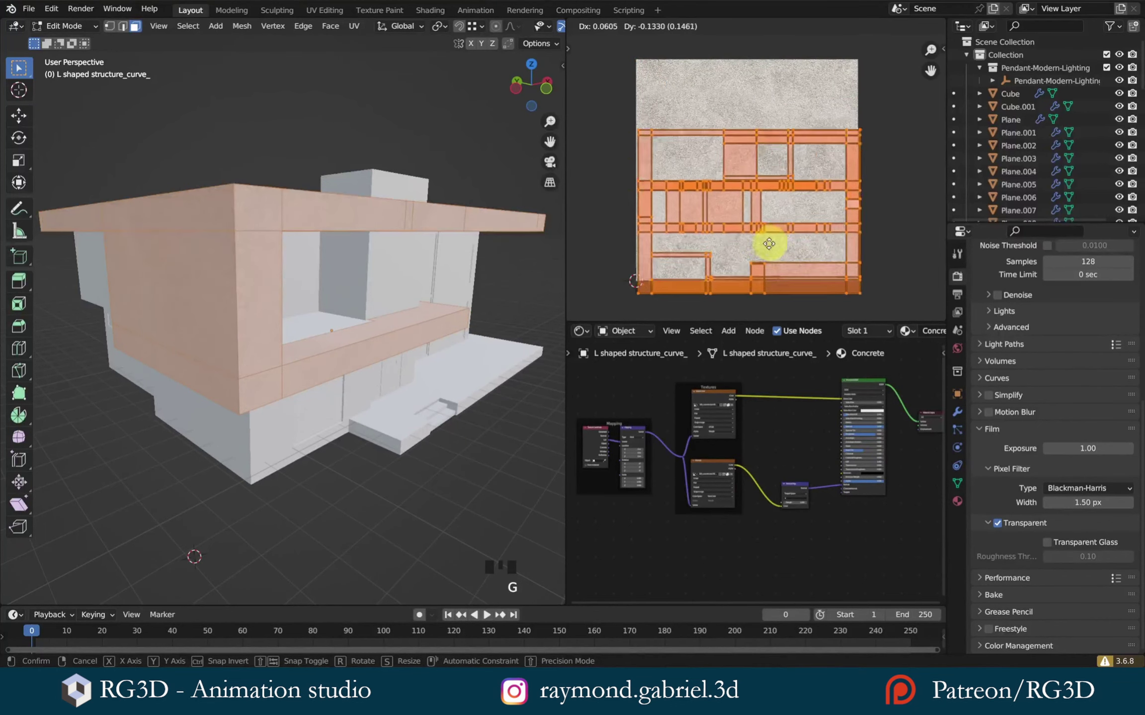
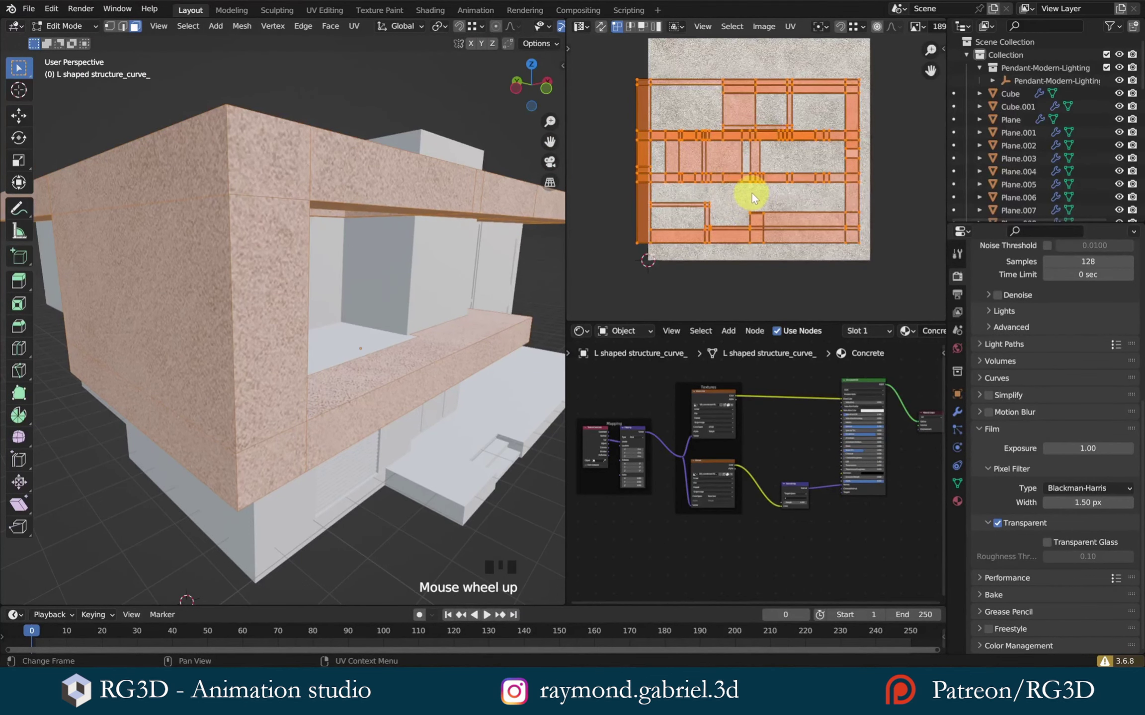
{"action": "key", "text": "s"}
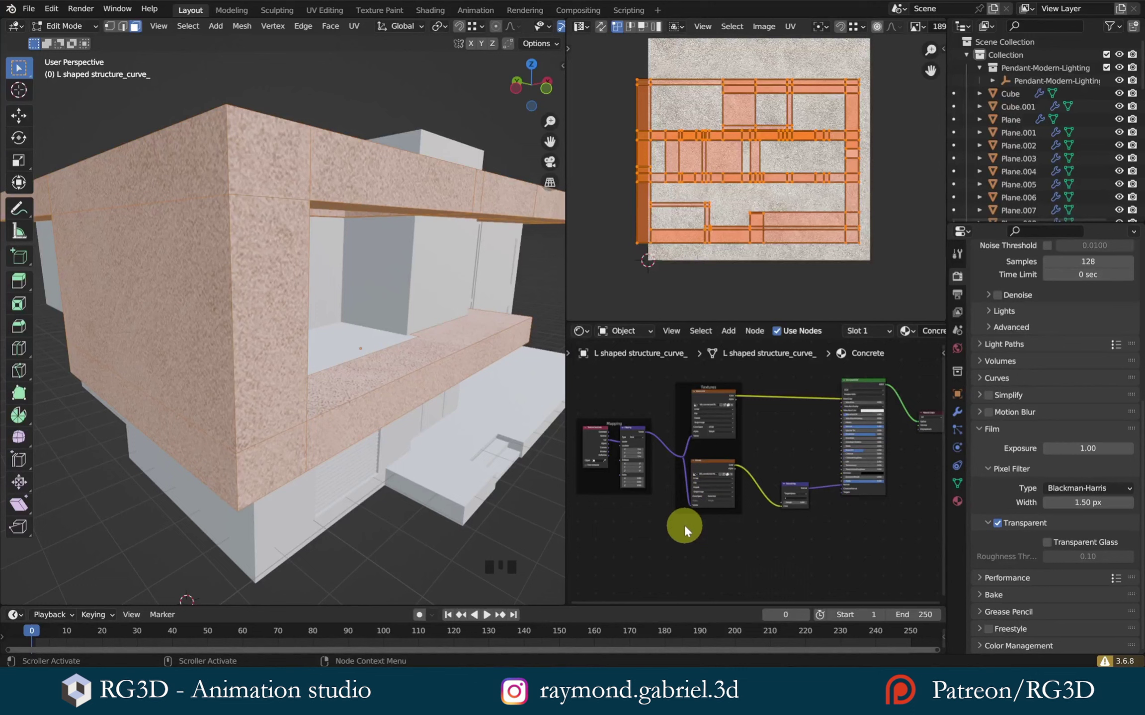
- Pan the Shader Editor to the Concrete material's Material Output node and select it
{"action": "scroll", "scroll_direction": "up", "scroll_amount": 3}
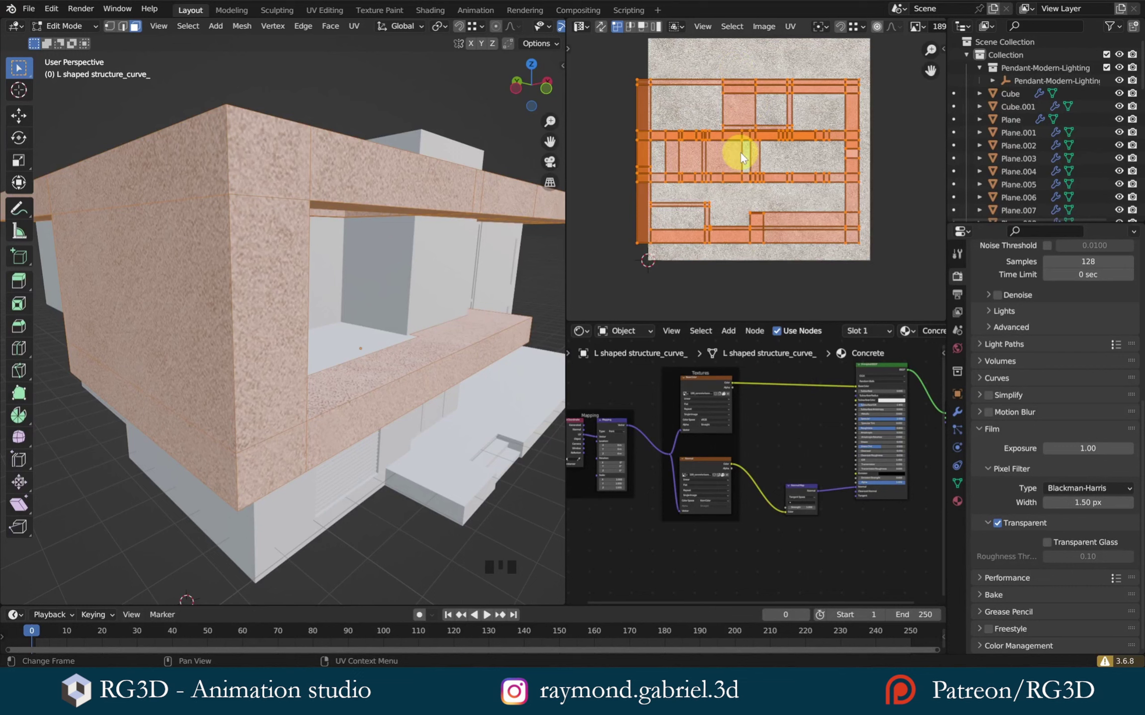
{"action": "scroll", "scroll_direction": "up", "scroll_amount": 3}
{"action": "middle_click", "coordinate": [839, 459]}
{"action": "scroll", "scroll_direction": "up", "scroll_amount": 3}
{"action": "left_click_drag", "start_coordinate": [705, 453], "coordinate": [745, 396]}
{"action": "scroll", "scroll_direction": "up", "scroll_amount": 3}
{"action": "scroll", "scroll_direction": "down", "scroll_amount": 3}
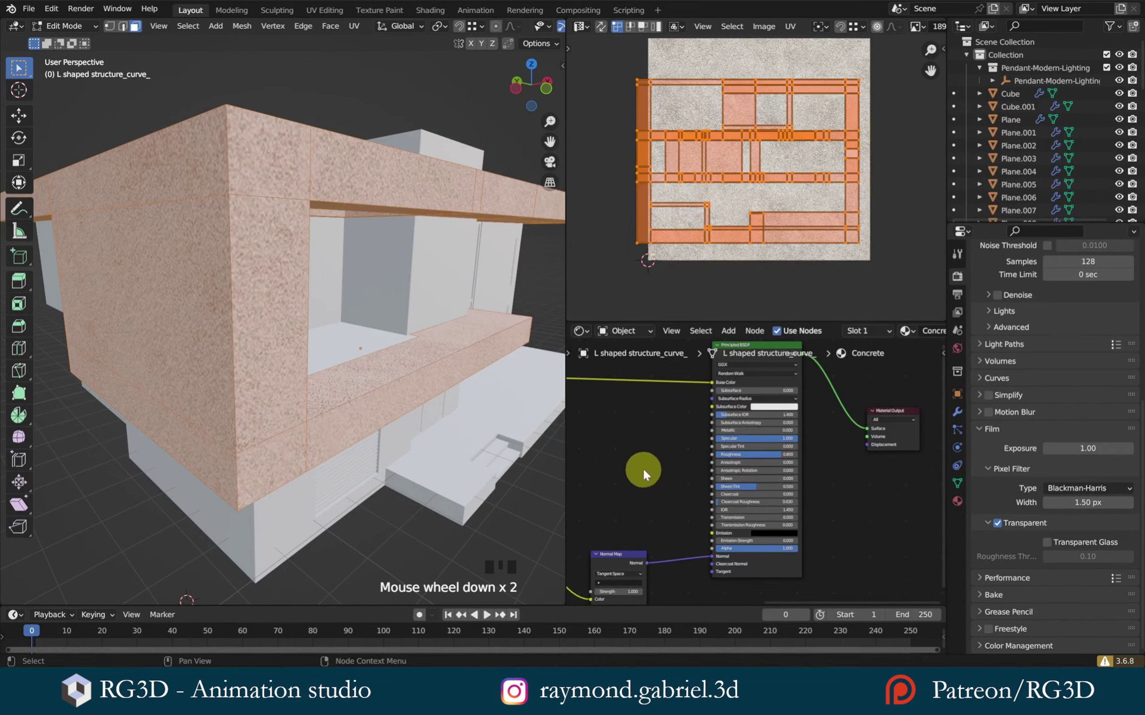
{"action": "middle_click", "coordinate": [772, 469]}
{"action": "scroll", "scroll_direction": "up", "scroll_amount": 3}
{"action": "left_click", "coordinate": [819, 398]}
{"action": "left_click", "coordinate": [817, 400]}
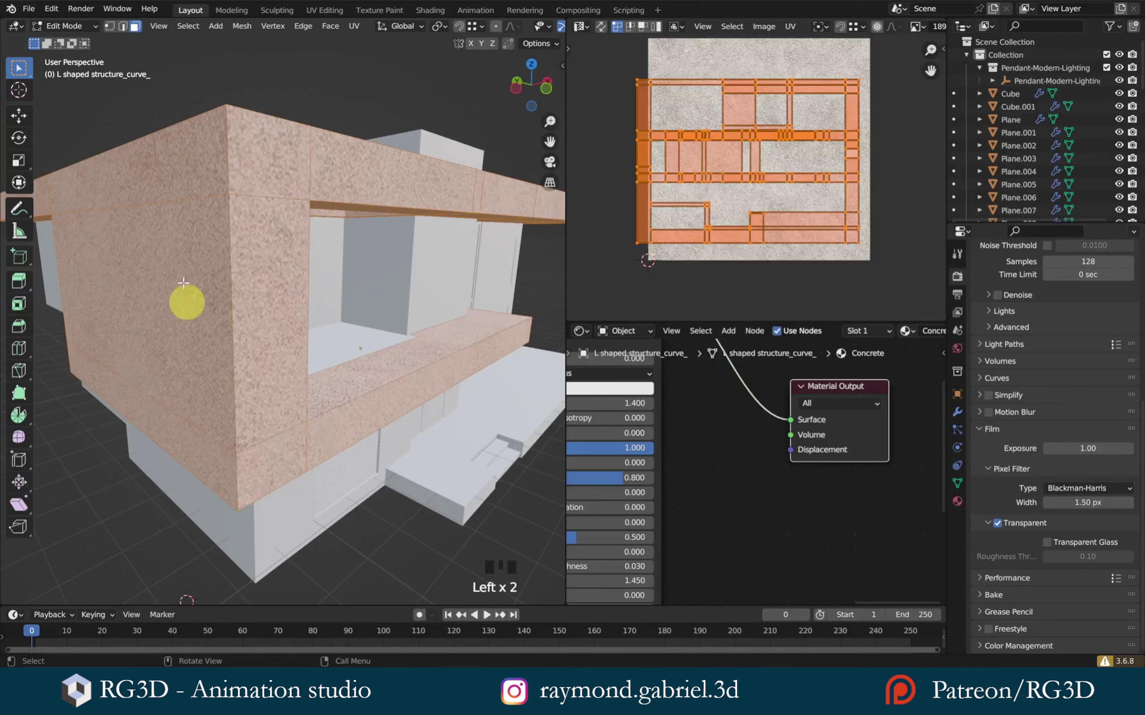
- Frame the whole Concrete node tree to place the normal map Image Texture node
{"action": "scroll", "scroll_direction": "down", "scroll_amount": 3}
{"action": "middle_click", "coordinate": [730, 472]}
{"action": "scroll", "scroll_direction": "down", "scroll_amount": 3}
{"action": "scroll", "scroll_direction": "down", "scroll_amount": 3}
{"action": "scroll", "scroll_direction": "down", "scroll_amount": 3}
{"action": "left_click_drag", "start_coordinate": [654, 481], "coordinate": [764, 457]}
{"action": "key", "text": "a"}
{"action": "key", "text": "KP_Decimal"}
{"action": "scroll", "scroll_direction": "up", "scroll_amount": 3}
{"action": "scroll", "scroll_direction": "up", "scroll_amount": 3}
{"action": "left_click_drag", "start_coordinate": [672, 335], "coordinate": [762, 496]}
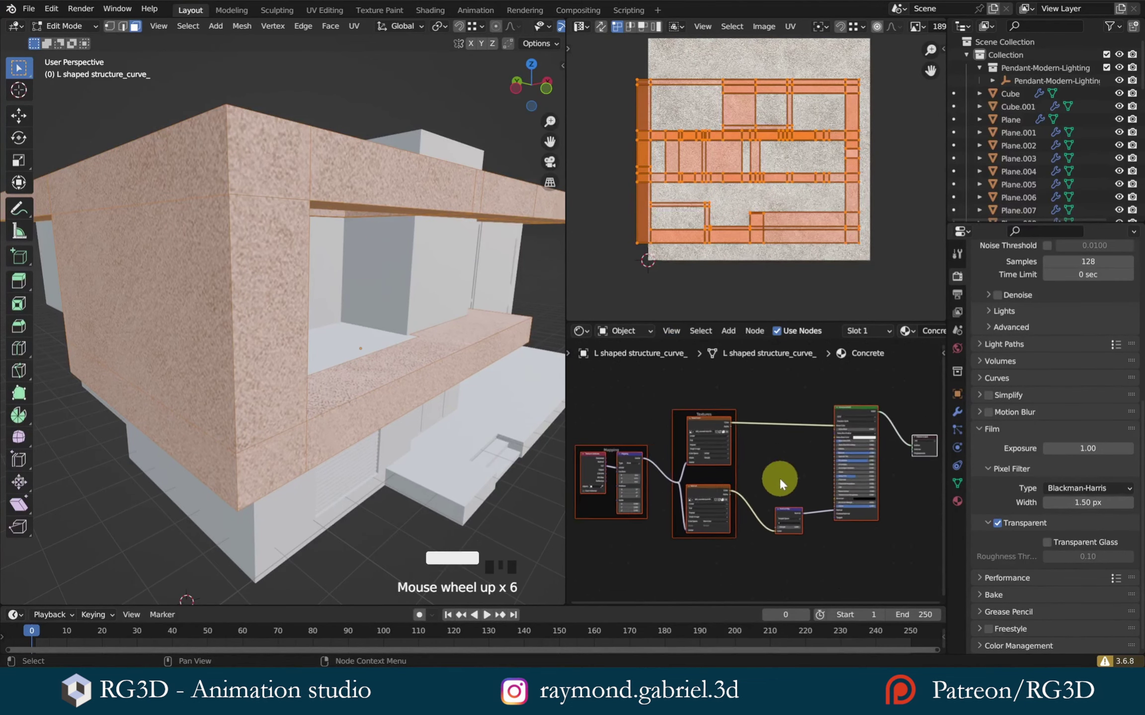
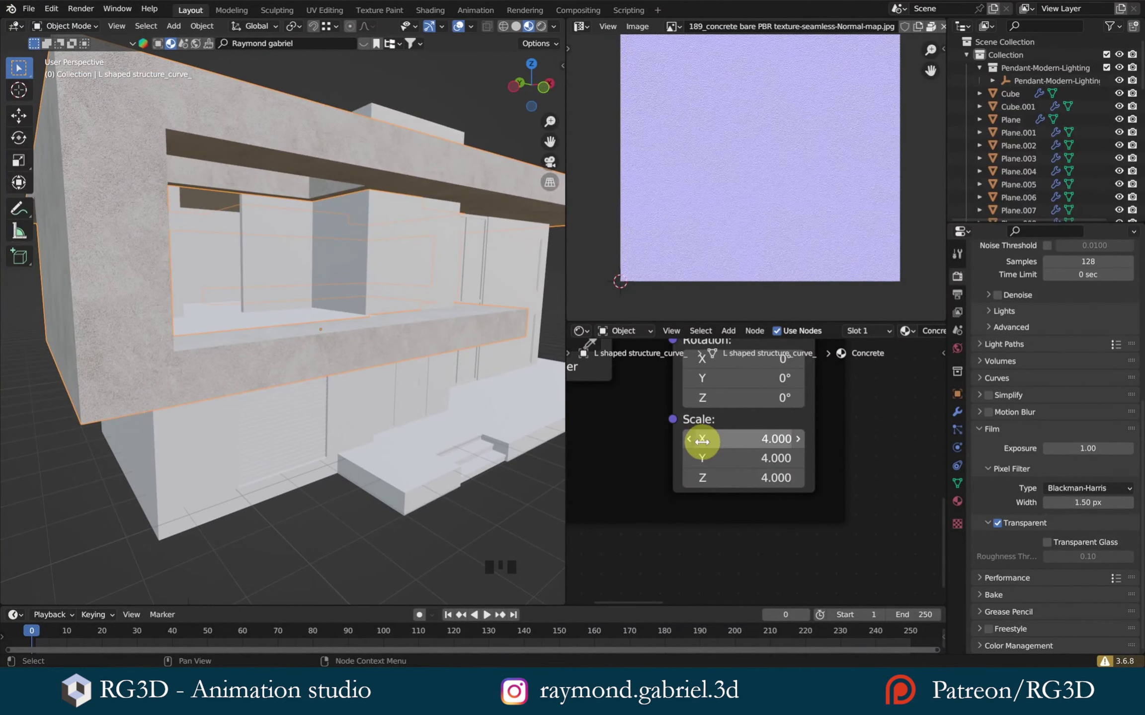
- Navigate the Shader Editor to the Normal Map and Principled BSDF nodes
{"action": "scroll", "scroll_direction": "down", "scroll_amount": 3}
{"action": "scroll", "scroll_direction": "down", "scroll_amount": 3}
{"action": "scroll", "scroll_direction": "down", "scroll_amount": 3}
{"action": "left_click_drag", "start_coordinate": [806, 449], "coordinate": [845, 482]}
{"action": "scroll", "scroll_direction": "up", "scroll_amount": 3}
{"action": "left_click_drag", "start_coordinate": [837, 471], "coordinate": [778, 507]}
{"action": "scroll", "scroll_direction": "up", "scroll_amount": 3}
{"action": "left_click_drag", "start_coordinate": [844, 492], "coordinate": [752, 484]}
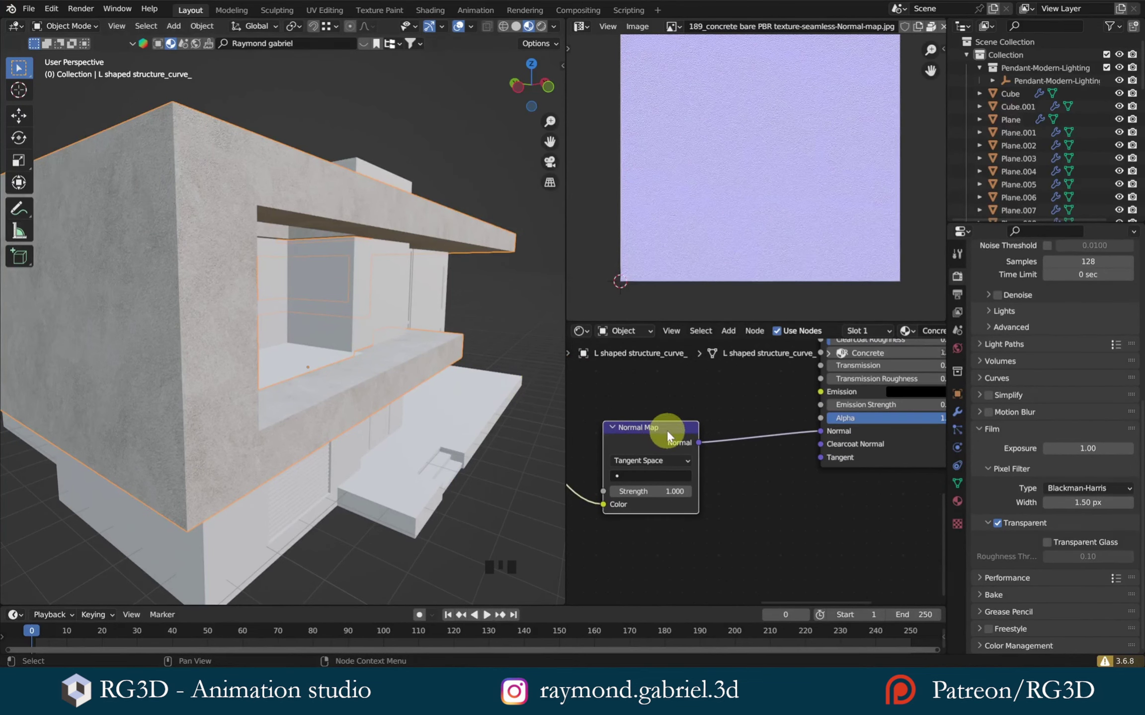
- Link the Normal Map node's Normal output to the Principled BSDF Normal input, undoing a misclick
{"action": "left_click_drag", "start_coordinate": [668, 432], "coordinate": [809, 446]}
{"action": "scroll", "scroll_direction": "up", "scroll_amount": 3}
{"action": "left_click_drag", "start_coordinate": [798, 451], "coordinate": [744, 422]}
{"action": "right_click", "coordinate": [744, 421]}
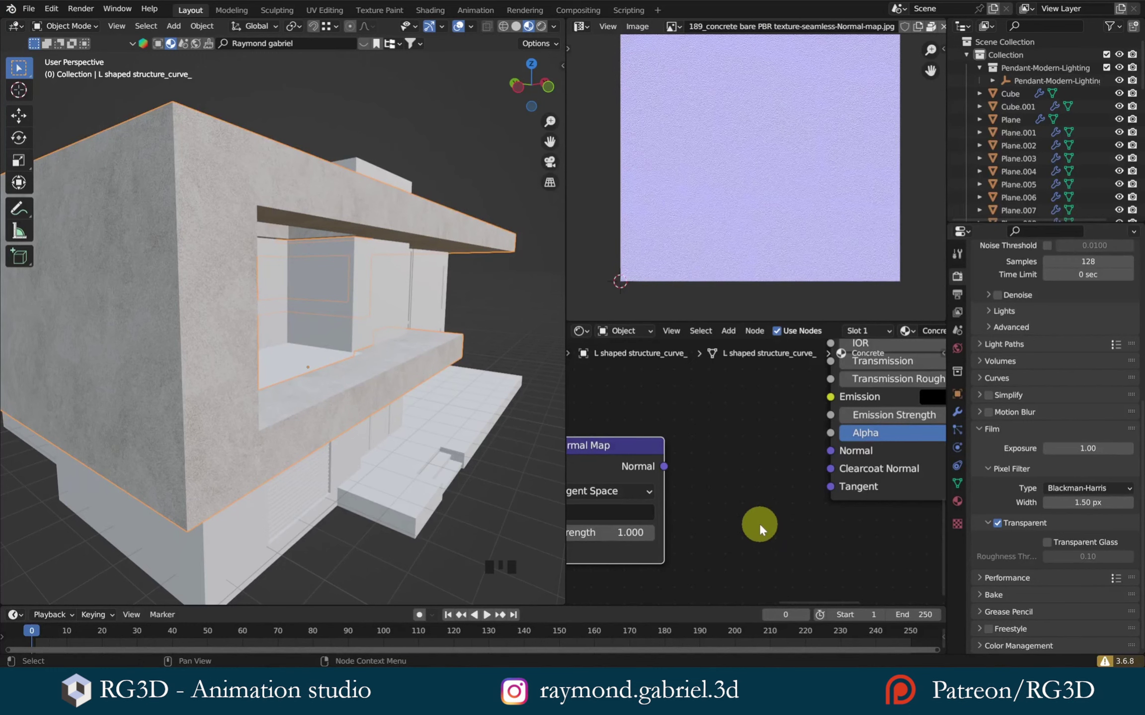
{"action": "key", "text": "ctrl+z"}
{"action": "left_click", "coordinate": [833, 454]}
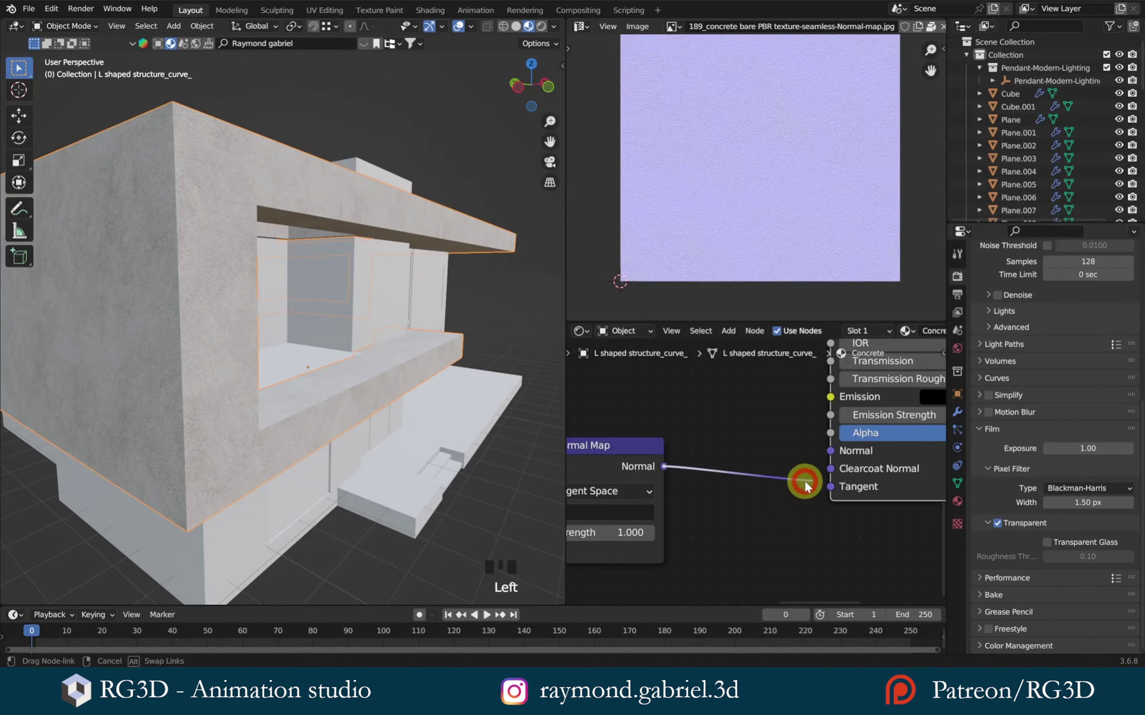
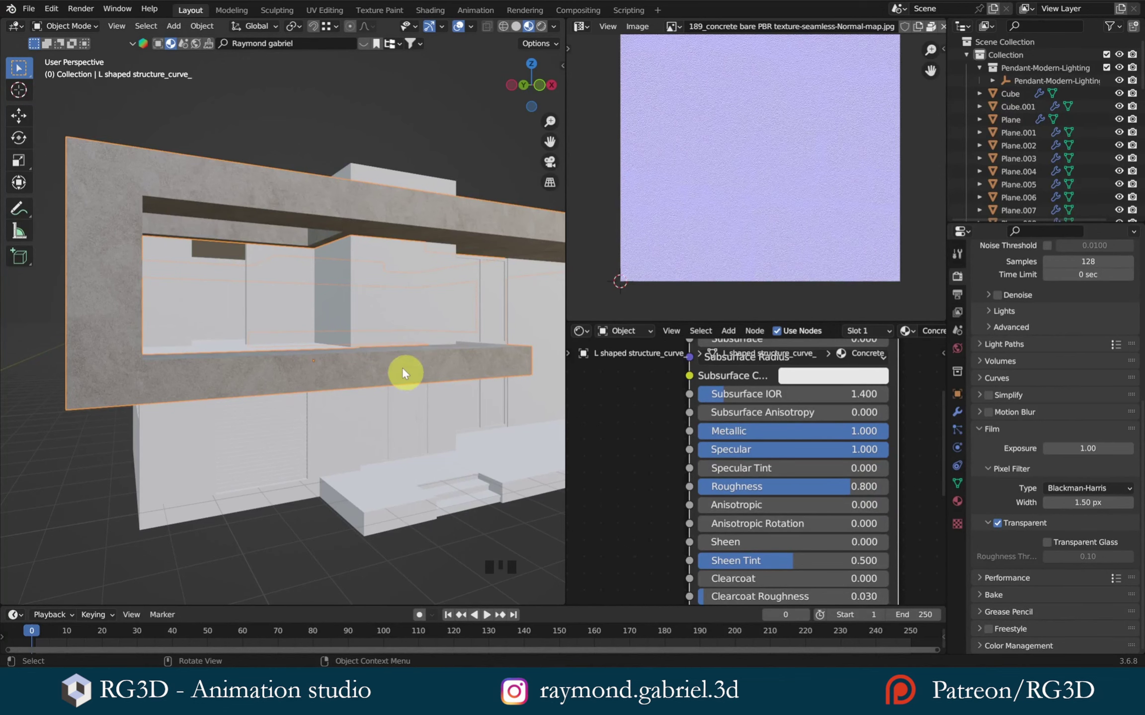
- Inspect the facade, then add an RGB Curves node between the concrete colour texture and Base Color
{"action": "left_click_drag", "start_coordinate": [402, 357], "coordinate": [855, 491]}
{"action": "left_click_drag", "start_coordinate": [855, 492], "coordinate": [342, 280]}
{"action": "left_click_drag", "start_coordinate": [341, 279], "coordinate": [450, 366]}
{"action": "key", "text": "alt+a"}
{"action": "scroll", "scroll_direction": "down", "scroll_amount": 3}
{"action": "left_click_drag", "start_coordinate": [374, 312], "coordinate": [640, 446]}
{"action": "scroll", "scroll_direction": "down", "scroll_amount": 3}
{"action": "left_click_drag", "start_coordinate": [650, 450], "coordinate": [768, 494]}
{"action": "scroll", "scroll_direction": "up", "scroll_amount": 3}
{"action": "key", "text": "shift+a"}
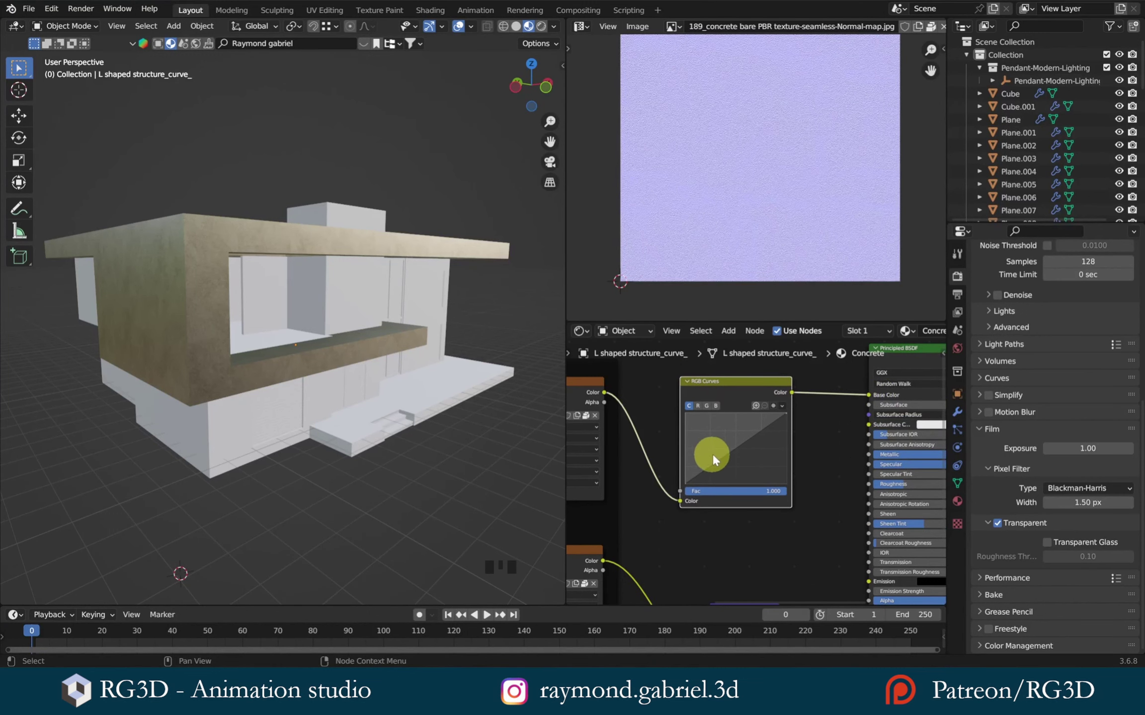
- Drag the RGB curve down to give the concrete a darker, weathered brownish tone
{"action": "scroll", "scroll_direction": "up", "scroll_amount": 3}
{"action": "left_click_drag", "start_coordinate": [725, 446], "coordinate": [889, 445]}
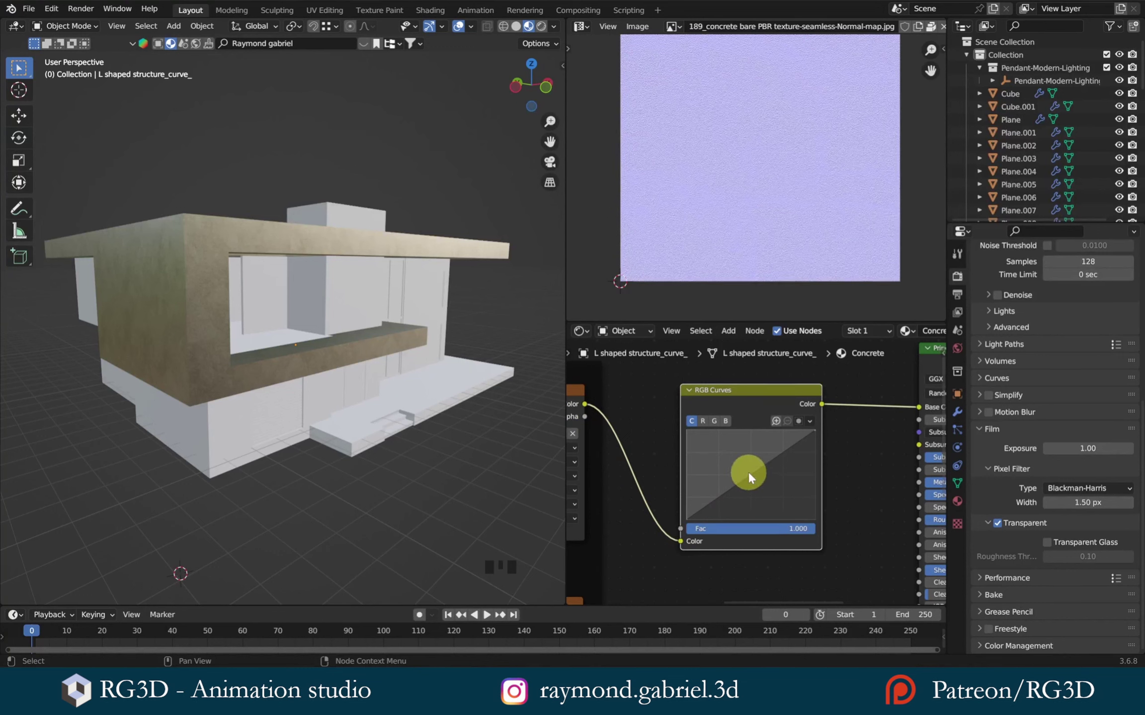
{"action": "left_click_drag", "start_coordinate": [753, 477], "coordinate": [774, 542]}
{"action": "scroll", "scroll_direction": "up", "scroll_amount": 3}
{"action": "left_click_drag", "start_coordinate": [410, 419], "coordinate": [768, 497]}
{"action": "left_click_drag", "start_coordinate": [768, 496], "coordinate": [298, 310]}
{"action": "left_click_drag", "start_coordinate": [298, 310], "coordinate": [287, 289]}
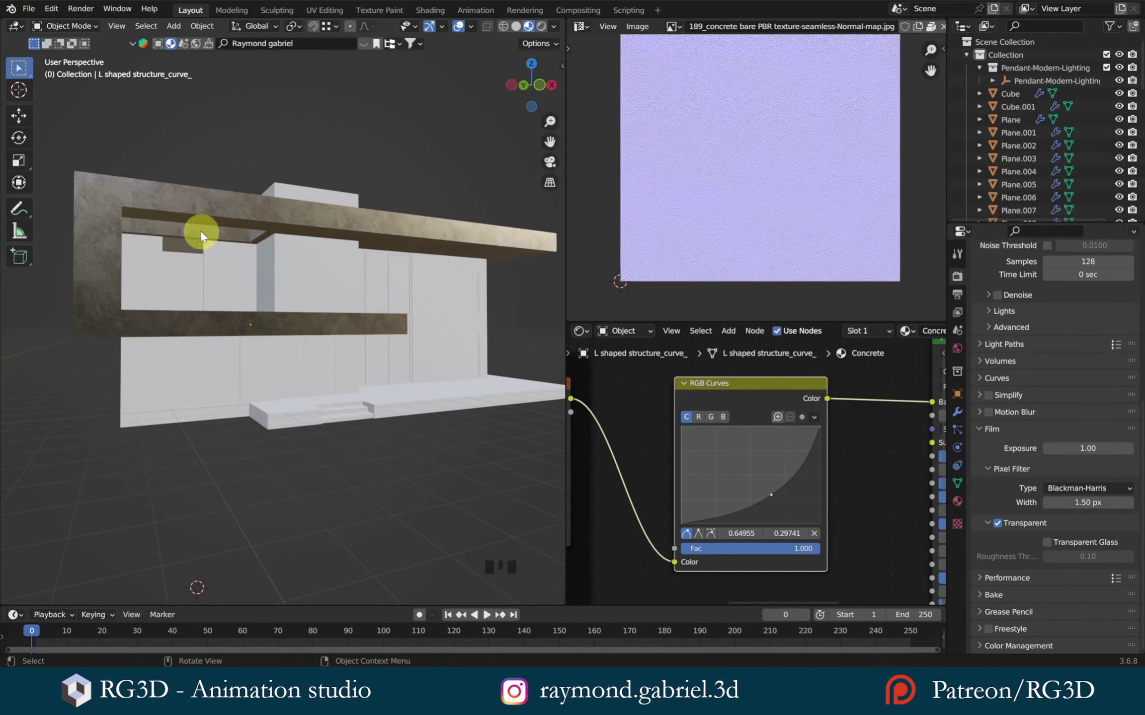
- Check the darker facade, select the L-shaped structure and enter Edit Mode
{"action": "left_click_drag", "start_coordinate": [209, 244], "coordinate": [247, 270]}
{"action": "scroll", "scroll_direction": "up", "scroll_amount": 3}
{"action": "left_click", "coordinate": [209, 211]}
{"action": "left_click_drag", "start_coordinate": [297, 317], "coordinate": [319, 258]}
{"action": "key", "text": "Tab"}
- Extrude the top faces of the L-shaped structure and fatten the roof cap by 0.13 m
{"action": "key", "text": "ctrl+r"}
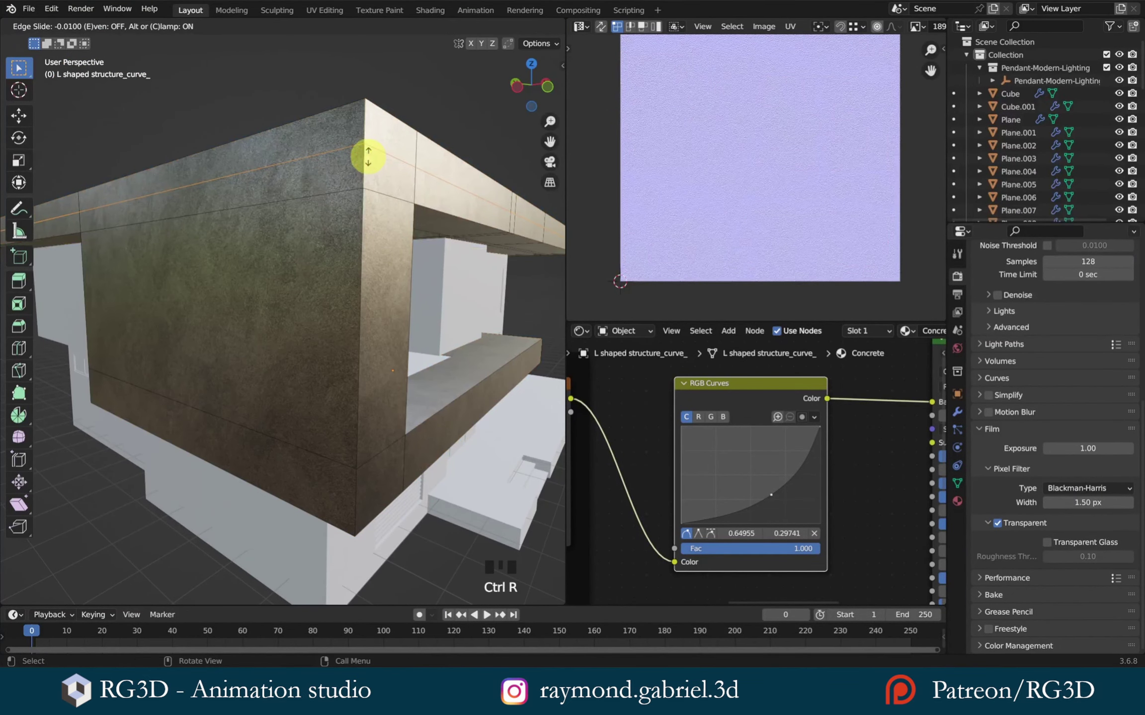
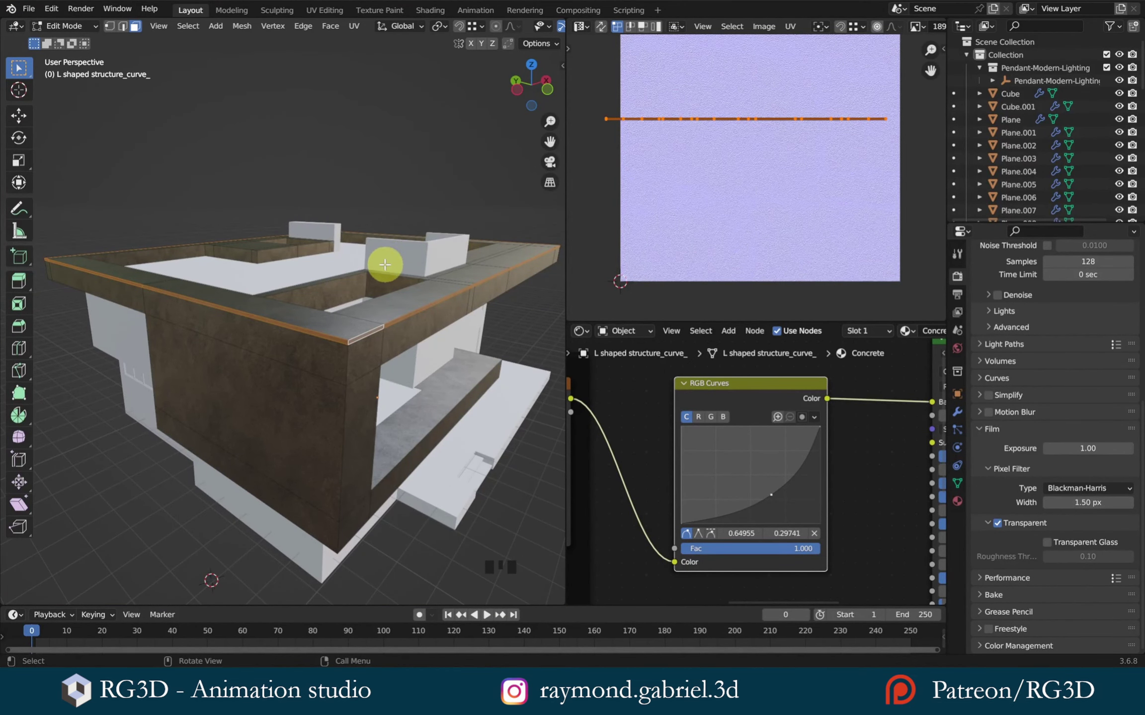
{"action": "key", "text": "alt+e"}
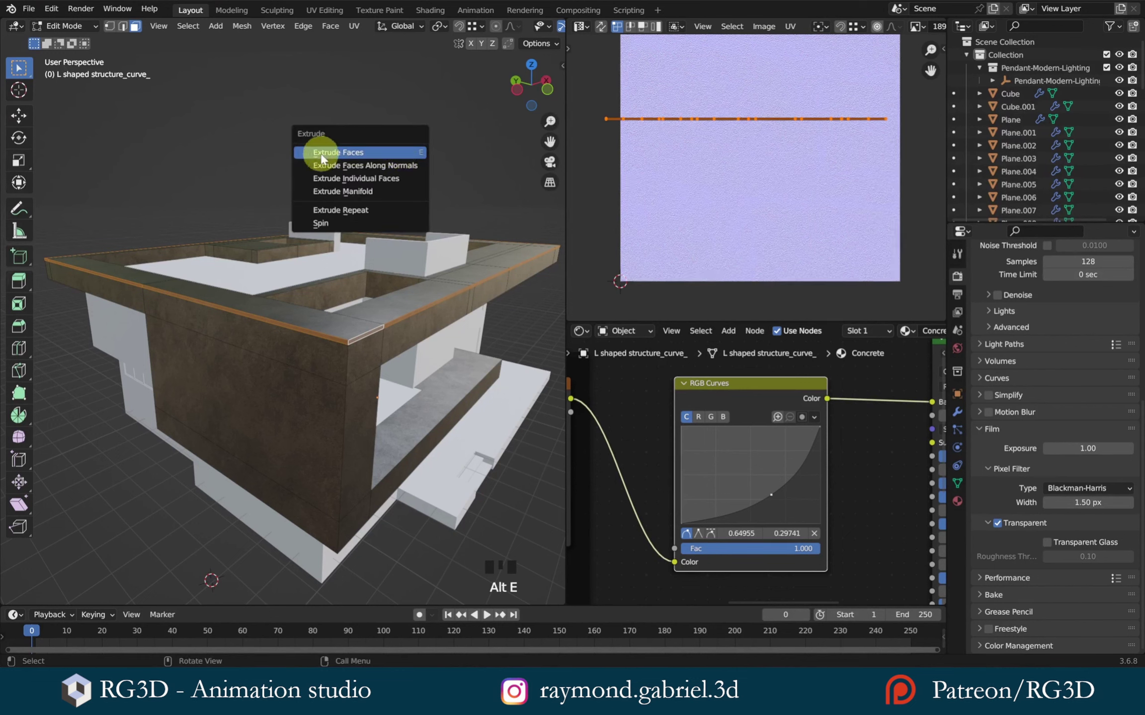
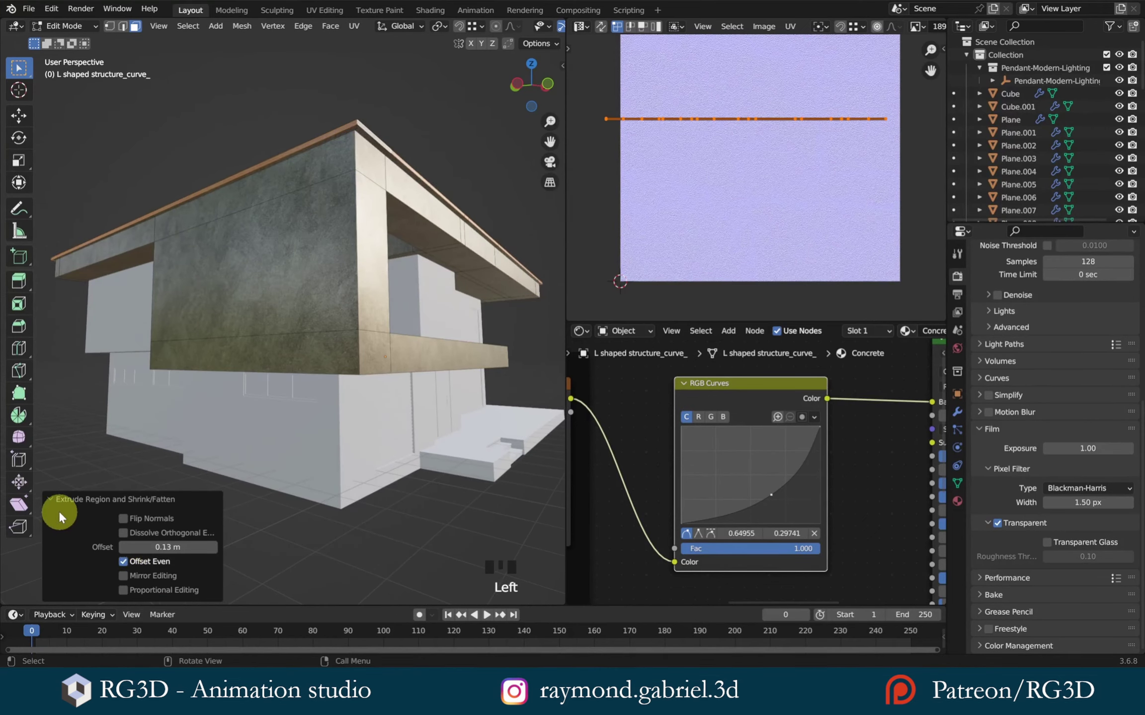
{"action": "left_click", "coordinate": [49, 504]}
{"action": "key", "text": "Tab"}
- Add a two-cut loop cut across the front facade to divide it
{"action": "scroll", "scroll_direction": "up", "scroll_amount": 3}
{"action": "scroll", "scroll_direction": "down", "scroll_amount": 3}
{"action": "left_click_drag", "start_coordinate": [363, 293], "coordinate": [263, 267]}
{"action": "key", "text": "alt+a"}
{"action": "left_click_drag", "start_coordinate": [268, 259], "coordinate": [273, 284]}
{"action": "scroll", "scroll_direction": "down", "scroll_amount": 3}
{"action": "left_click_drag", "start_coordinate": [273, 273], "coordinate": [164, 211]}
{"action": "left_click", "coordinate": [164, 212]}
{"action": "key", "text": "Tab"}
{"action": "key", "text": "ctrl+r"}
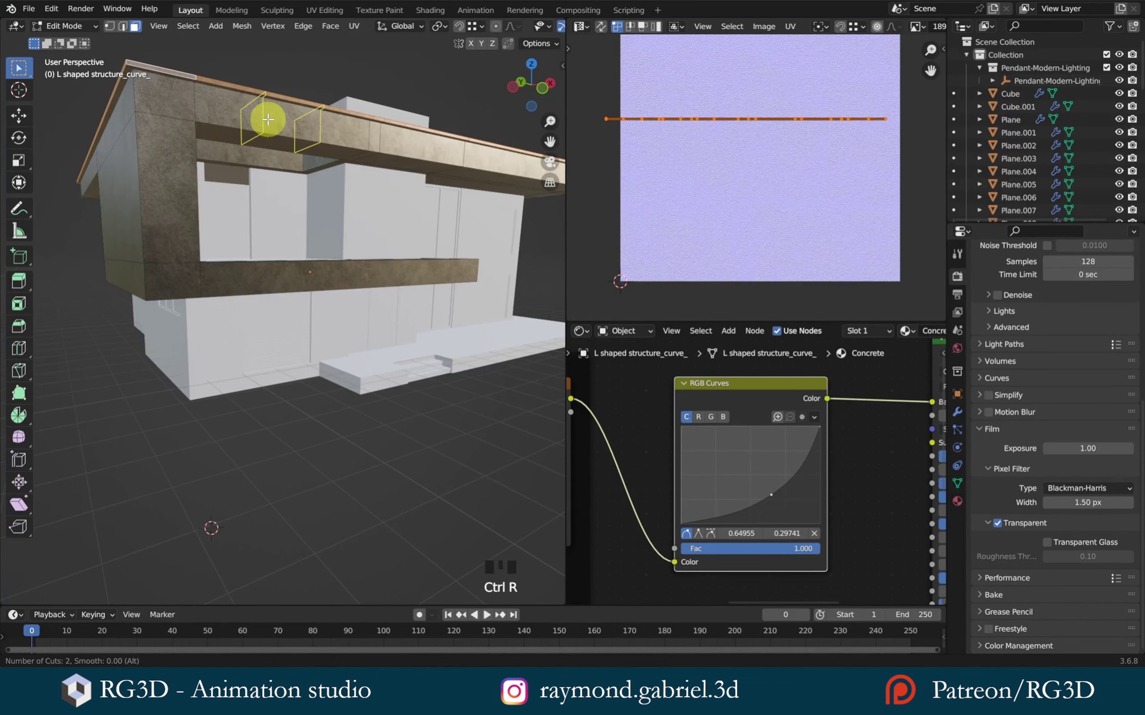
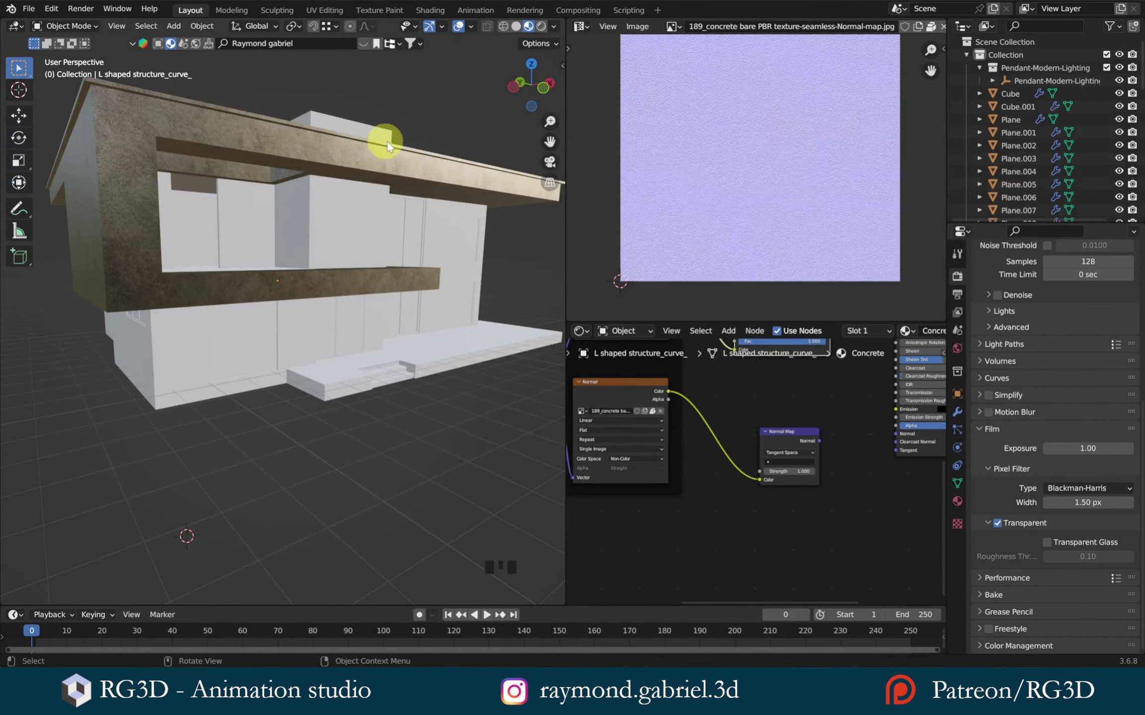
- Bring the Concrete shader tree into view and wire in the Tile.png image texture
{"action": "scroll", "scroll_direction": "down", "scroll_amount": 3}
{"action": "left_click_drag", "start_coordinate": [735, 512], "coordinate": [750, 446]}
{"action": "scroll", "scroll_direction": "down", "scroll_amount": 3}
{"action": "left_click_drag", "start_coordinate": [750, 451], "coordinate": [657, 559]}
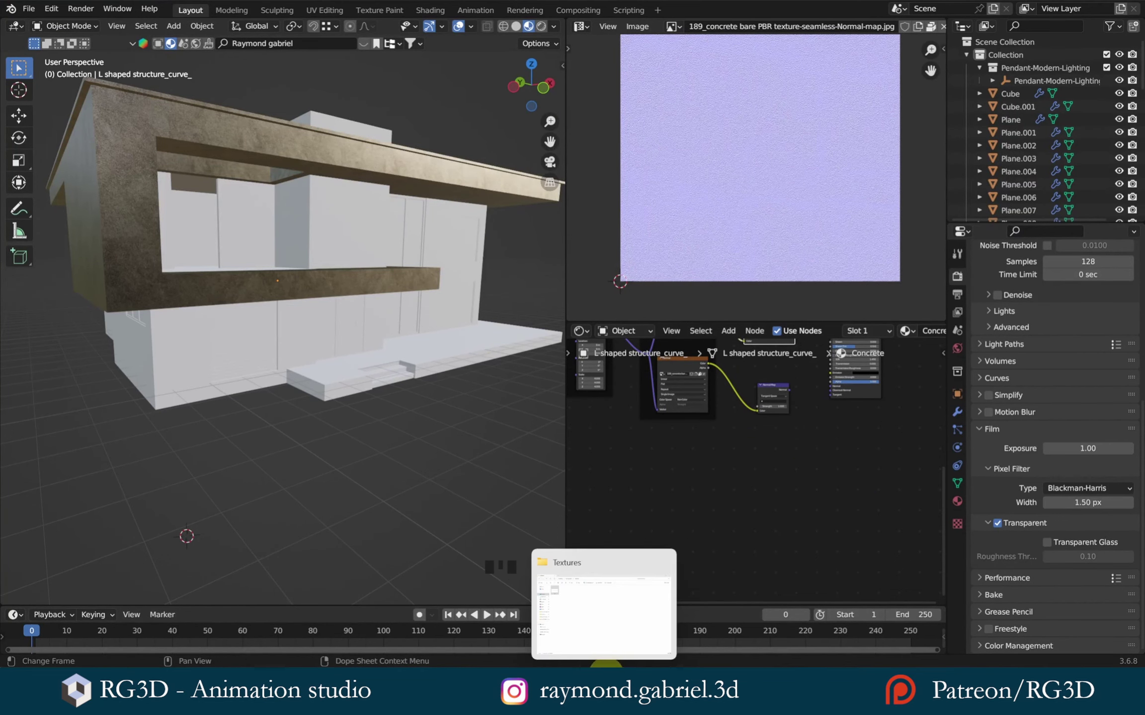
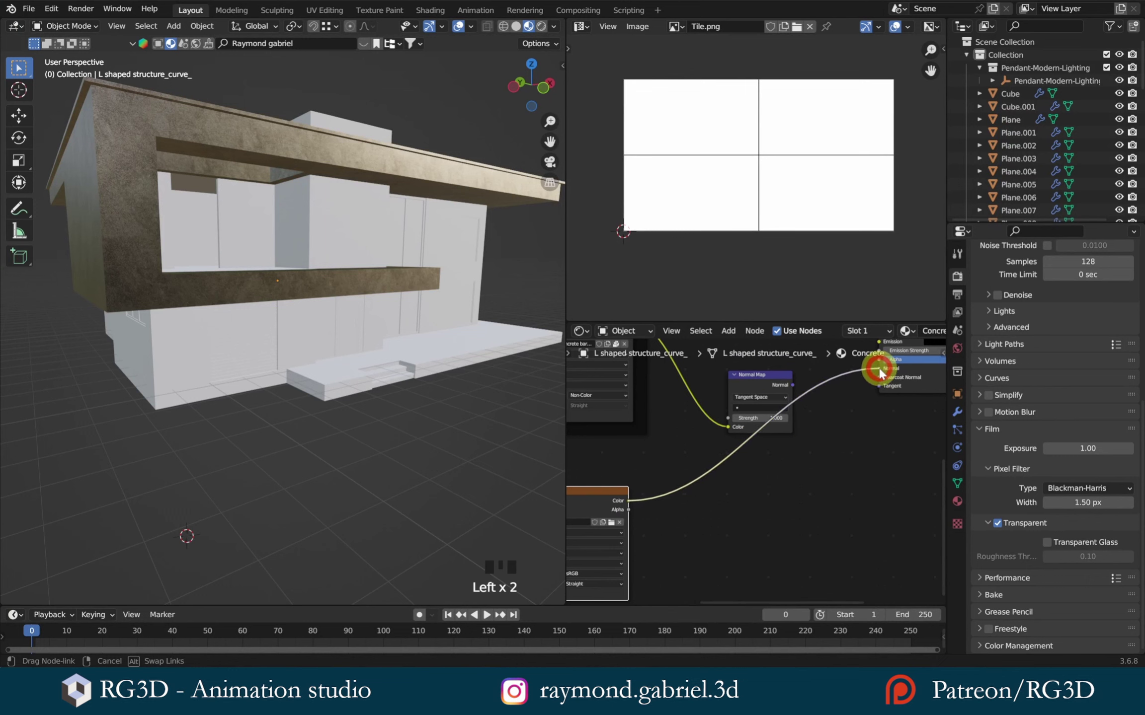
{"action": "left_click_drag", "start_coordinate": [694, 469], "coordinate": [706, 532]}
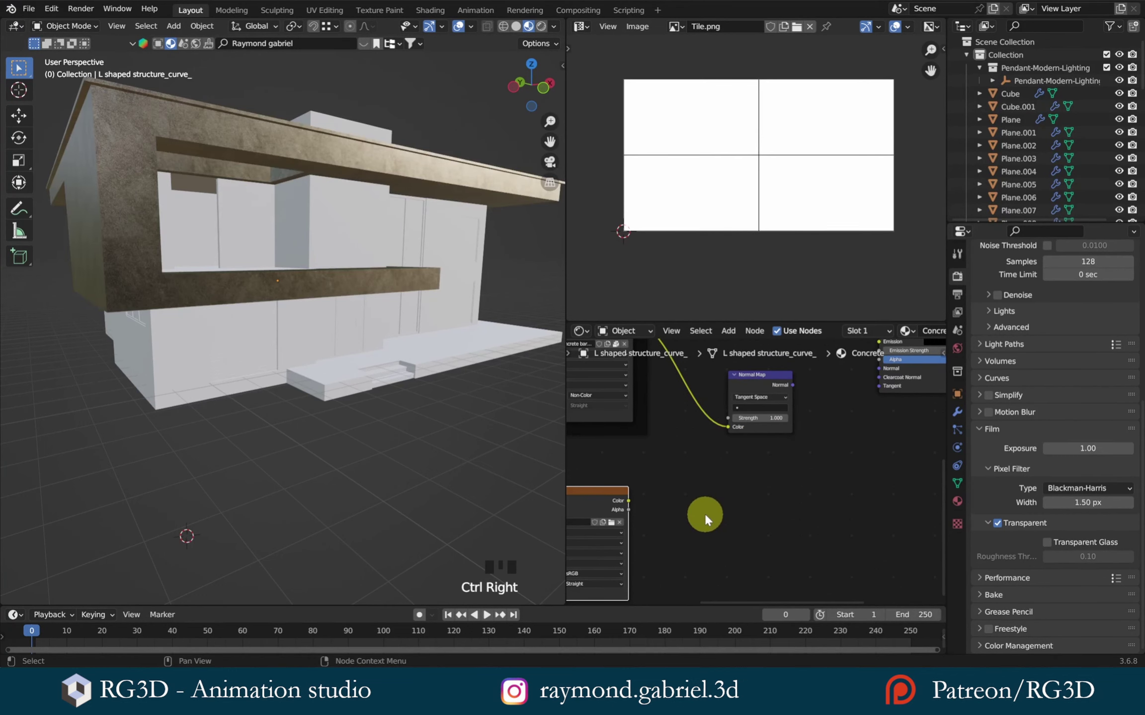
- Add a Bump node, feed Tile.png colour into Height and Bump Normal into the BSDF Normal
{"action": "key", "text": "shift+a"}
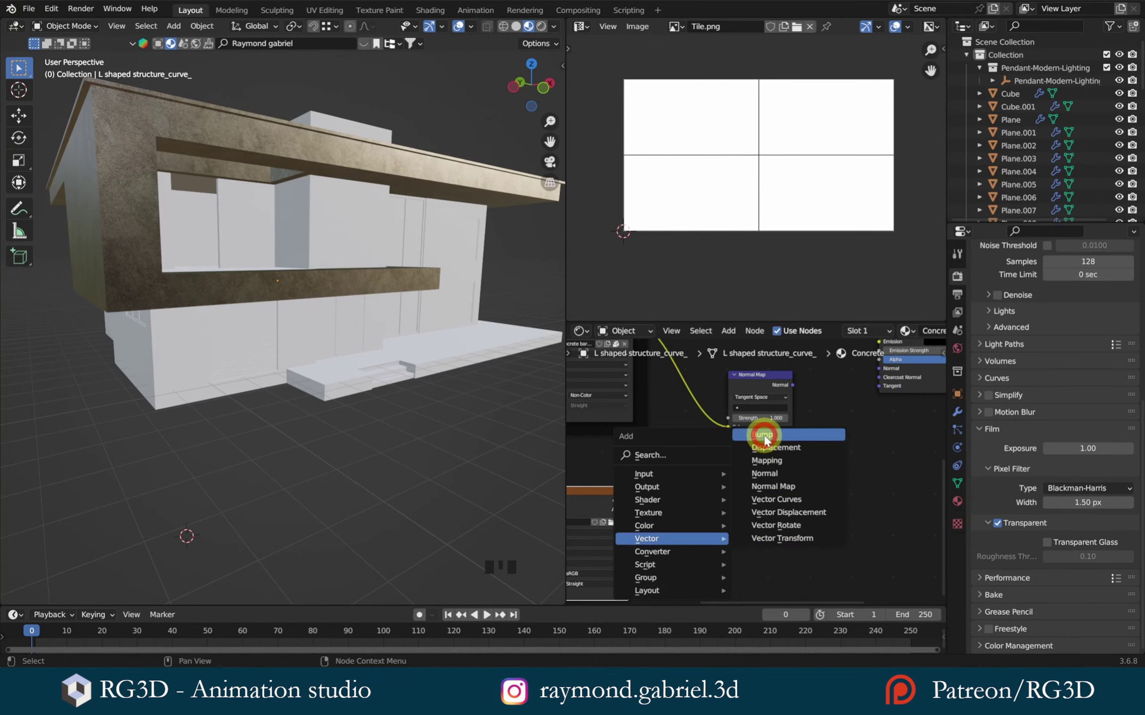
{"action": "left_click_drag", "start_coordinate": [681, 523], "coordinate": [668, 456]}
{"action": "left_click", "coordinate": [668, 455]}
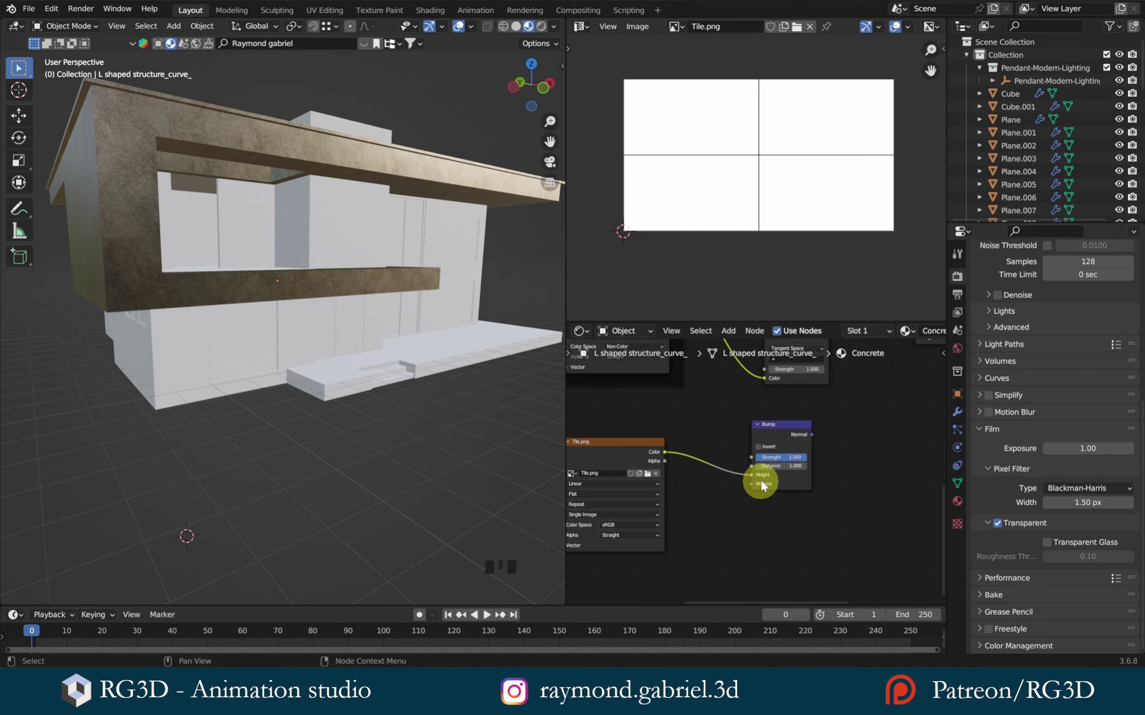
{"action": "left_click_drag", "start_coordinate": [855, 443], "coordinate": [724, 500]}
{"action": "left_click_drag", "start_coordinate": [724, 500], "coordinate": [828, 385]}
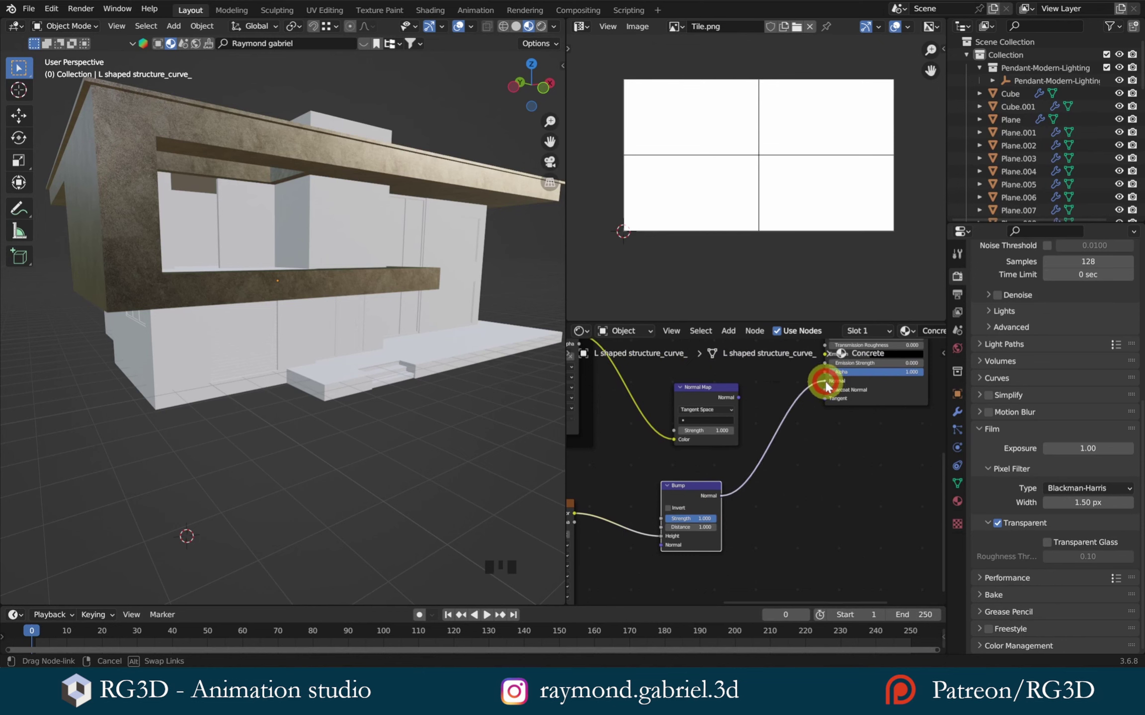
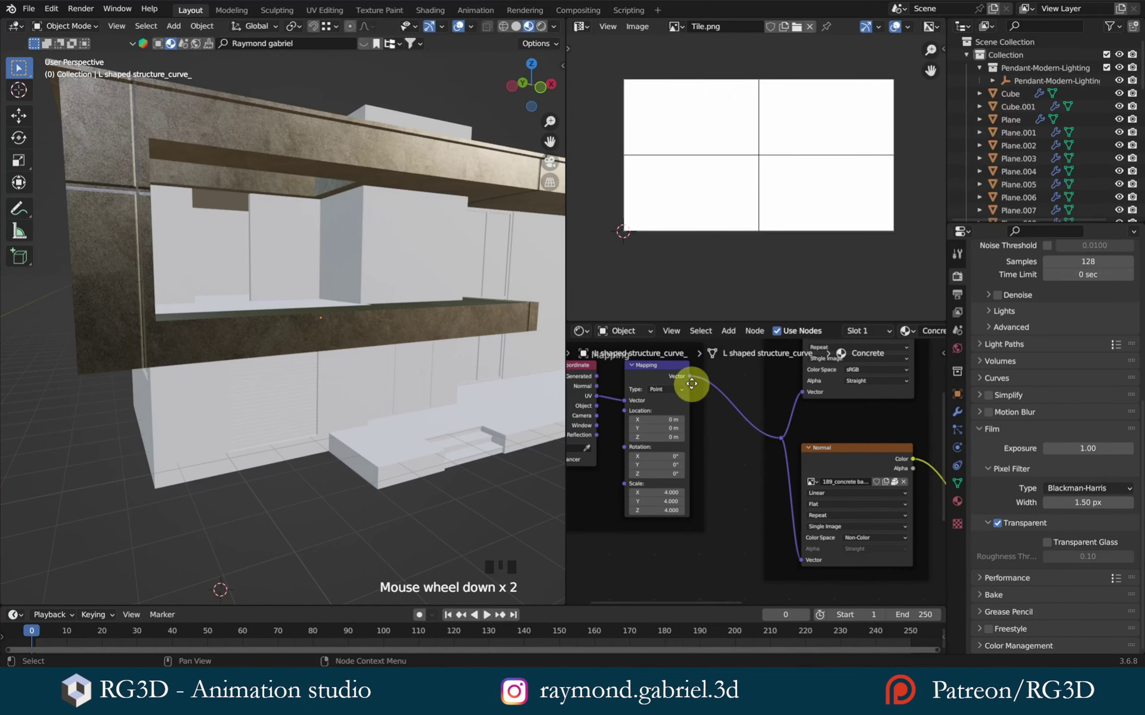
{"action": "left_click", "coordinate": [693, 384]}
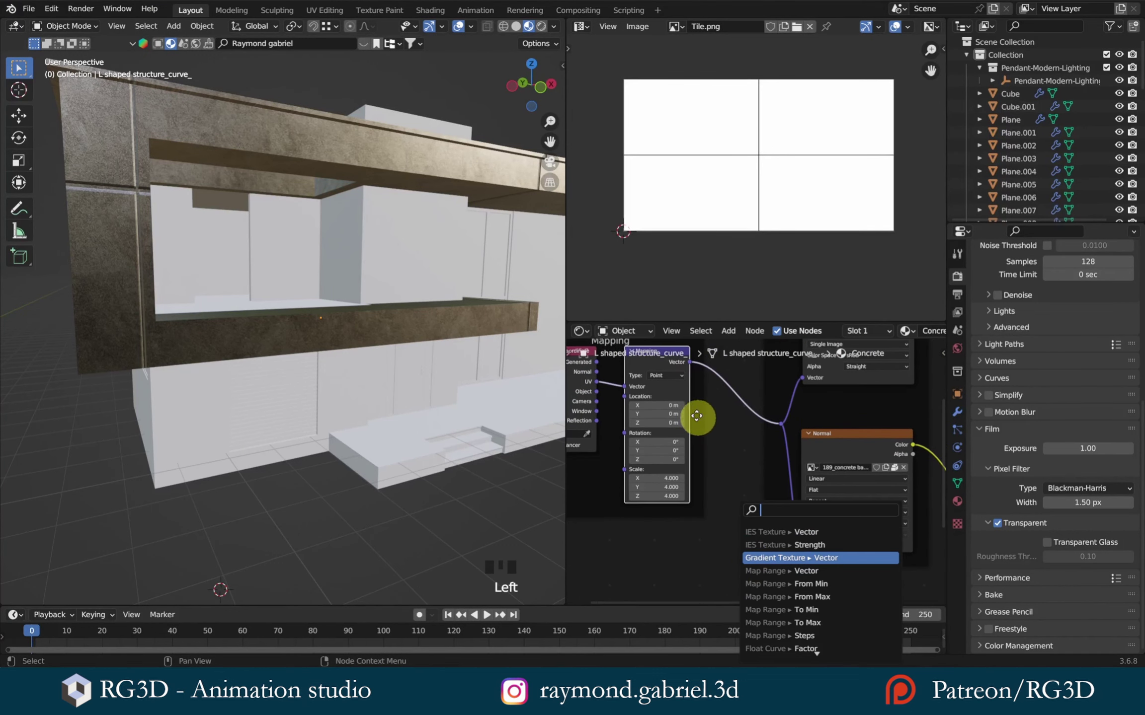
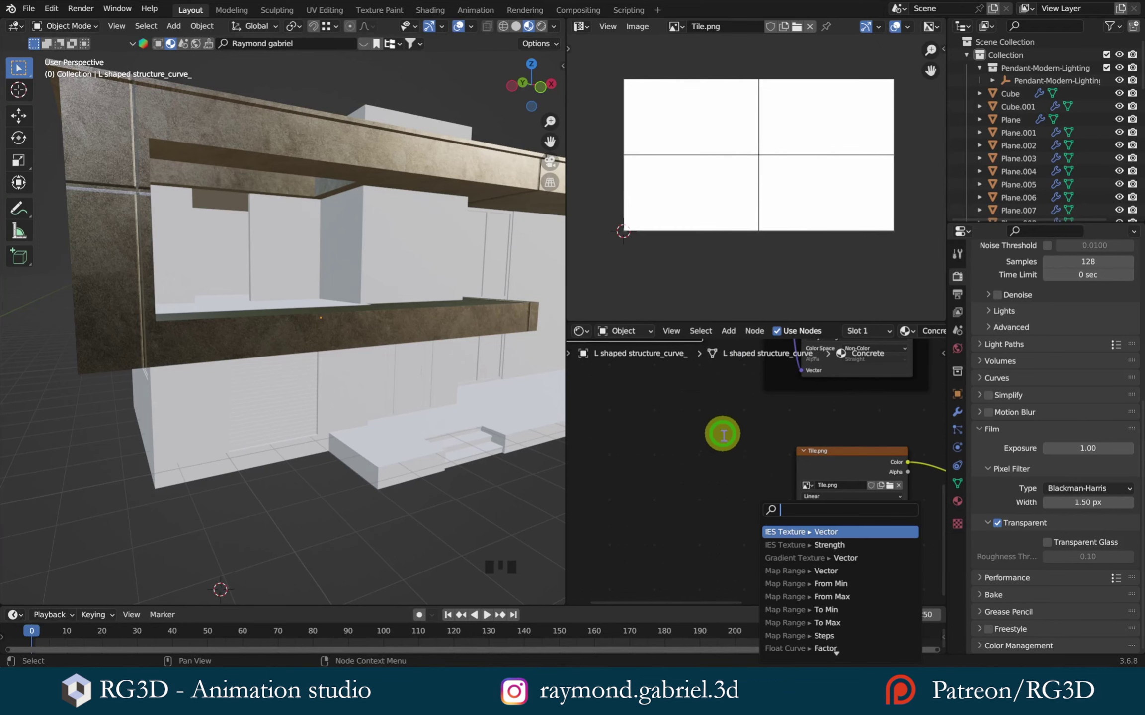
{"action": "middle_click", "coordinate": [713, 420]}
{"action": "scroll", "scroll_direction": "up", "scroll_amount": 3}
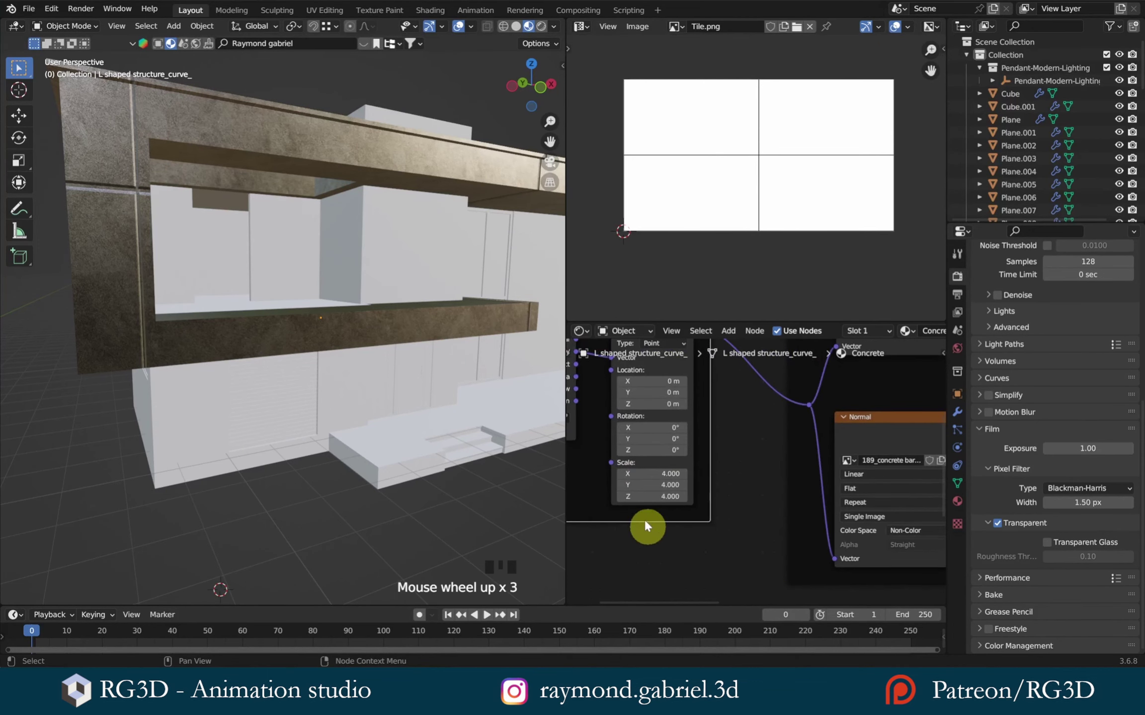
{"action": "scroll", "scroll_direction": "up", "scroll_amount": 3}
{"action": "middle_click", "coordinate": [712, 518]}
{"action": "scroll", "scroll_direction": "down", "scroll_amount": 3}
{"action": "left_click_drag", "start_coordinate": [759, 472], "coordinate": [803, 390]}
{"action": "scroll", "scroll_direction": "down", "scroll_amount": 3}
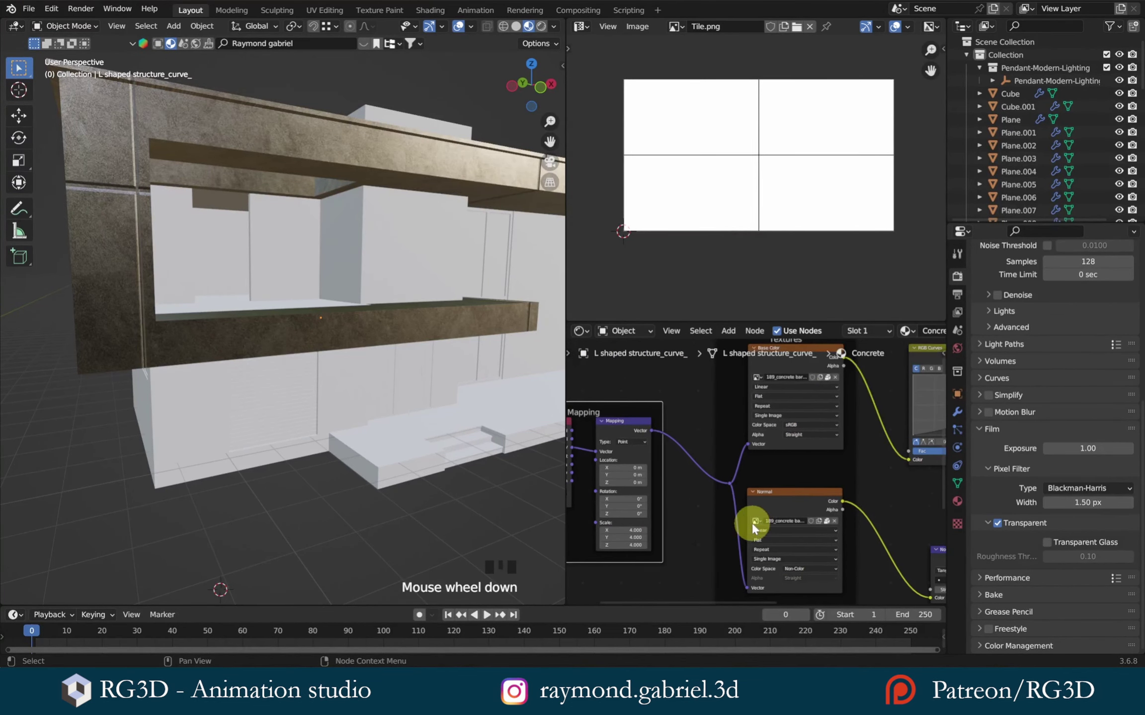
{"action": "left_click_drag", "start_coordinate": [479, 432], "coordinate": [724, 462]}
{"action": "scroll", "scroll_direction": "up", "scroll_amount": 3}
- Enable the Node Wrangler add-on in Preferences and close the window
{"action": "left_click", "coordinate": [798, 453]}
{"action": "scroll", "scroll_direction": "down", "scroll_amount": 3}
{"action": "middle_click", "coordinate": [477, 433]}
{"action": "scroll", "scroll_direction": "up", "scroll_amount": 3}
{"action": "left_click_drag", "start_coordinate": [445, 440], "coordinate": [480, 432]}
{"action": "left_click_drag", "start_coordinate": [480, 432], "coordinate": [480, 432]}
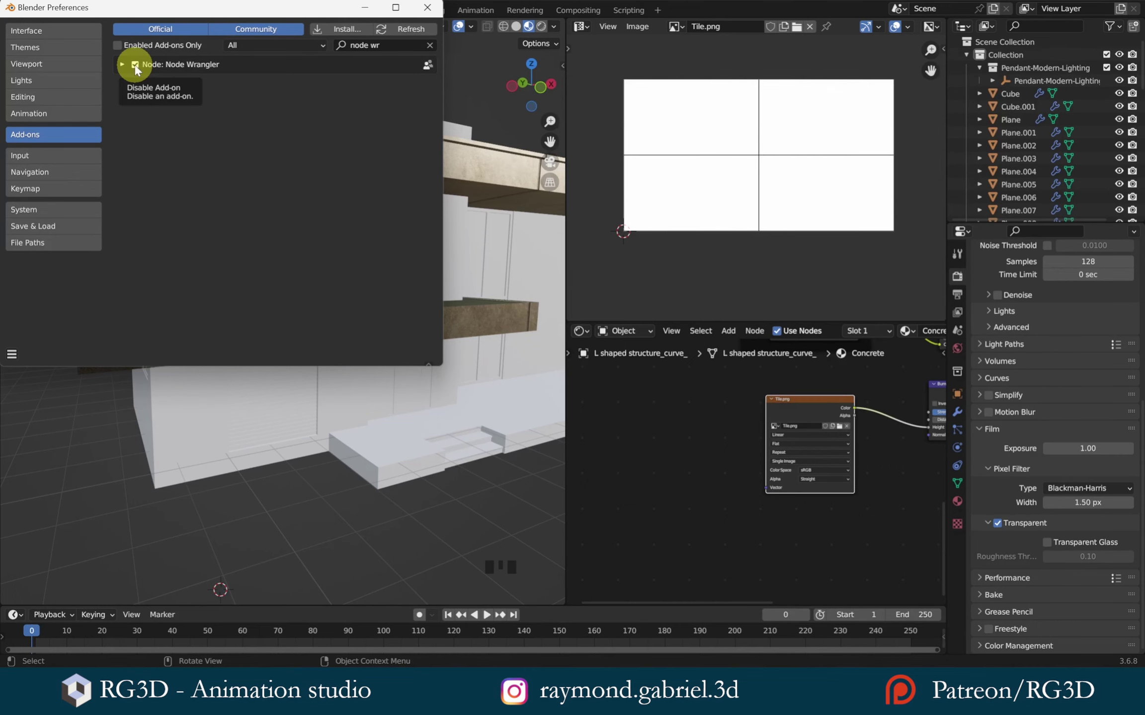
{"action": "scroll", "scroll_direction": "up", "scroll_amount": 3}
{"action": "middle_click", "coordinate": [709, 444]}
{"action": "left_click", "coordinate": [840, 417]}
- Add Texture Coordinate and Mapping nodes feeding Tile.png with Ctrl+T
{"action": "left_click_drag", "start_coordinate": [833, 427], "coordinate": [819, 403]}
{"action": "key", "text": "ctrl+t"}
{"action": "left_click_drag", "start_coordinate": [714, 439], "coordinate": [804, 475]}
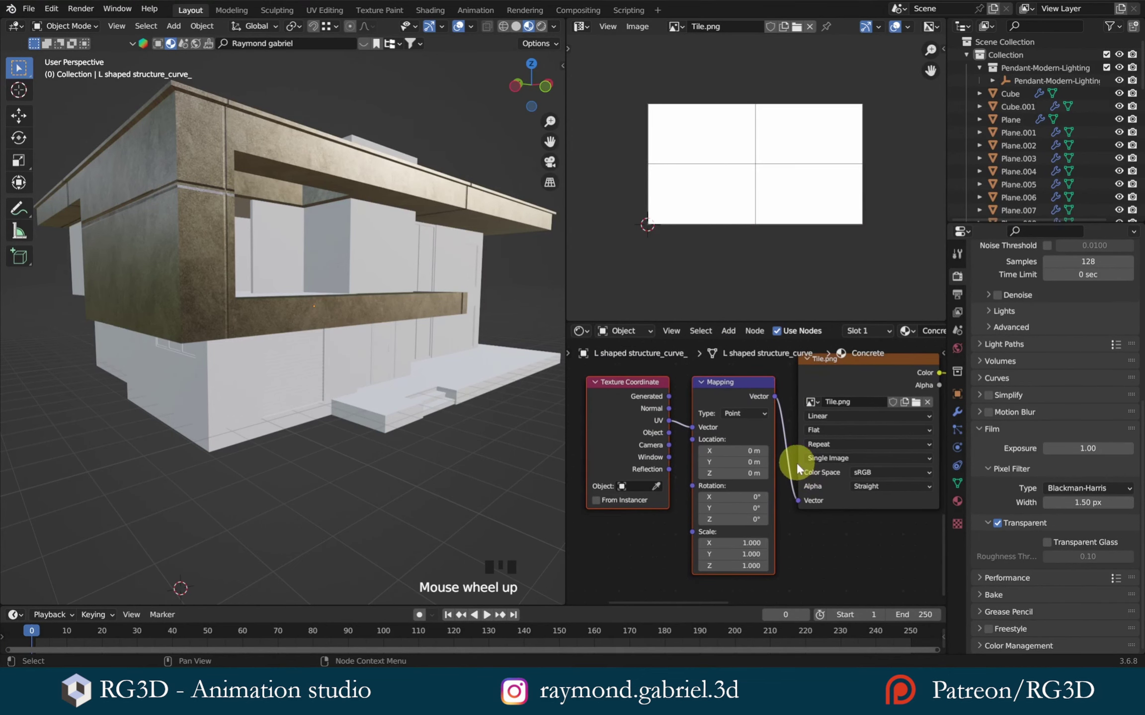
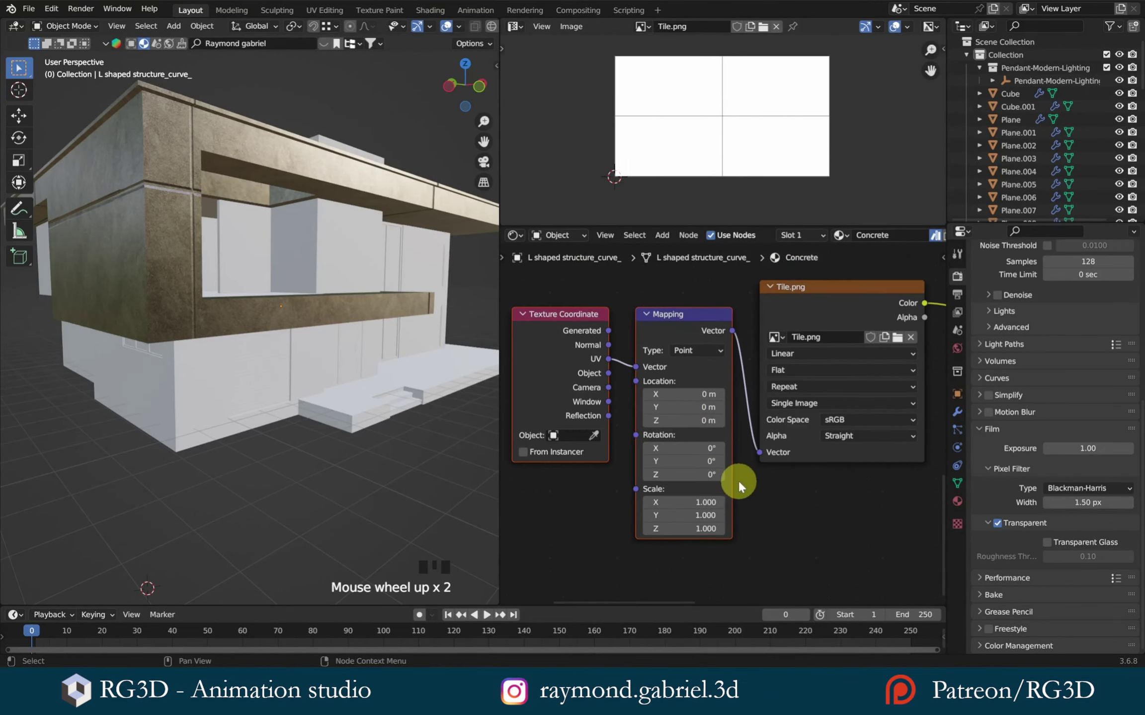
- Bring the Mapping node into view to set its Scale X and Y to 3.4
{"action": "scroll", "scroll_direction": "up", "scroll_amount": 3}
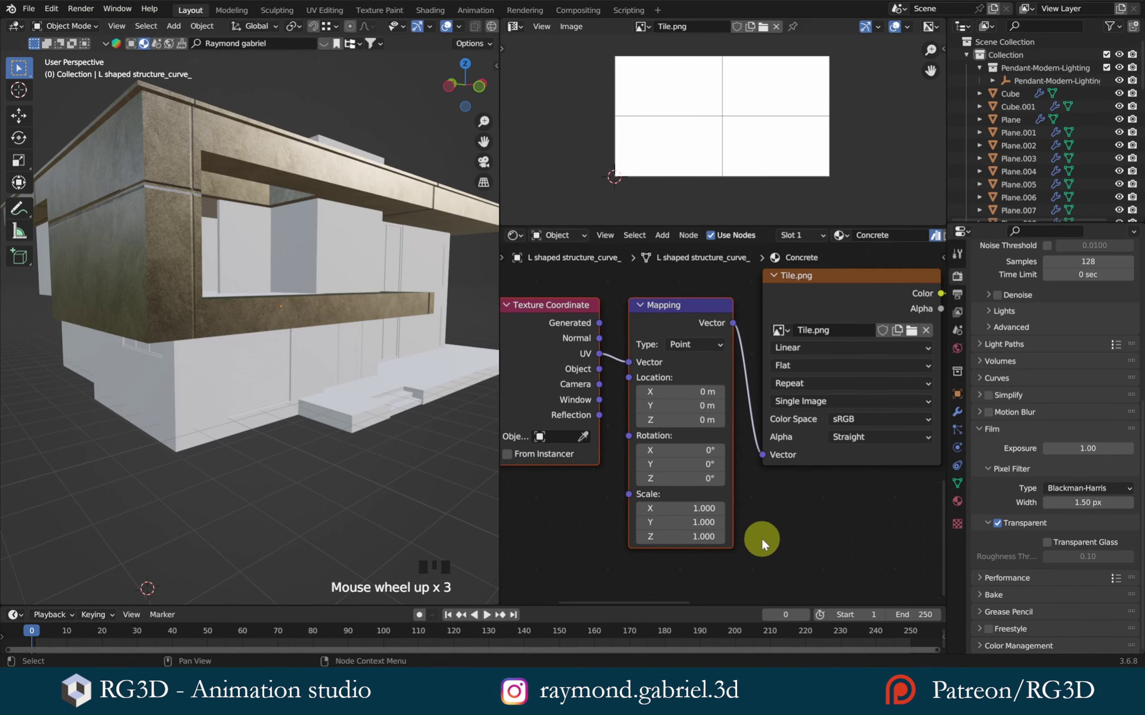
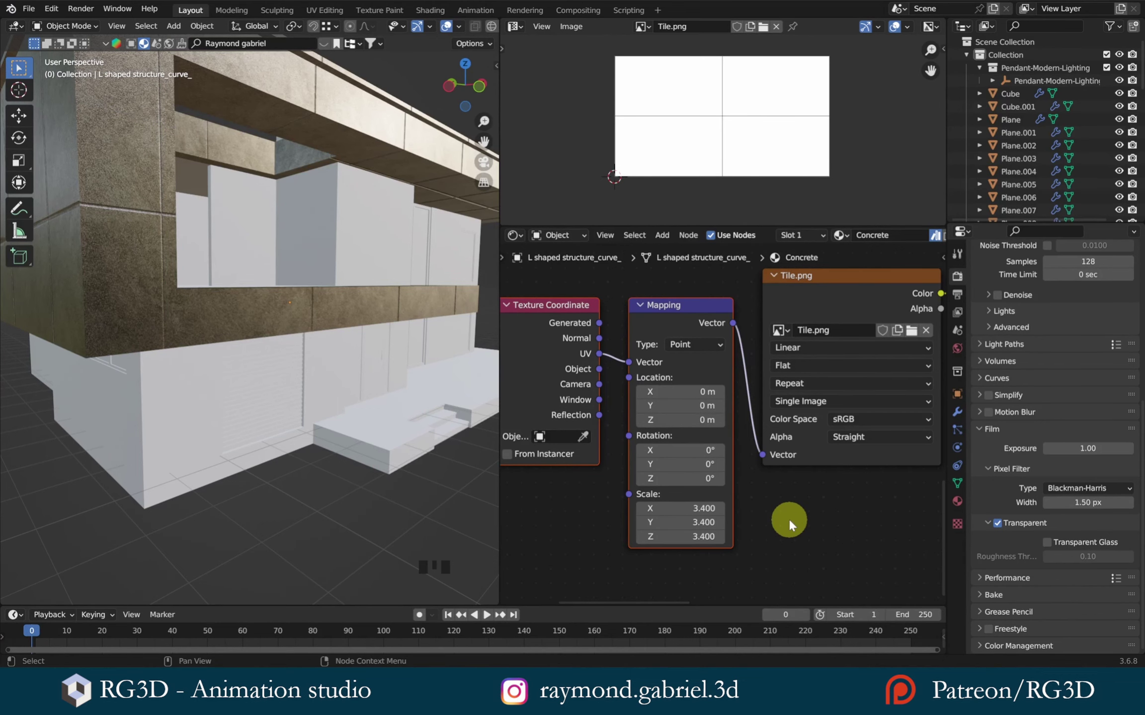
- Select all faces of the L-shaped structure and apply Cube Projection UVs
{"action": "scroll", "scroll_direction": "down", "scroll_amount": 3}
{"action": "left_click_drag", "start_coordinate": [237, 240], "coordinate": [195, 230]}
{"action": "left_click", "coordinate": [194, 230]}
{"action": "key", "text": "Tab"}
{"action": "key", "text": "a"}
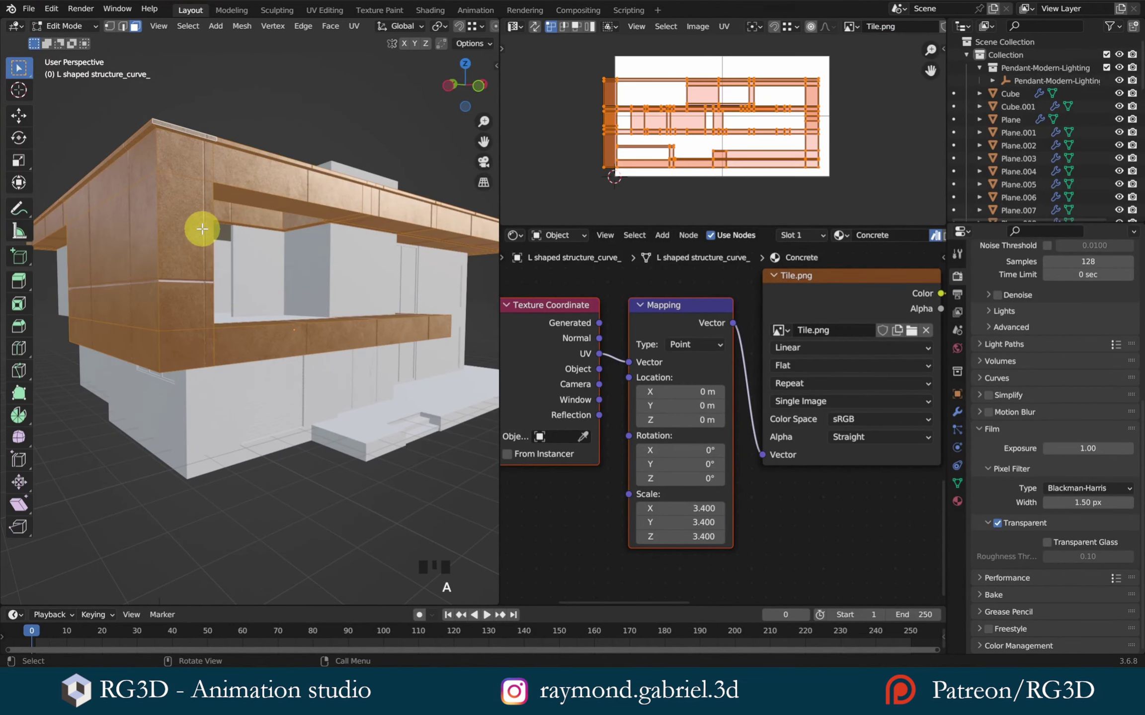
{"action": "key", "text": "u"}
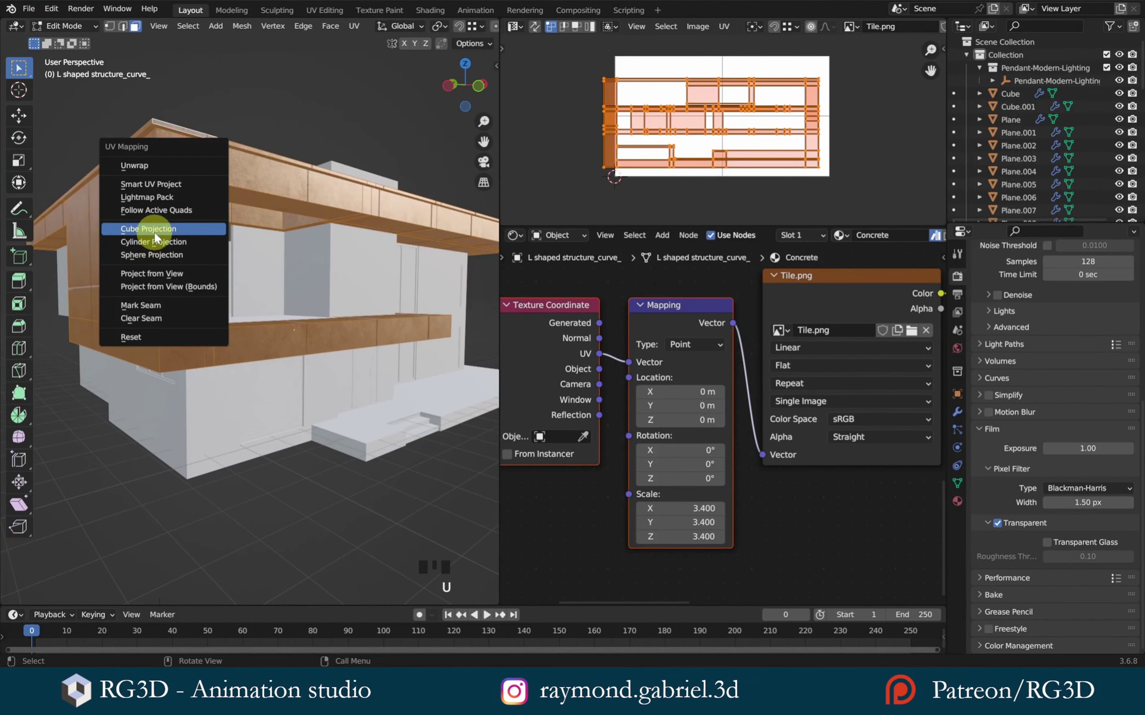
- Shift the UV islands over Tile.png and check the realigned tiles in Object Mode
{"action": "scroll", "scroll_direction": "up", "scroll_amount": 3}
{"action": "key", "text": "g"}
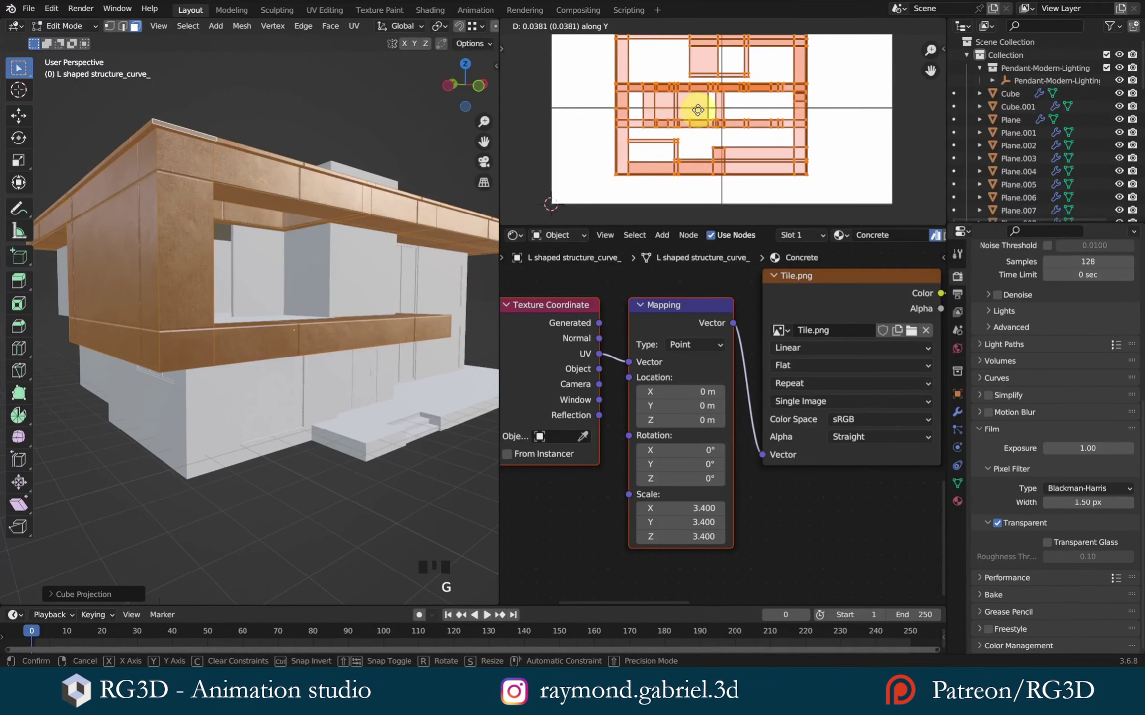
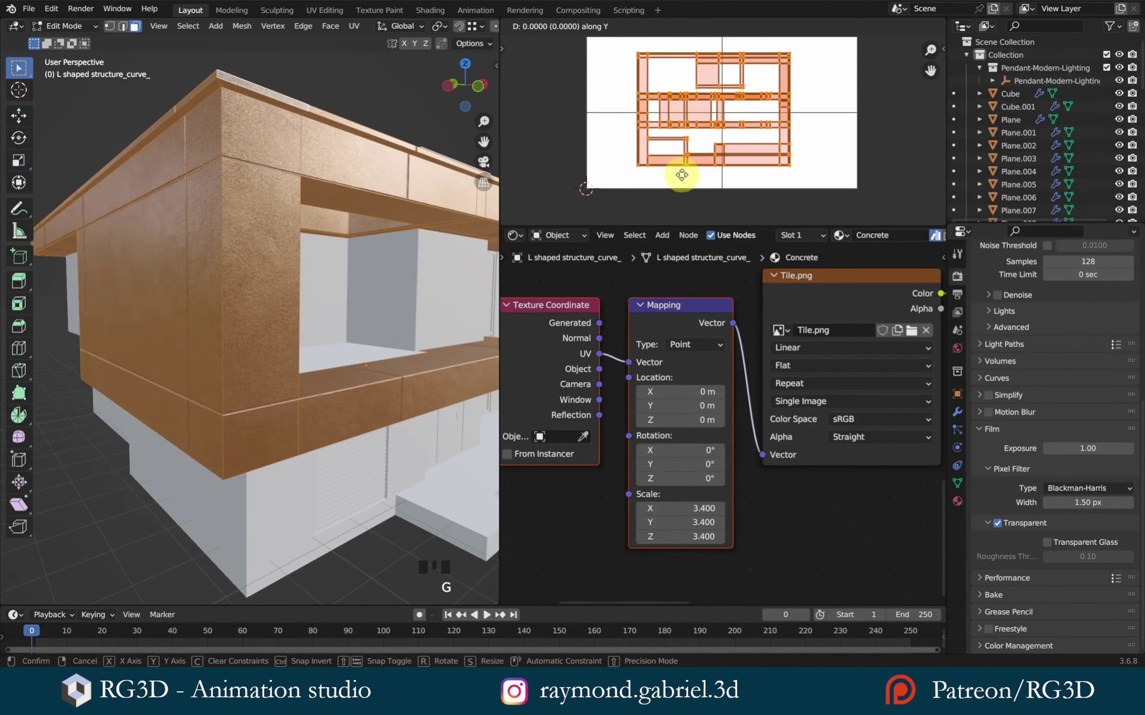
{"action": "key", "text": "Tab"}
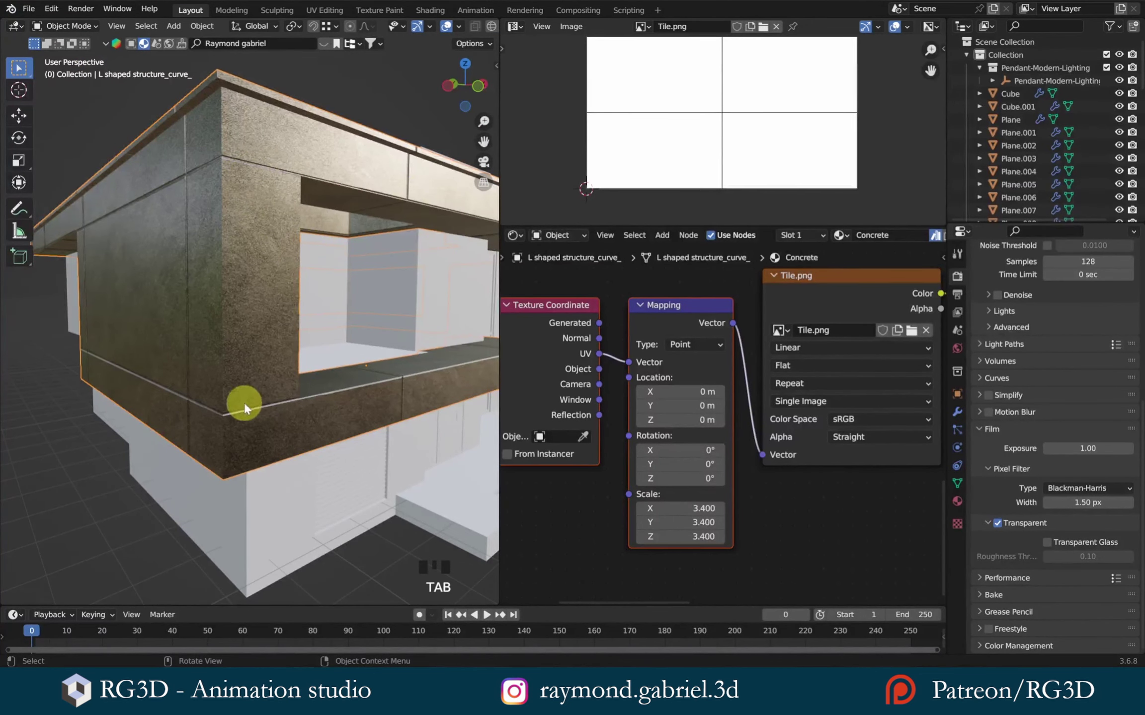
{"action": "key", "text": "Tab"}
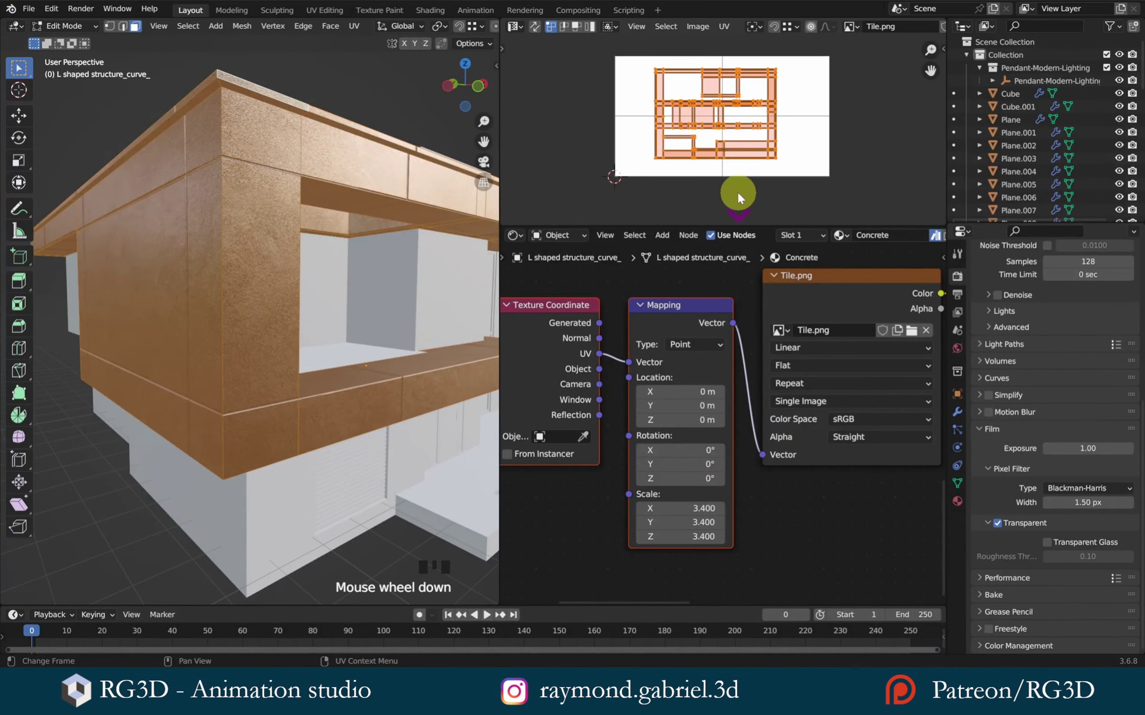
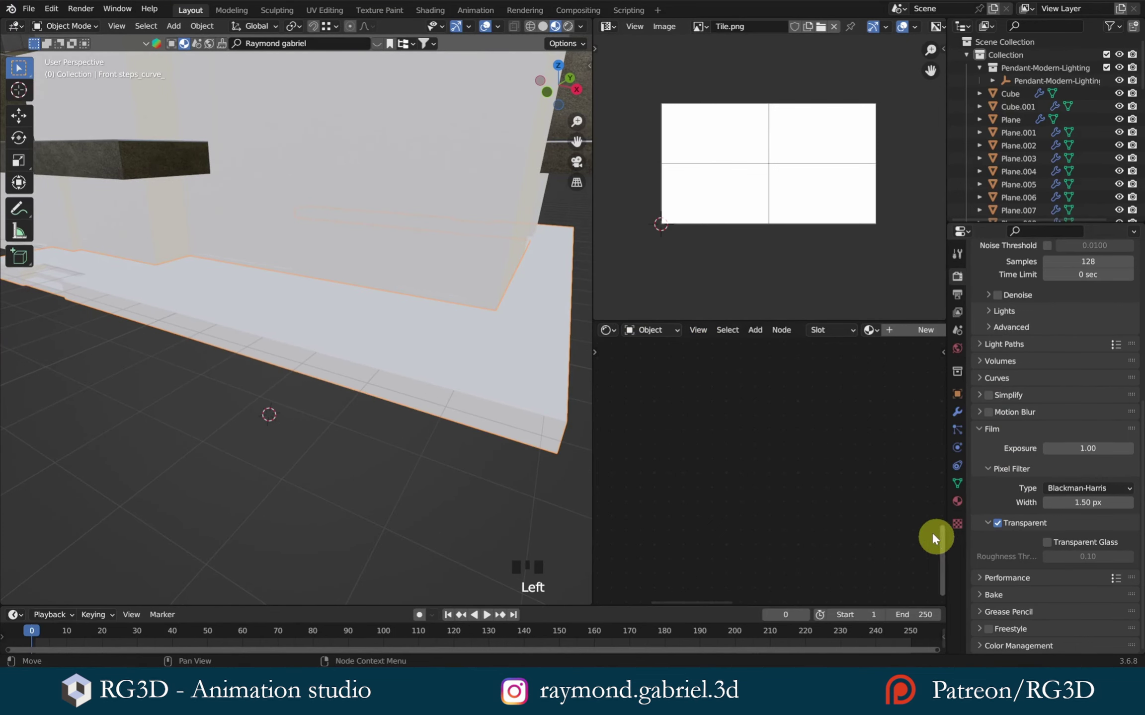
- Create a first default material for the front steps in Material Properties
{"action": "left_click", "coordinate": [964, 504]}
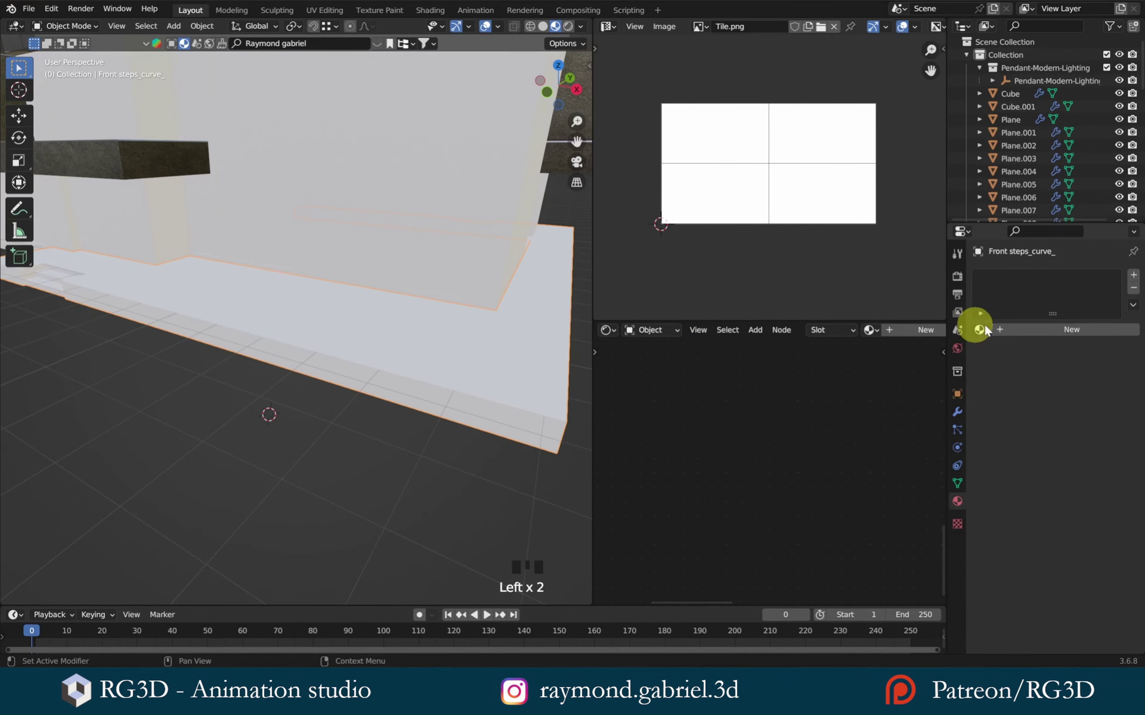
{"action": "left_click_drag", "start_coordinate": [1024, 329], "coordinate": [1018, 283]}
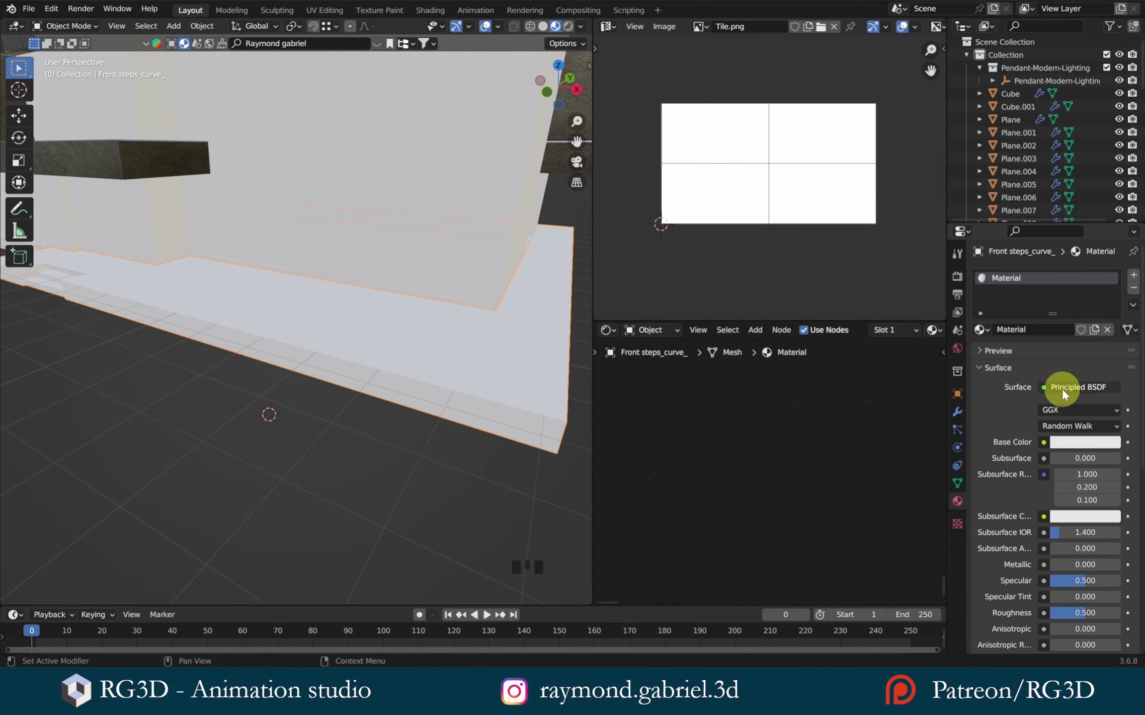
{"action": "scroll", "scroll_direction": "down", "scroll_amount": 3}
{"action": "scroll", "scroll_direction": "up", "scroll_amount": 3}
{"action": "key", "text": "KP_Decimal"}
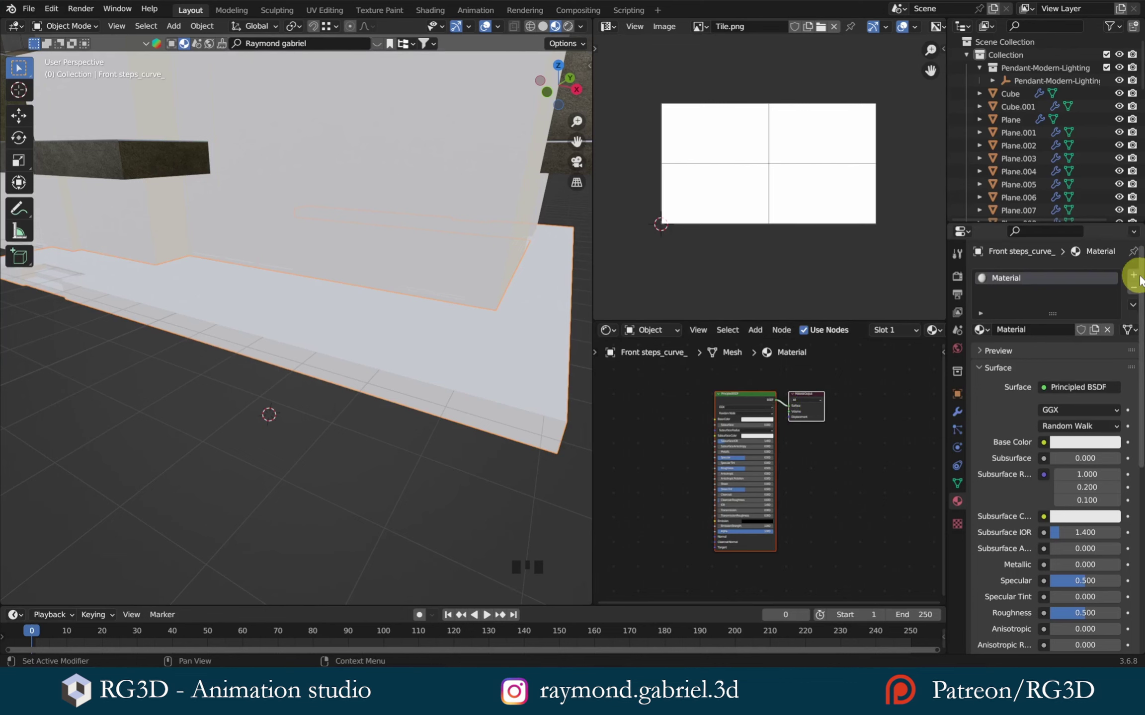
- Add a second material slot and create Material.001 for it
{"action": "left_click_drag", "start_coordinate": [1140, 277], "coordinate": [1008, 297]}
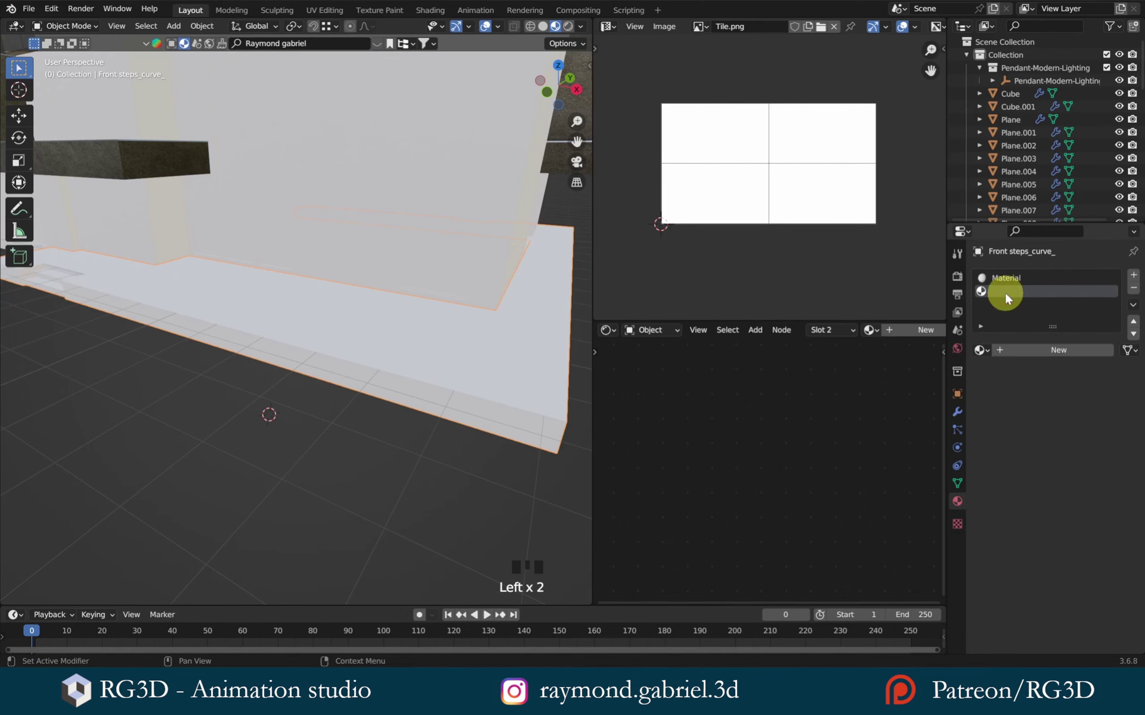
{"action": "left_click", "coordinate": [1008, 297]}
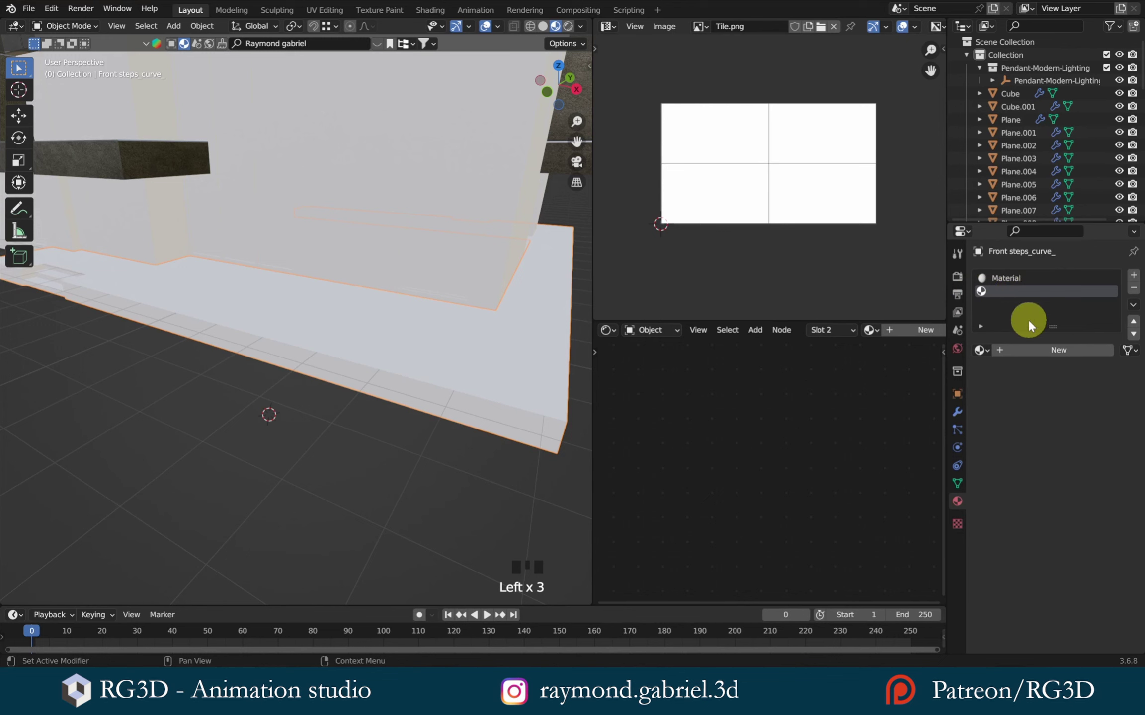
{"action": "left_click_drag", "start_coordinate": [1041, 358], "coordinate": [1006, 288]}
{"action": "left_click", "coordinate": [1009, 294]}
{"action": "left_click", "coordinate": [1014, 281]}
{"action": "left_click", "coordinate": [1017, 296]}
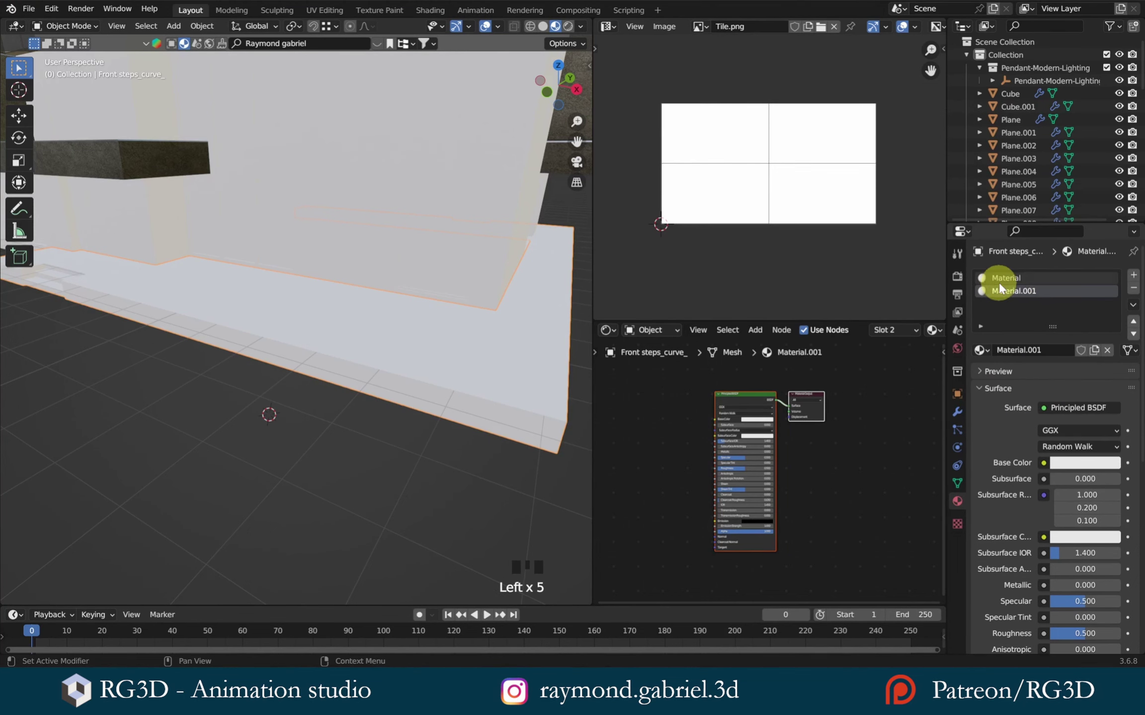
{"action": "left_click_drag", "start_coordinate": [442, 314], "coordinate": [1009, 280]}
- Rename the front steps' first material slot to Wood
{"action": "left_click_drag", "start_coordinate": [1010, 280], "coordinate": [1084, 314]}
{"action": "key", "text": "i"}
{"action": "key", "text": "BackSpace"}
{"action": "key", "text": "o"}
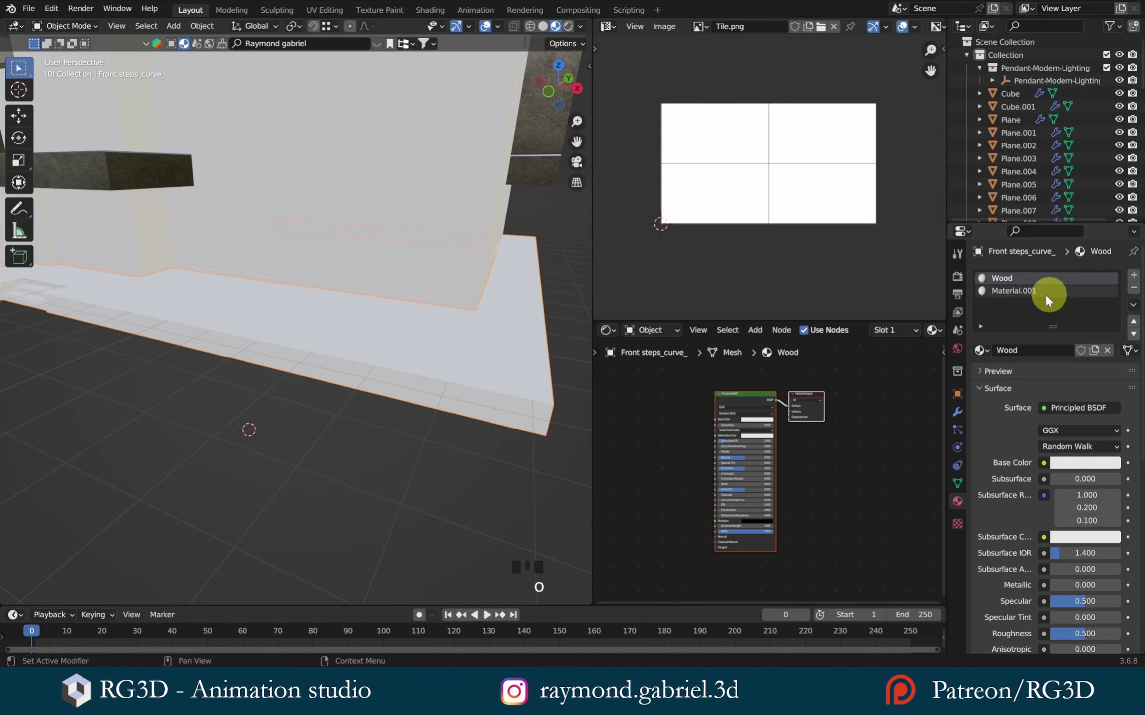
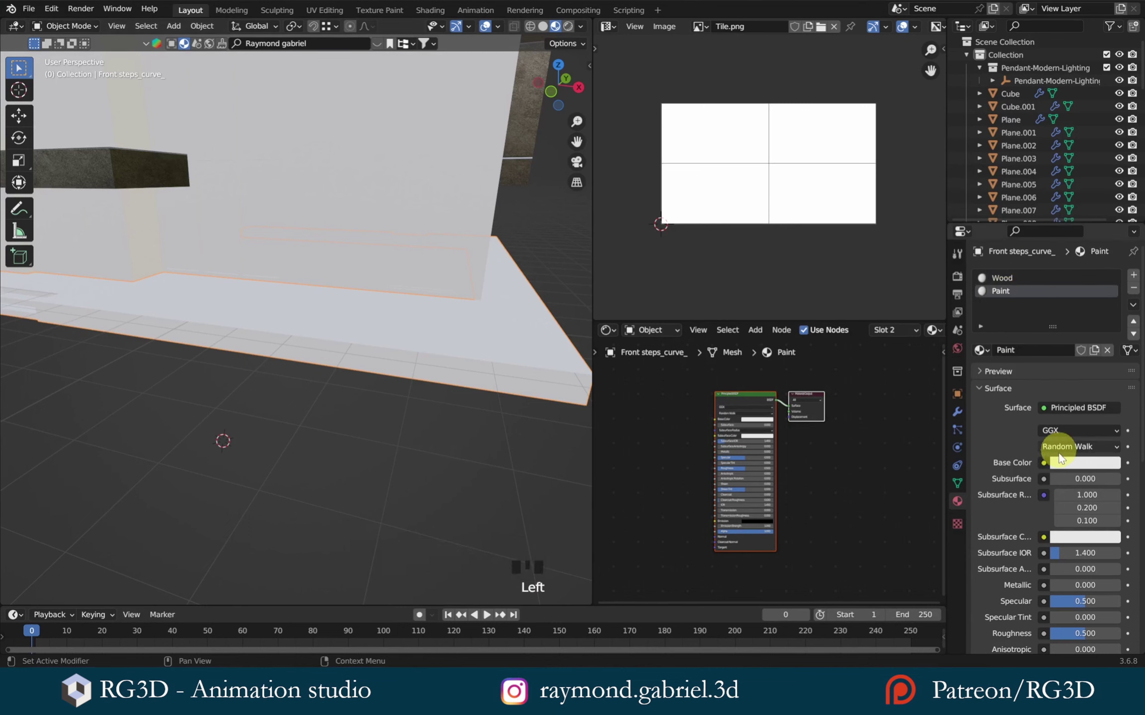
- Darken the Paint base colour to near black (Value about 0.02) and reselect the Wood slot
{"action": "left_click", "coordinate": [1069, 467]}
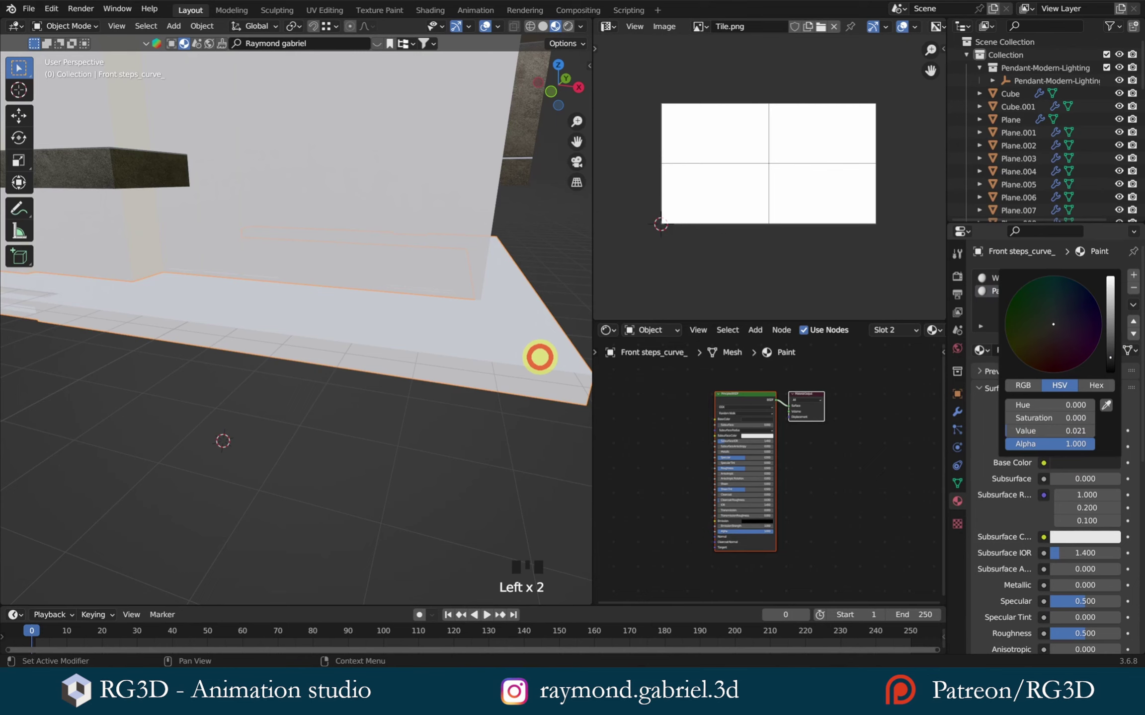
{"action": "left_click_drag", "start_coordinate": [405, 391], "coordinate": [297, 380]}
{"action": "scroll", "scroll_direction": "down", "scroll_amount": 3}
{"action": "left_click_drag", "start_coordinate": [305, 380], "coordinate": [434, 360]}
{"action": "scroll", "scroll_direction": "up", "scroll_amount": 3}
{"action": "left_click_drag", "start_coordinate": [426, 366], "coordinate": [411, 364]}
{"action": "scroll", "scroll_direction": "up", "scroll_amount": 3}
{"action": "left_click_drag", "start_coordinate": [401, 360], "coordinate": [310, 342]}
{"action": "scroll", "scroll_direction": "down", "scroll_amount": 3}
{"action": "left_click", "coordinate": [1008, 281]}
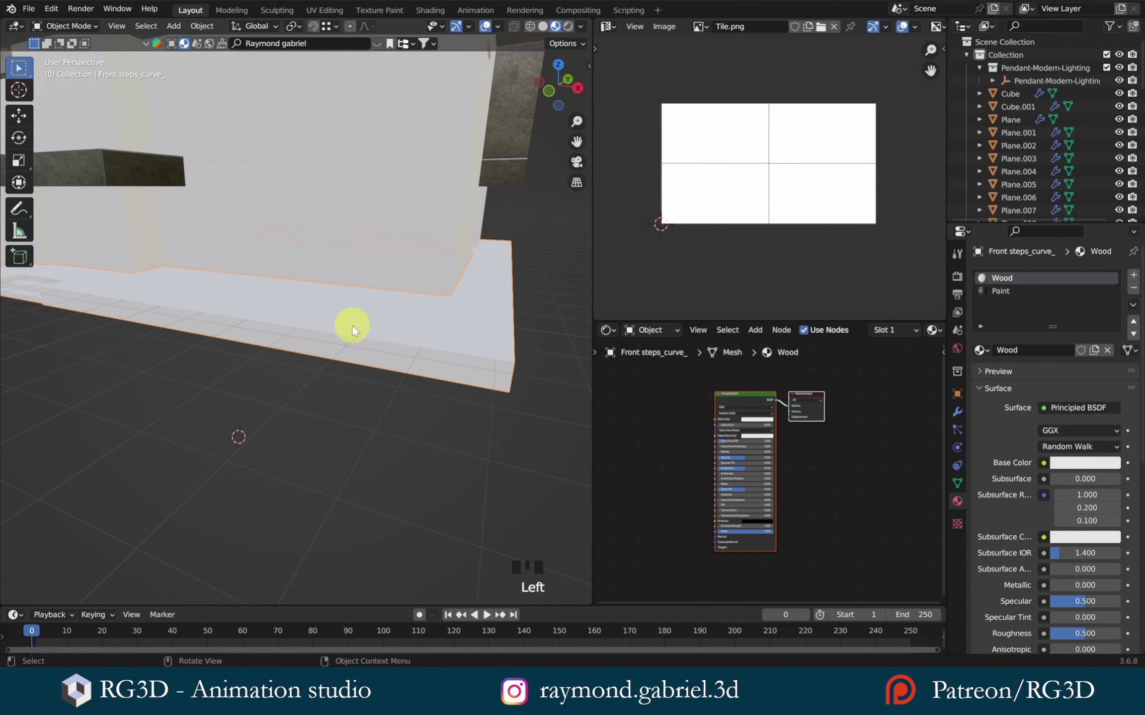
- Box-select the deck tops and step treads in Edit Mode for the Wood slot
{"action": "left_click", "coordinate": [1002, 295]}
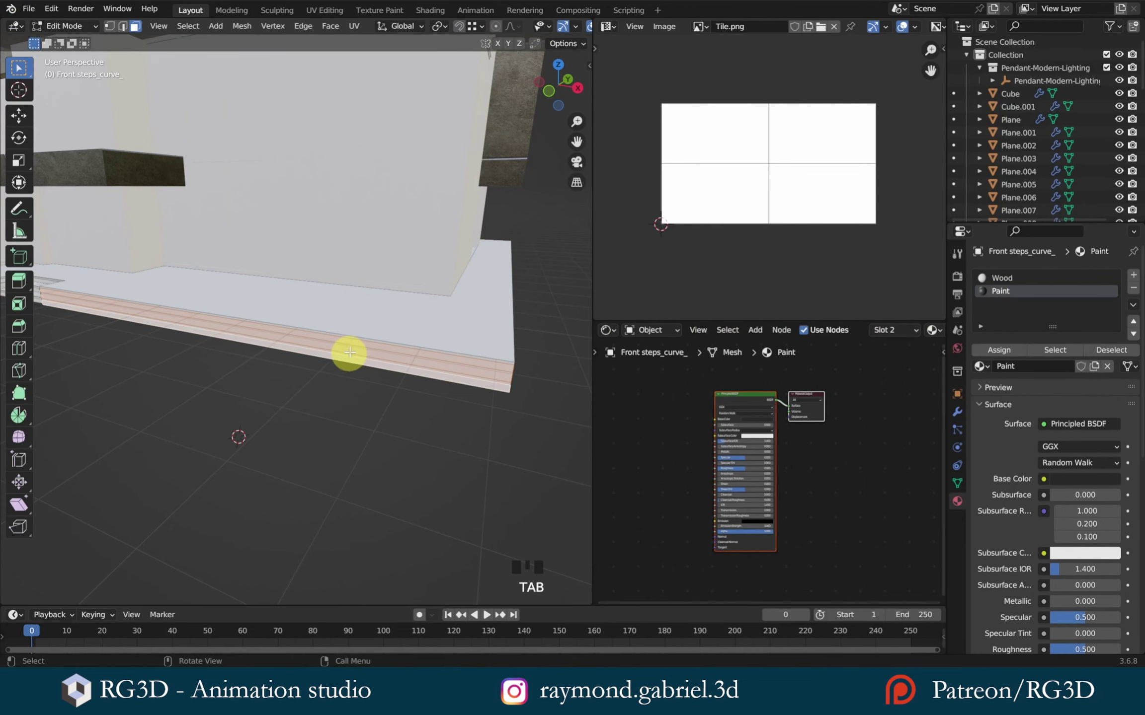
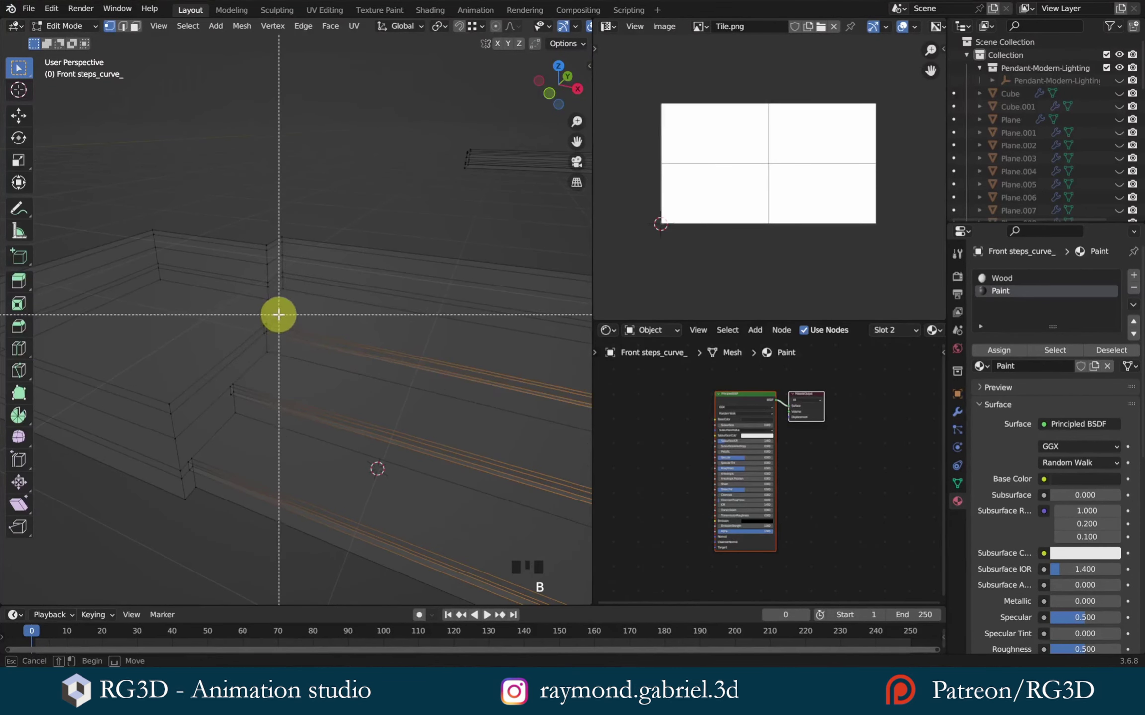
{"action": "key", "text": "b"}
{"action": "key", "text": "b"}
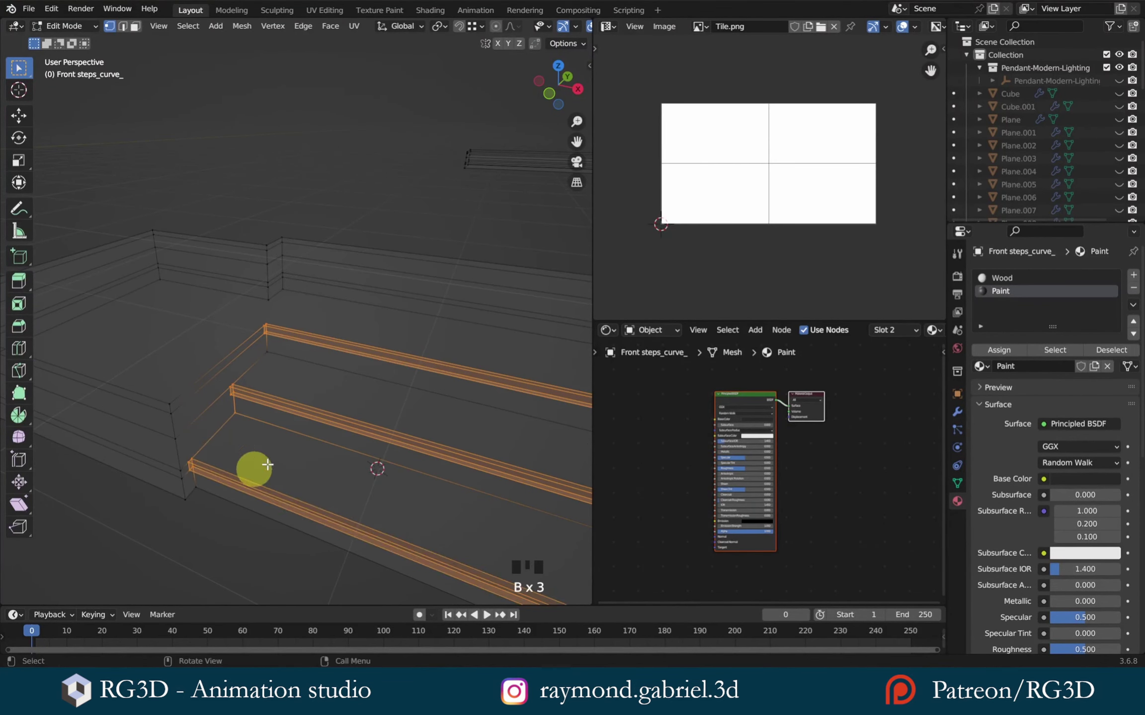
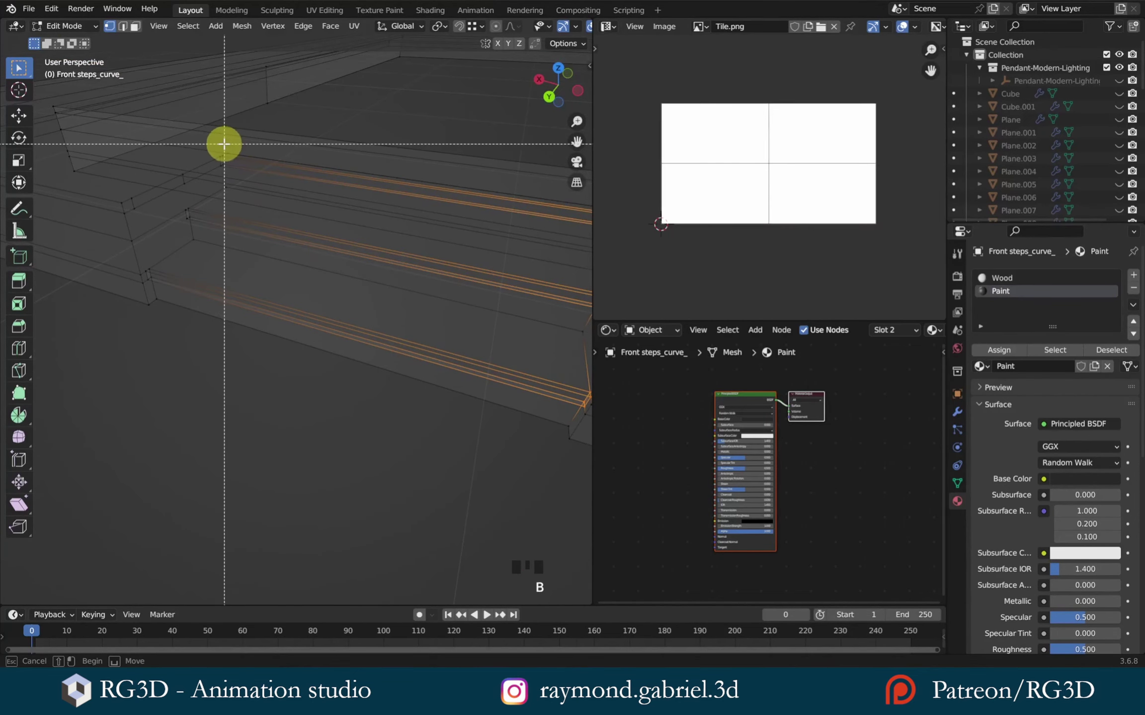
{"action": "key", "text": "b"}
{"action": "key", "text": "b"}
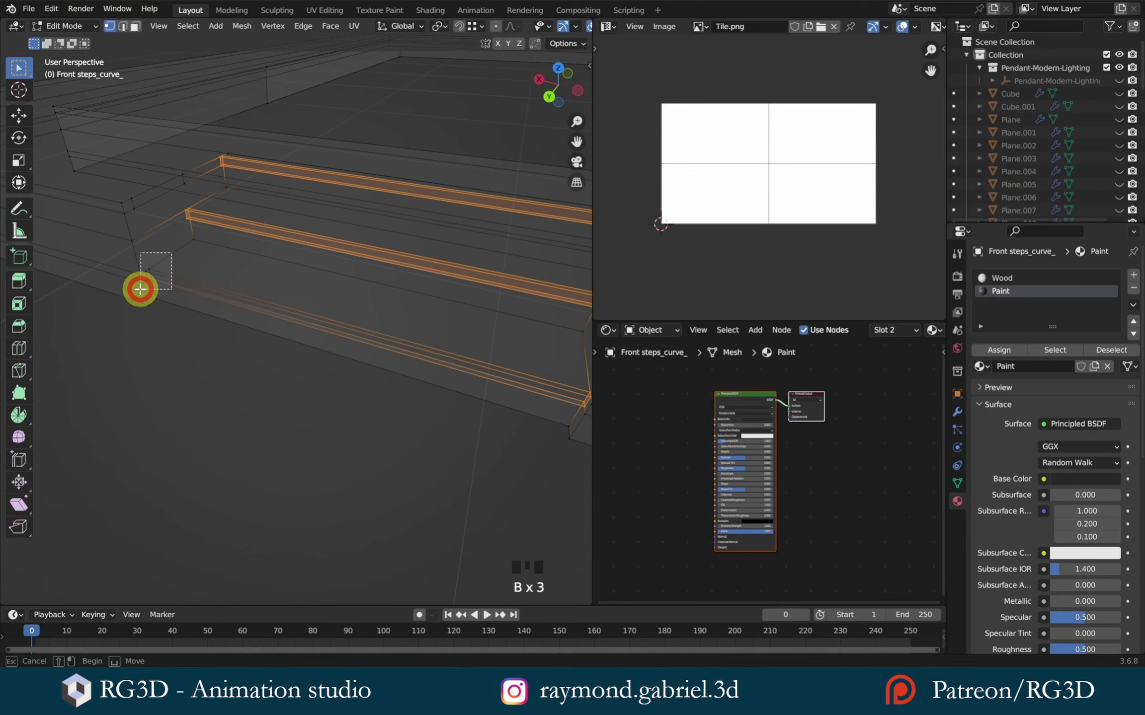
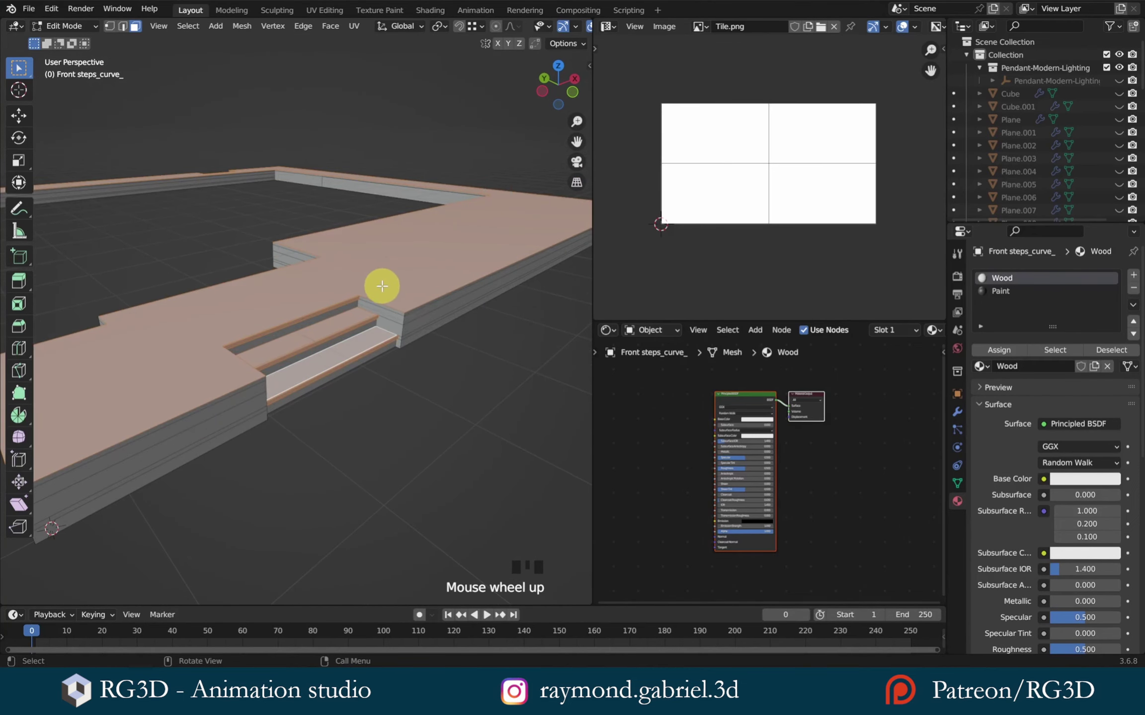
- Invert the selection to check the deck's sides, then invert back to the top surfaces
{"action": "scroll", "scroll_direction": "down", "scroll_amount": 3}
{"action": "scroll", "scroll_direction": "up", "scroll_amount": 3}
{"action": "key", "text": "ctrl+i"}
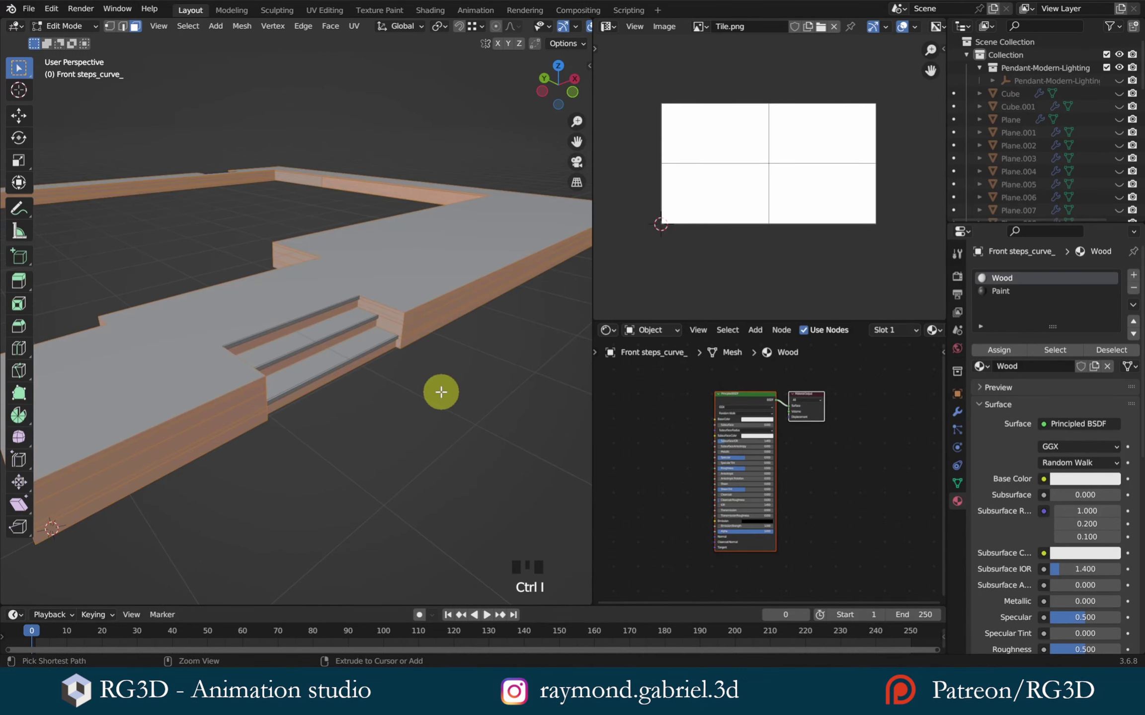
{"action": "key", "text": "ctrl+i"}
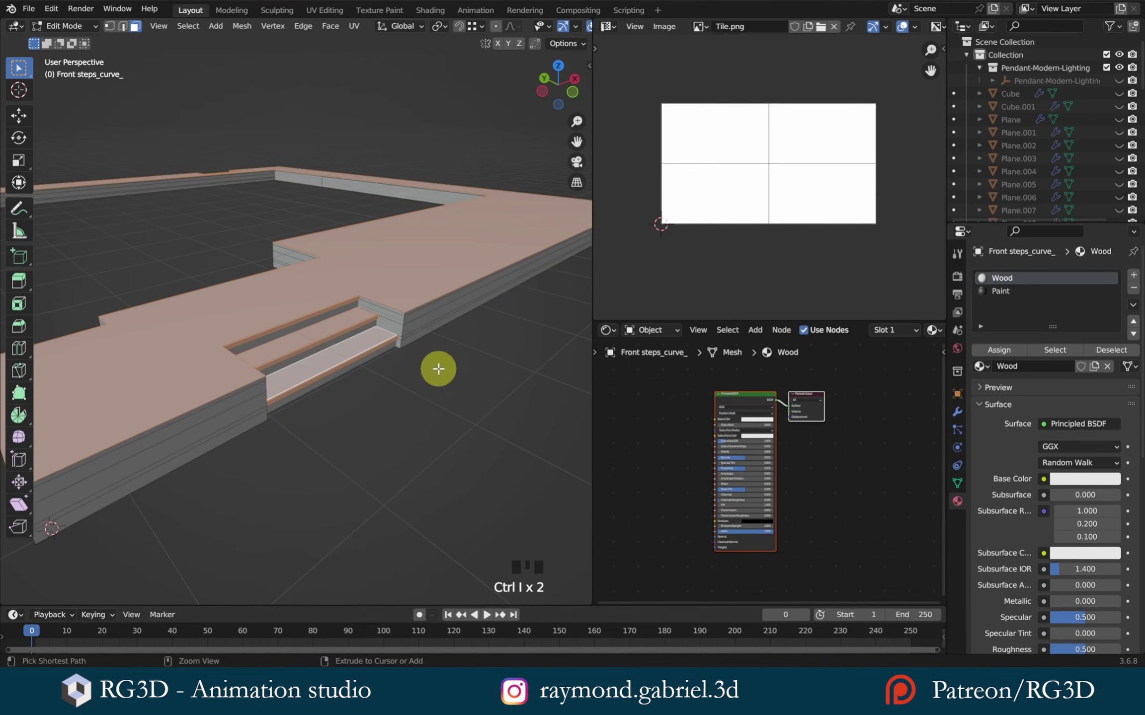
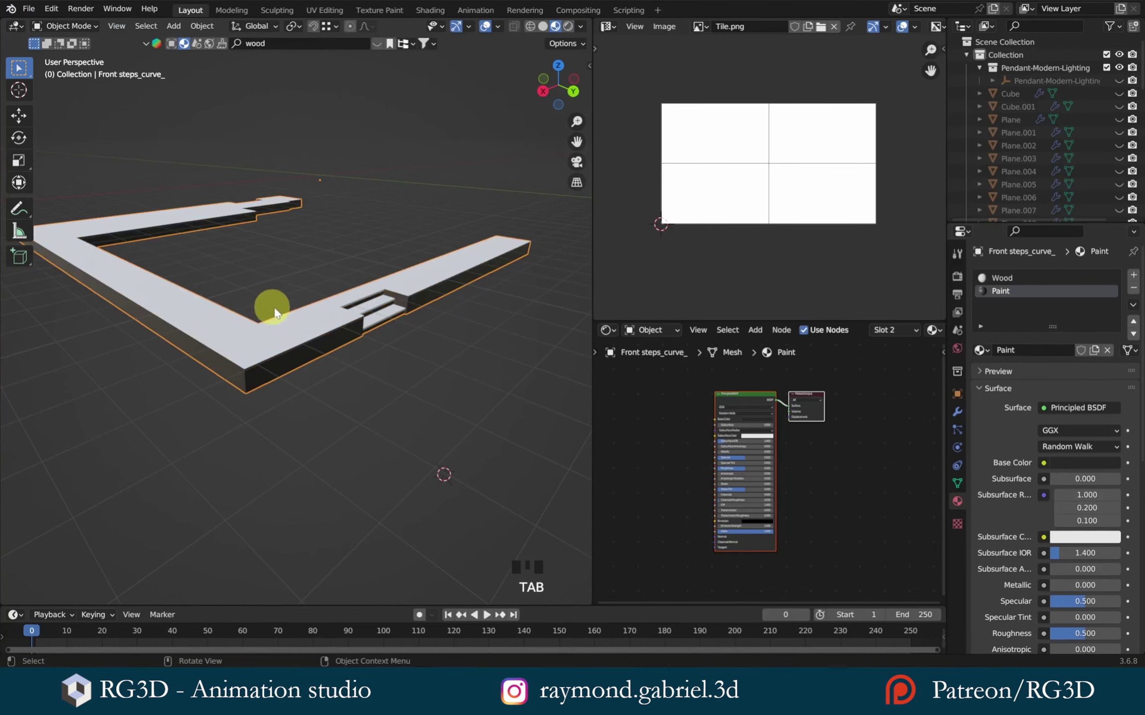
- Switch the viewport to Material Preview and frame the front steps deck
{"action": "key", "text": "alt+a"}
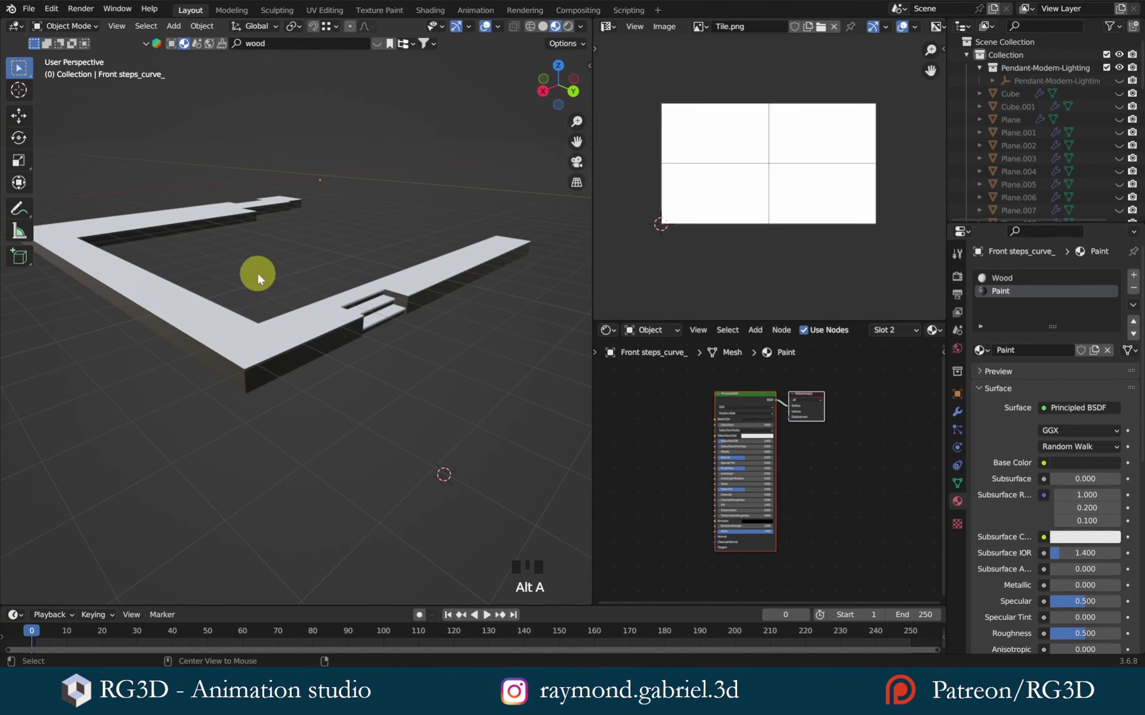
{"action": "key", "text": "alt+h"}
{"action": "key", "text": "alt+a"}
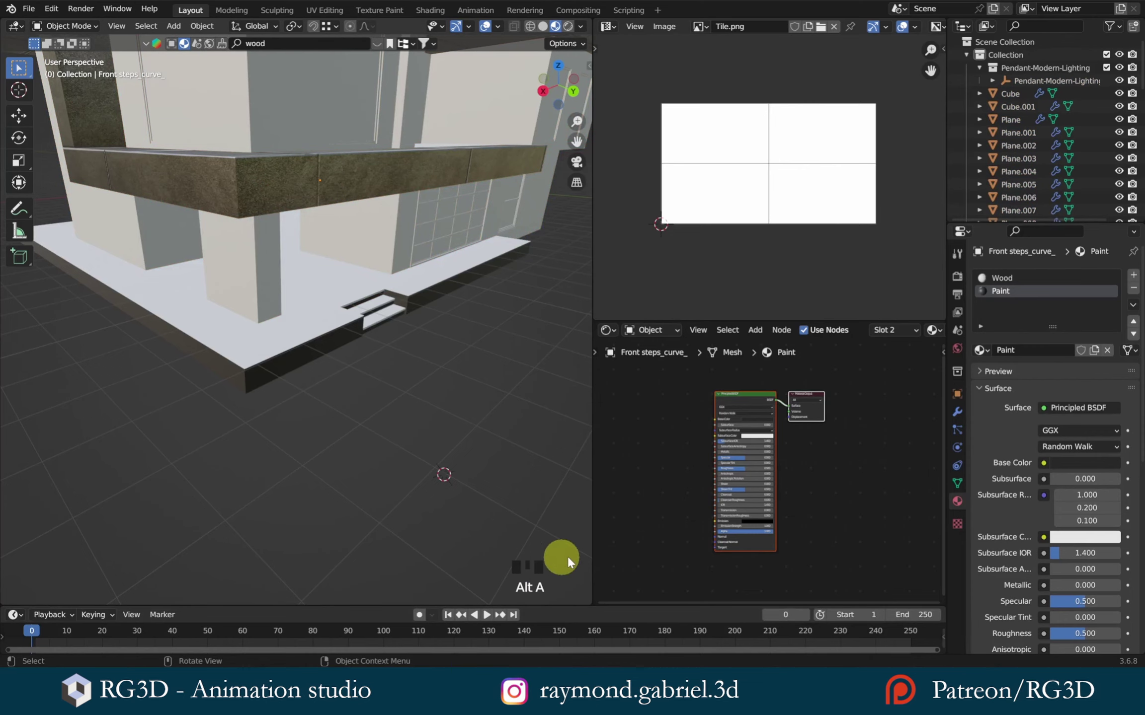
{"action": "scroll", "scroll_direction": "down", "scroll_amount": 3}
{"action": "left_click_drag", "start_coordinate": [152, 235], "coordinate": [420, 309]}
{"action": "scroll", "scroll_direction": "up", "scroll_amount": 3}
{"action": "middle_click", "coordinate": [418, 311]}
{"action": "scroll", "scroll_direction": "up", "scroll_amount": 3}
{"action": "left_click_drag", "start_coordinate": [289, 46], "coordinate": [380, 46]}
- Drag the BlenderKit Pine Wood material onto the deck's first slot, replacing Wood
{"action": "left_click_drag", "start_coordinate": [381, 48], "coordinate": [157, 90]}
{"action": "key", "text": "o"}
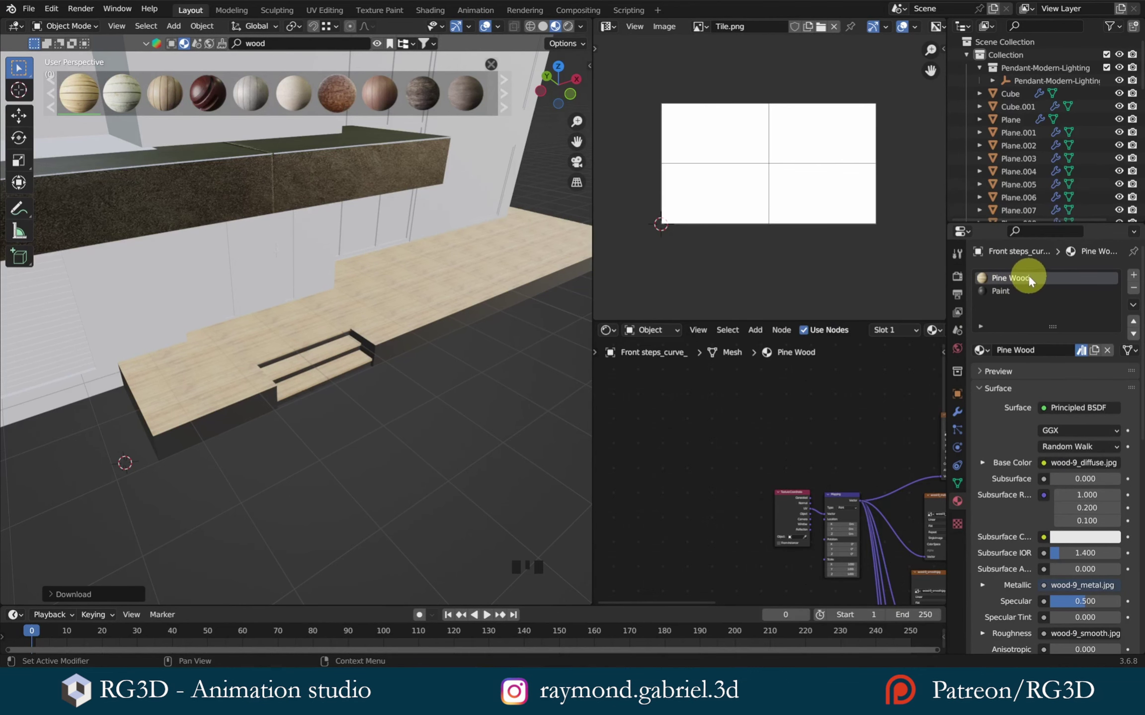
- Cube-projection unwrap all deck faces on the Pine Wood slot and scale the texture mapping to 5, 5, 5
{"action": "scroll", "scroll_direction": "up", "scroll_amount": 3}
{"action": "middle_click", "coordinate": [461, 326]}
{"action": "scroll", "scroll_direction": "up", "scroll_amount": 3}
{"action": "left_click", "coordinate": [452, 328]}
{"action": "key", "text": "Tab"}
{"action": "scroll", "scroll_direction": "down", "scroll_amount": 3}
{"action": "key", "text": "a"}
{"action": "scroll", "scroll_direction": "down", "scroll_amount": 3}
{"action": "key", "text": "u"}
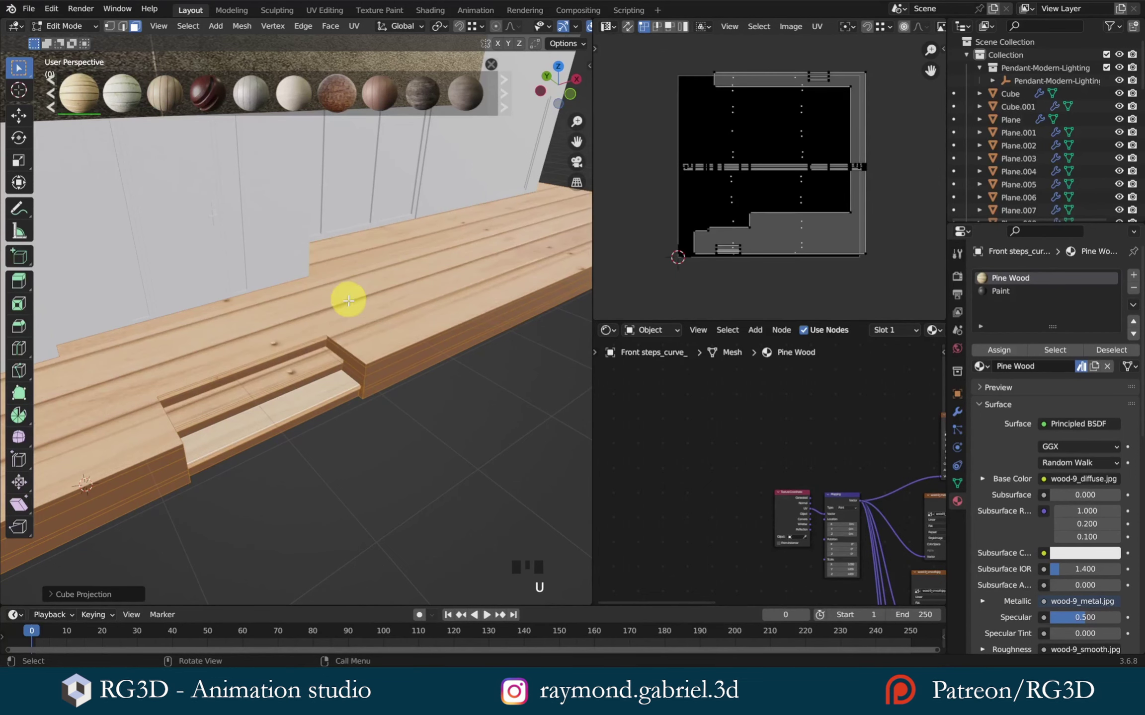
{"action": "key", "text": "a"}
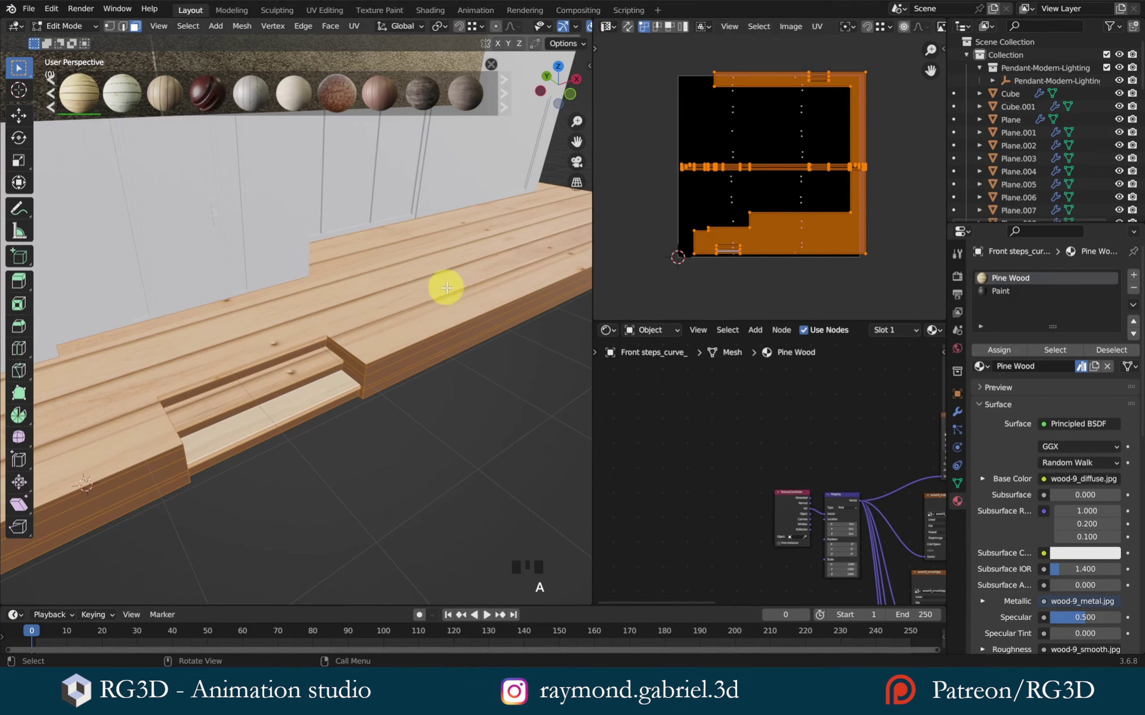
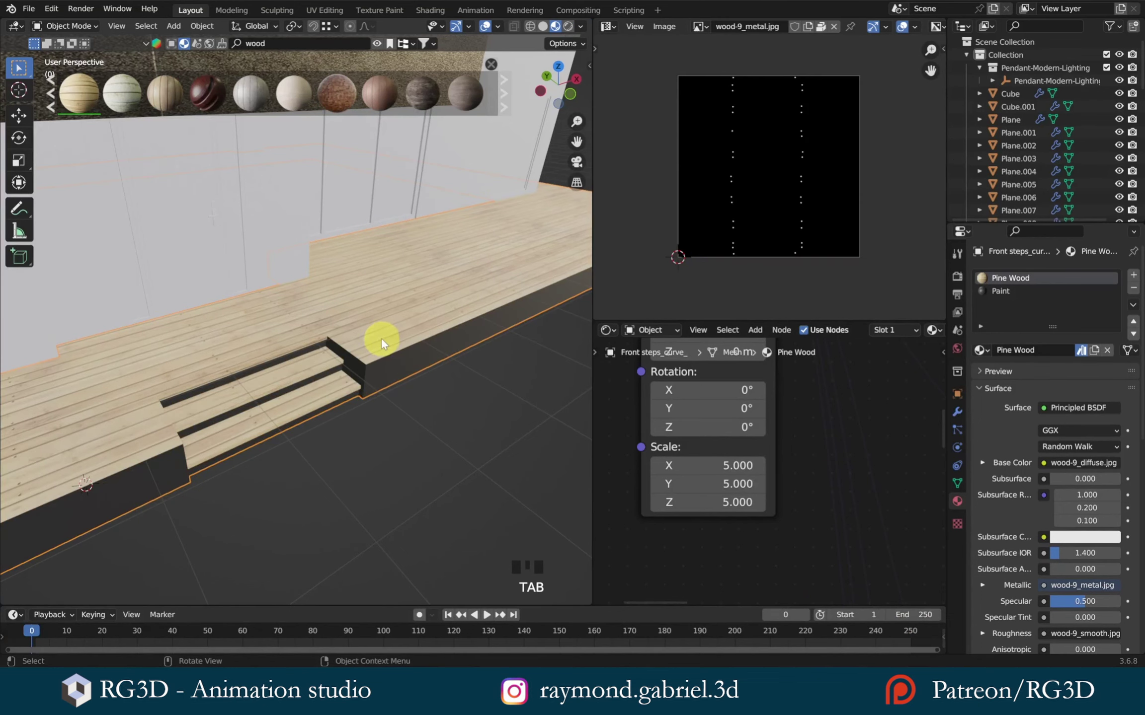
- Add an RGB Curves node between the pine diffuse texture and the Base Color input
{"action": "key", "text": "alt+a"}
{"action": "left_click", "coordinate": [384, 318]}
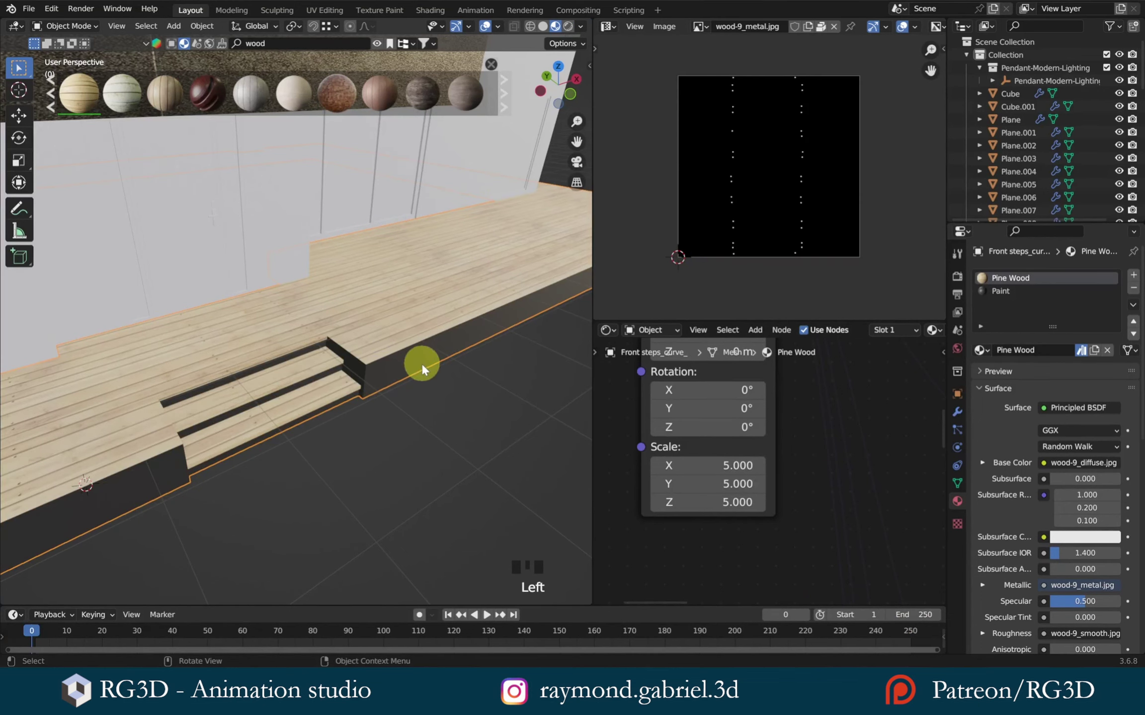
{"action": "scroll", "scroll_direction": "down", "scroll_amount": 3}
{"action": "left_click_drag", "start_coordinate": [846, 424], "coordinate": [722, 438]}
{"action": "key", "text": "shift+a"}
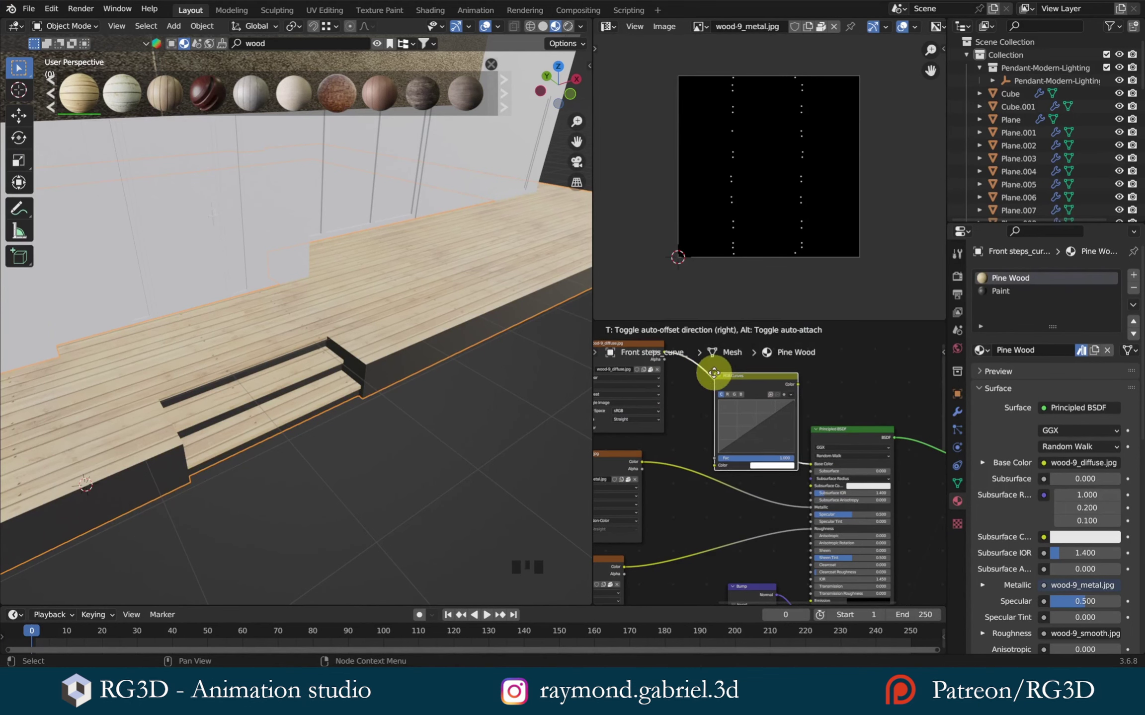
{"action": "scroll", "scroll_direction": "up", "scroll_amount": 3}
{"action": "middle_click", "coordinate": [767, 438]}
{"action": "scroll", "scroll_direction": "up", "scroll_amount": 3}
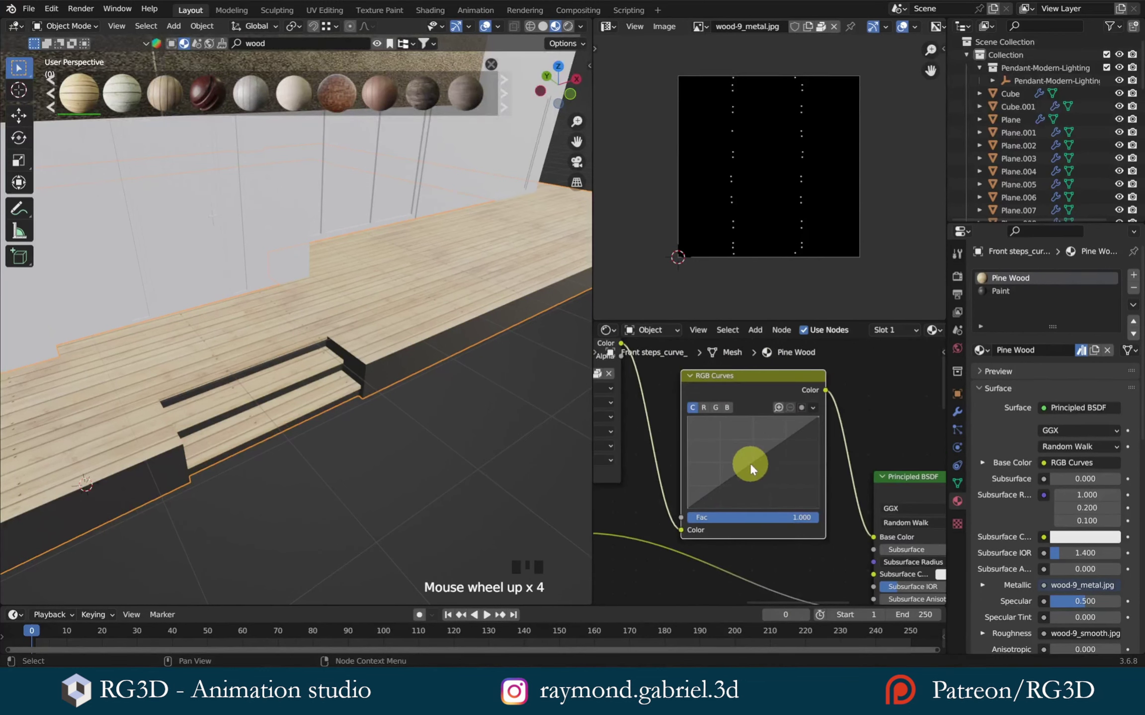
{"action": "left_click_drag", "start_coordinate": [754, 467], "coordinate": [415, 358]}
- Pull the colour curve down so the deck planks read darker and warmer
{"action": "scroll", "scroll_direction": "down", "scroll_amount": 3}
{"action": "key", "text": "alt+a"}
{"action": "left_click_drag", "start_coordinate": [374, 321], "coordinate": [401, 299]}
{"action": "scroll", "scroll_direction": "down", "scroll_amount": 3}
{"action": "left_click_drag", "start_coordinate": [390, 300], "coordinate": [378, 349]}
{"action": "scroll", "scroll_direction": "up", "scroll_amount": 3}
{"action": "left_click_drag", "start_coordinate": [402, 346], "coordinate": [316, 342]}
{"action": "scroll", "scroll_direction": "up", "scroll_amount": 3}
{"action": "left_click", "coordinate": [352, 347]}
{"action": "scroll", "scroll_direction": "up", "scroll_amount": 3}
{"action": "left_click_drag", "start_coordinate": [369, 367], "coordinate": [336, 361]}
- Grab the pine floor piece and trial-move it around under the house
{"action": "key", "text": "g"}
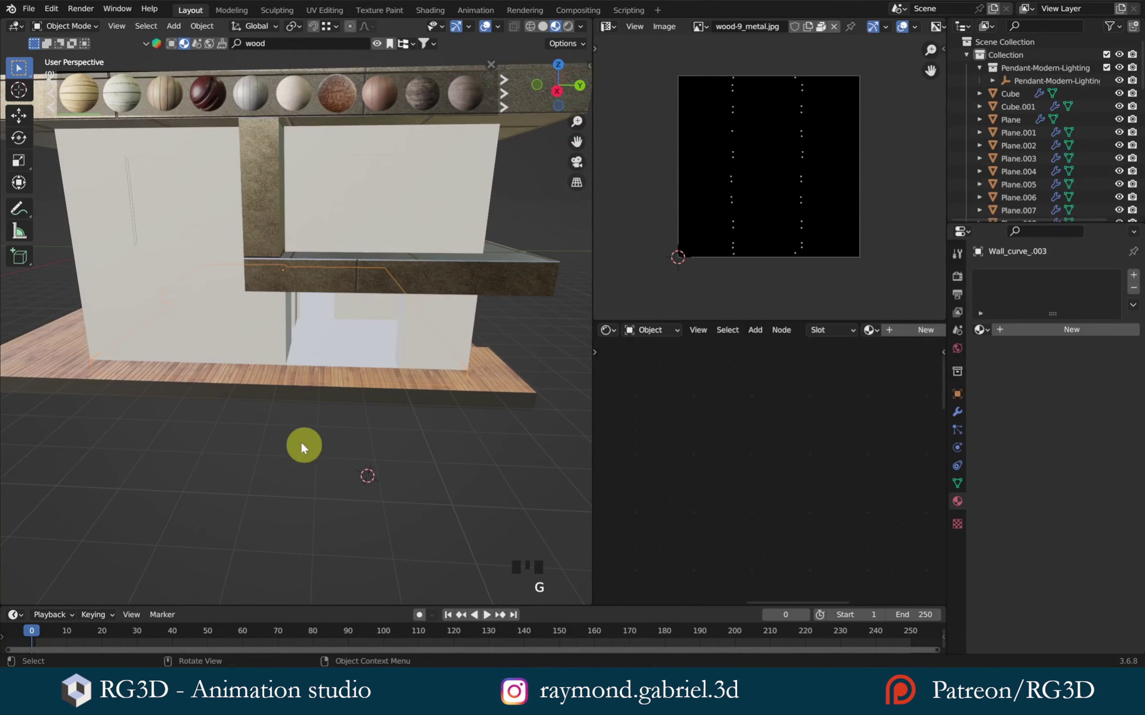
{"action": "key", "text": "alt+a"}
{"action": "left_click_drag", "start_coordinate": [337, 354], "coordinate": [335, 378]}
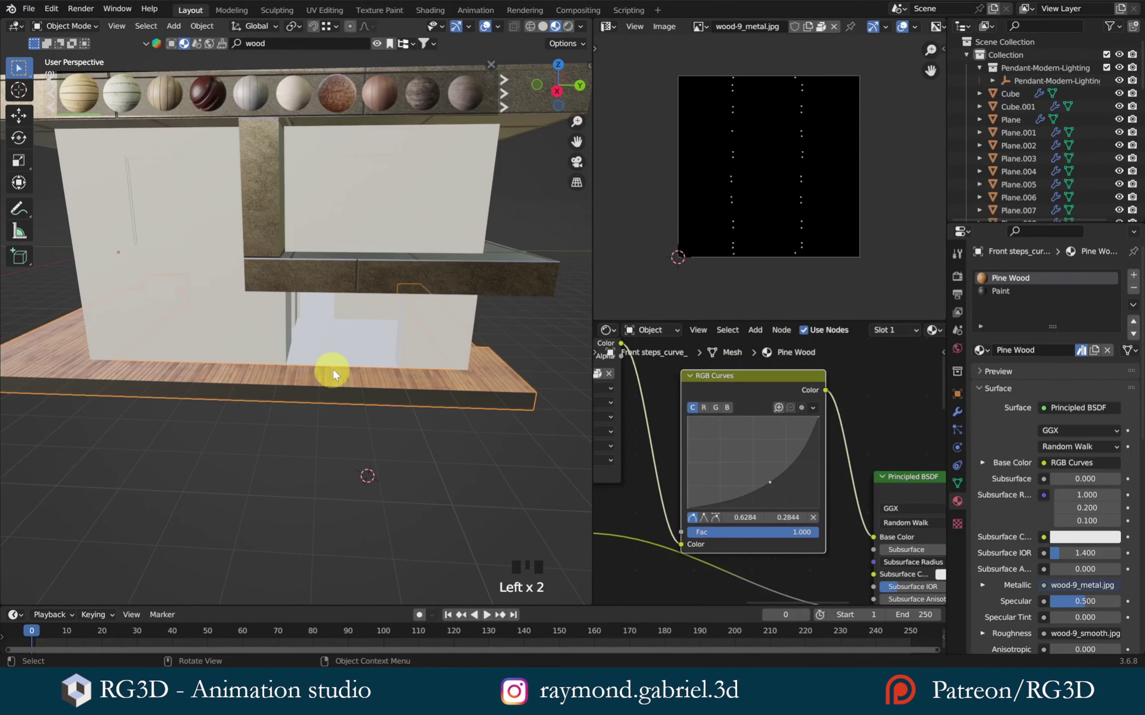
{"action": "left_click", "coordinate": [341, 355]}
{"action": "left_click", "coordinate": [336, 382]}
{"action": "scroll", "scroll_direction": "up", "scroll_amount": 3}
{"action": "left_click_drag", "start_coordinate": [336, 381], "coordinate": [321, 371]}
{"action": "left_click", "coordinate": [320, 372]}
{"action": "left_click_drag", "start_coordinate": [316, 392], "coordinate": [336, 401]}
{"action": "left_click", "coordinate": [336, 401]}
- Move the floor piece into place inside the ground floor and confirm its position
{"action": "key", "text": "alt+a"}
{"action": "left_click", "coordinate": [335, 353]}
{"action": "left_click", "coordinate": [328, 405]}
{"action": "key", "text": "ctrl+j"}
{"action": "key", "text": "g"}
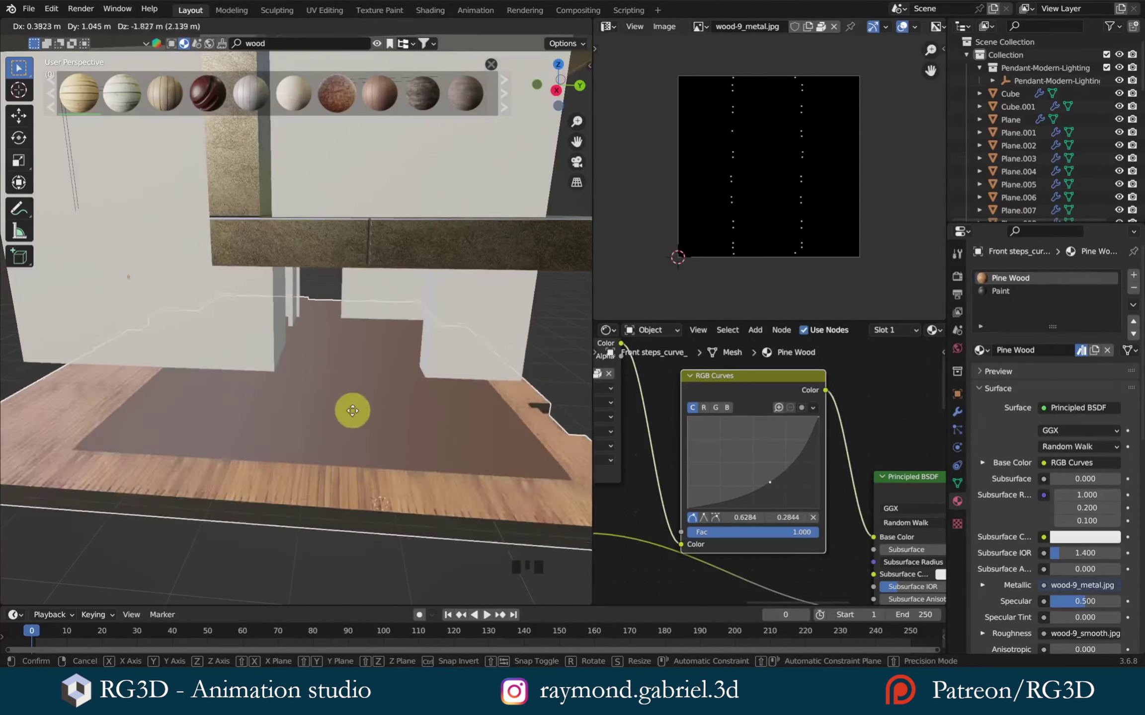
{"action": "key", "text": "Tab"}
{"action": "key", "text": "Tab"}
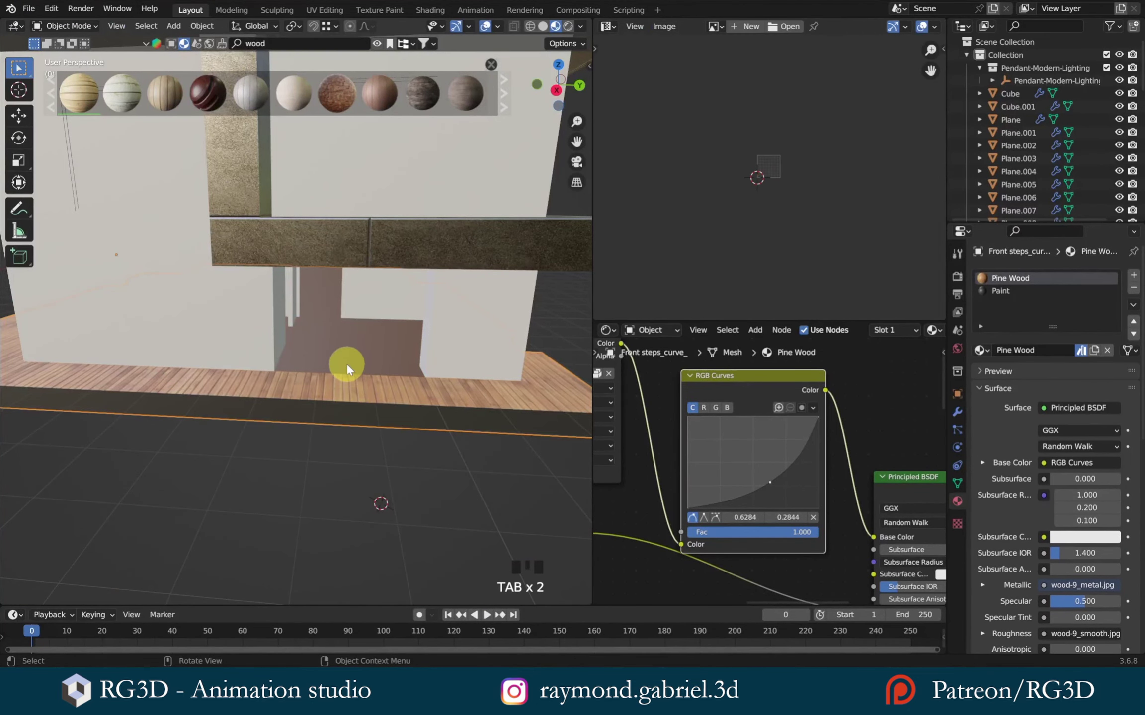
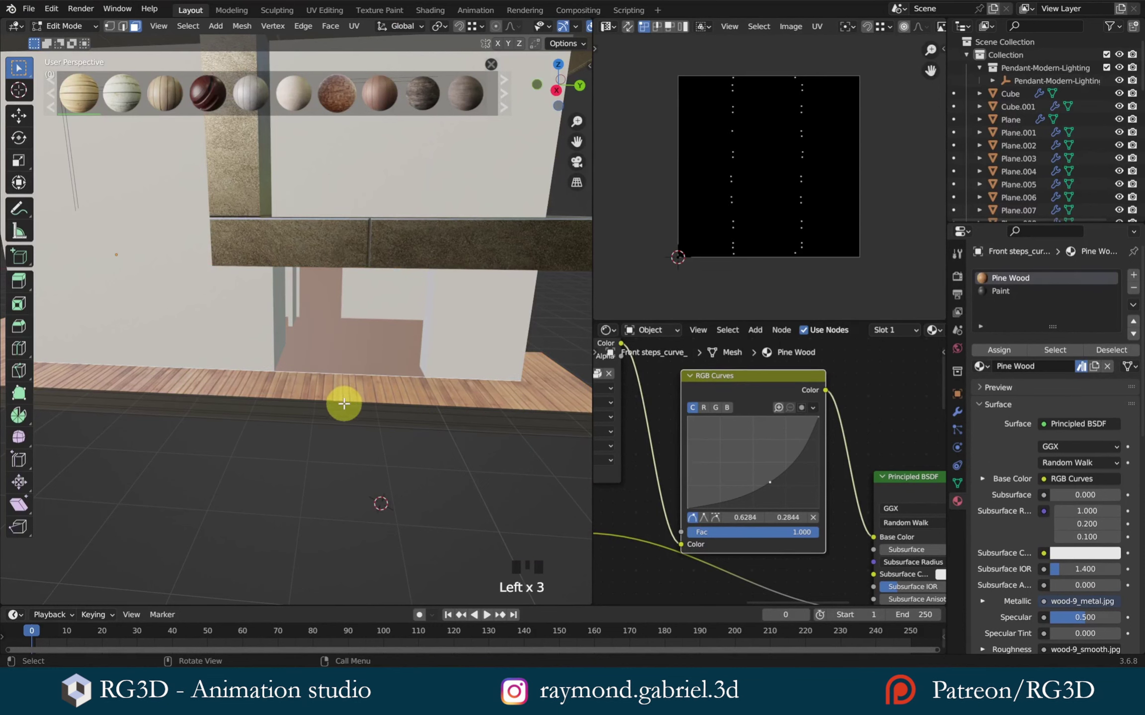
- Cube-projection unwrap all faces of the interior floor so its pine planks show at proper scale
{"action": "key", "text": "a"}
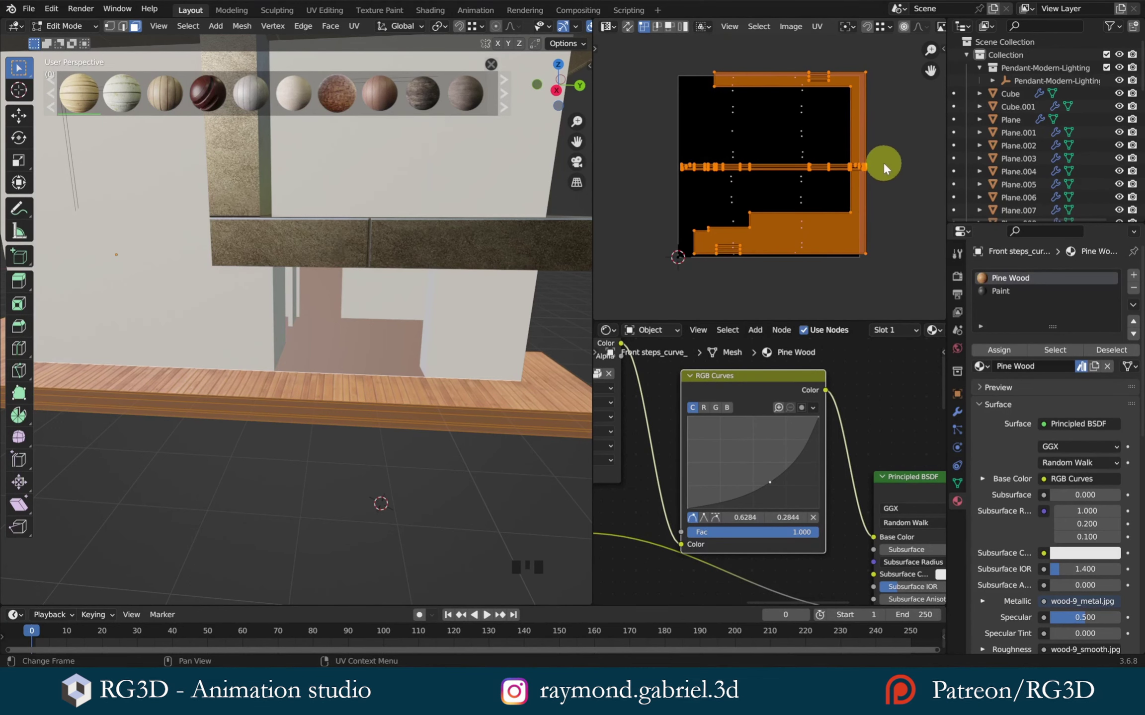
{"action": "key", "text": "Tab"}
{"action": "key", "text": "Tab"}
{"action": "key", "text": "a"}
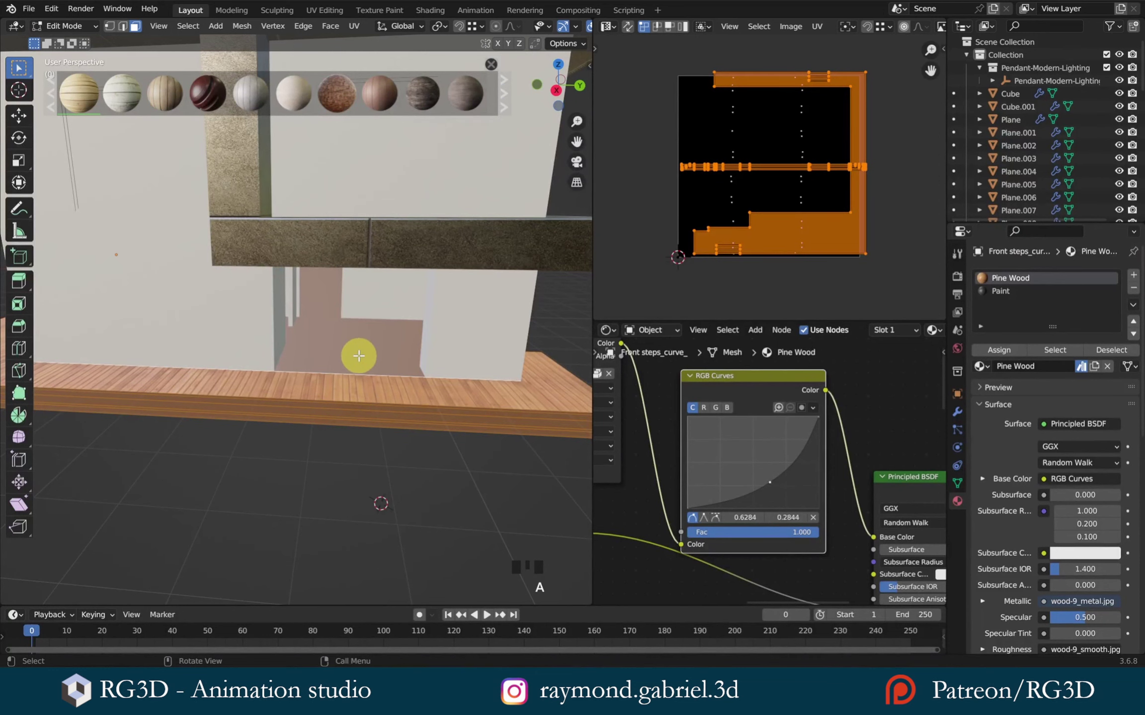
{"action": "key", "text": "u"}
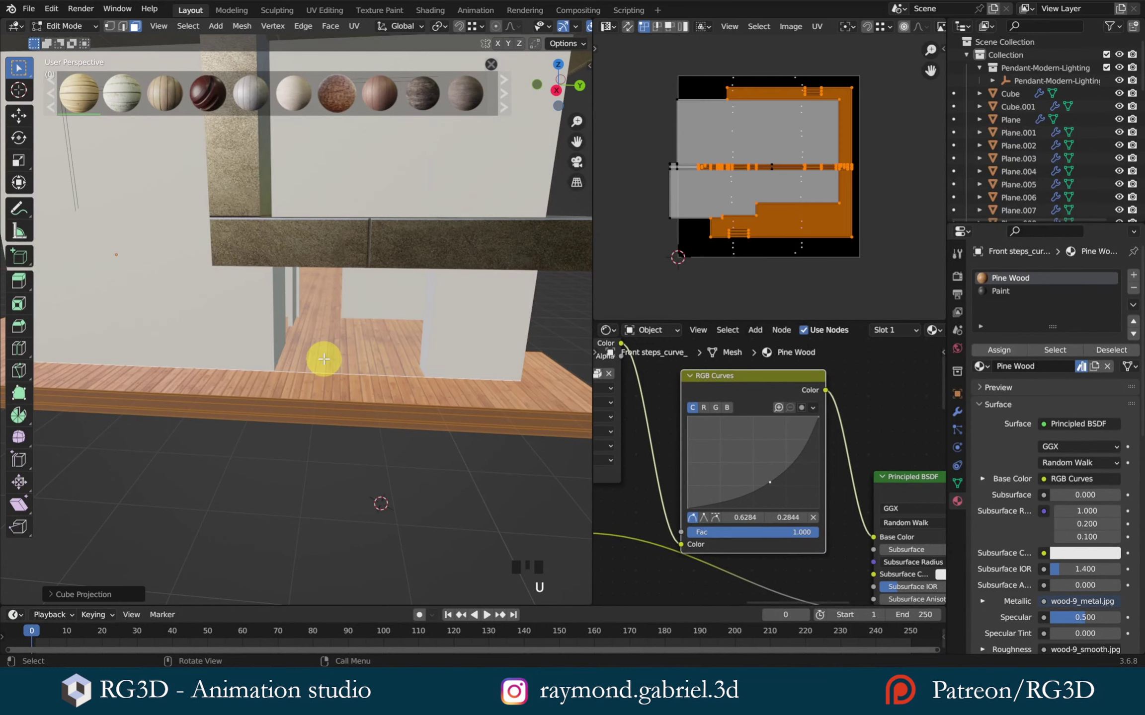